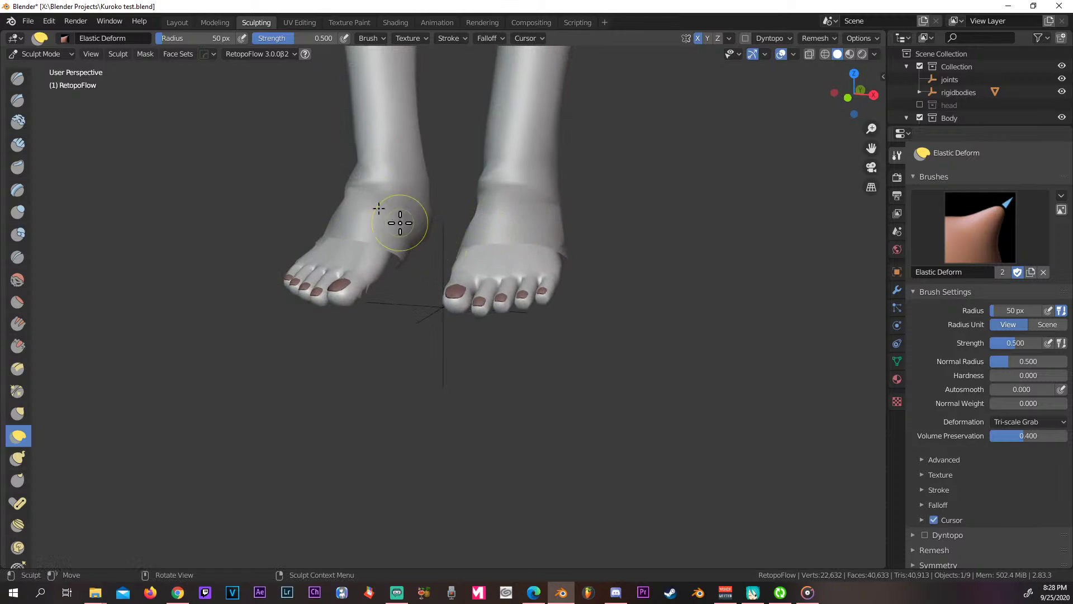
Switch from Sculpting to the Layout workspace and frame the feet in view.
{"action": "left_click", "coordinate": [191, 28]}
{"action": "scroll", "scroll_direction": "down", "scroll_amount": 3}
{"action": "middle_click", "coordinate": [518, 267]}
{"action": "middle_click", "coordinate": [521, 253]}
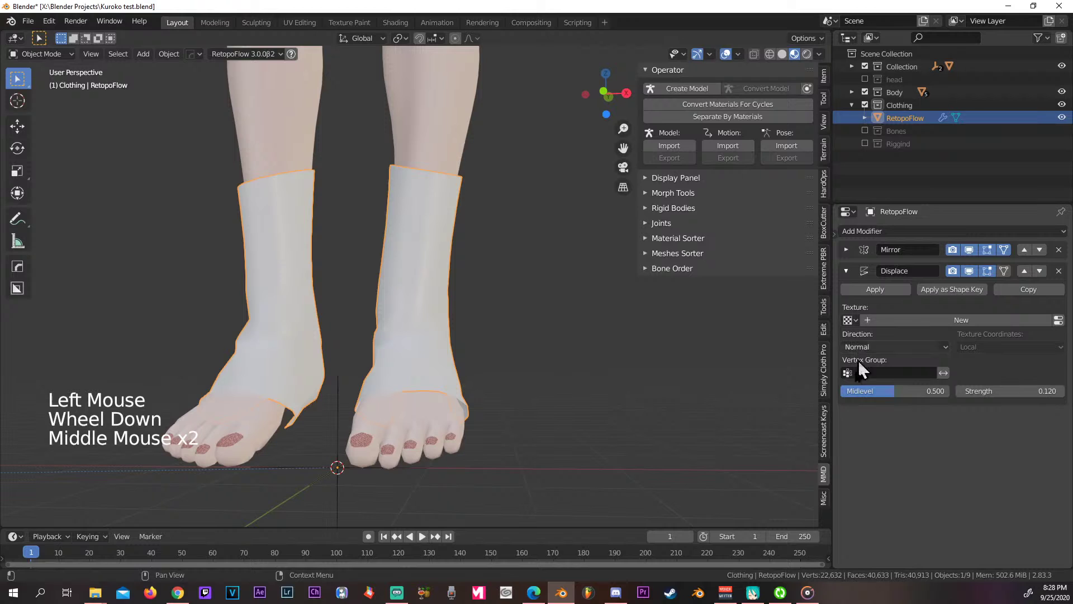
{"action": "scroll", "scroll_direction": "down", "scroll_amount": 3}
{"action": "scroll", "scroll_direction": "up", "scroll_amount": 3}
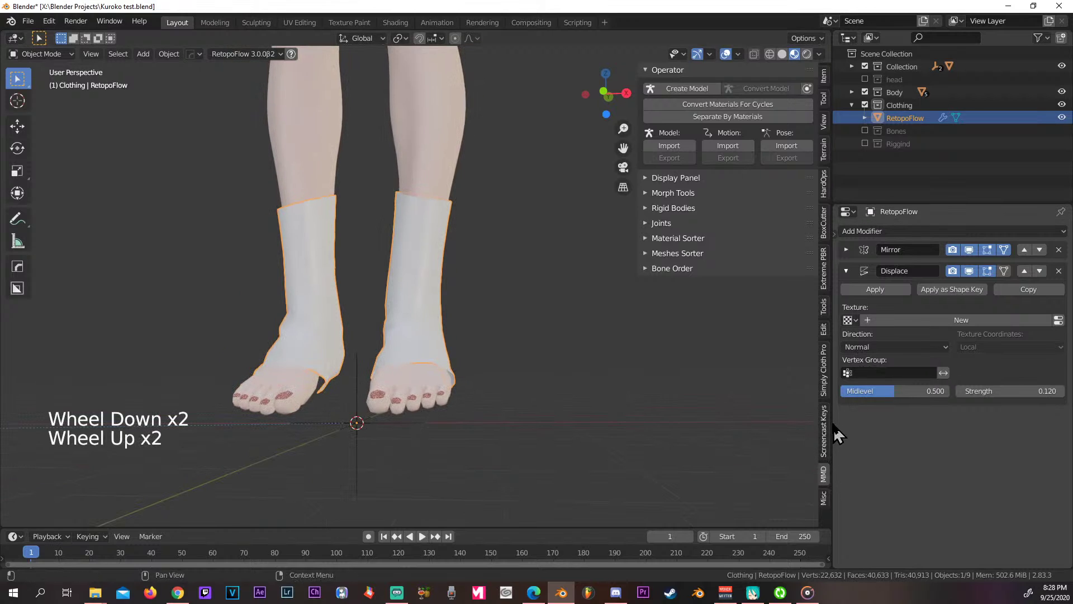
Select the RetopoFlow sock mesh, show its Mirror and Displace modifiers, and hide the N sidebar.
{"action": "left_click", "coordinate": [827, 423]}
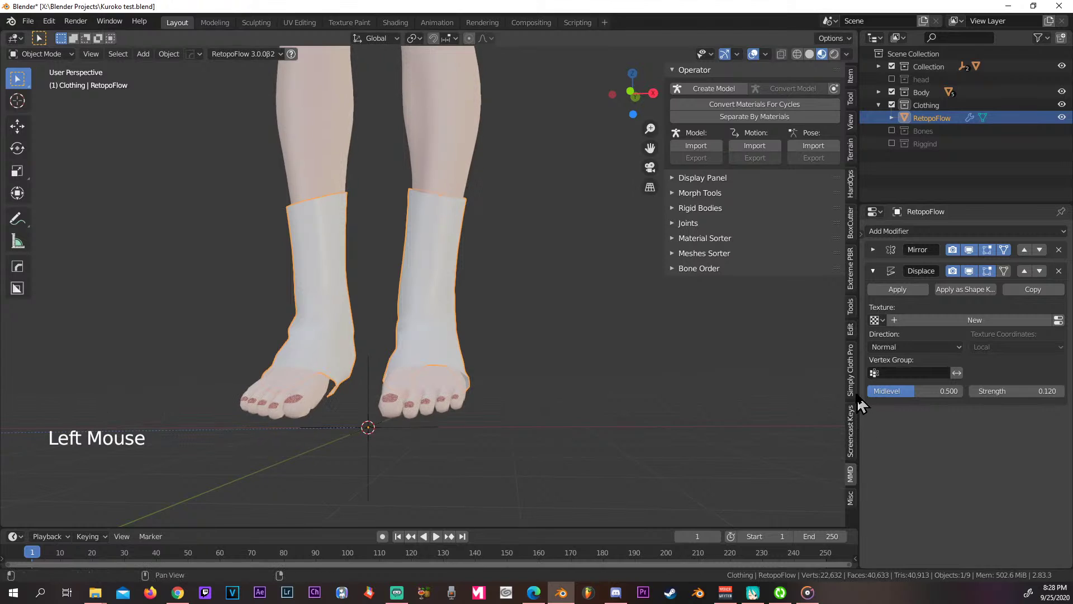
{"action": "left_click", "coordinate": [867, 402]}
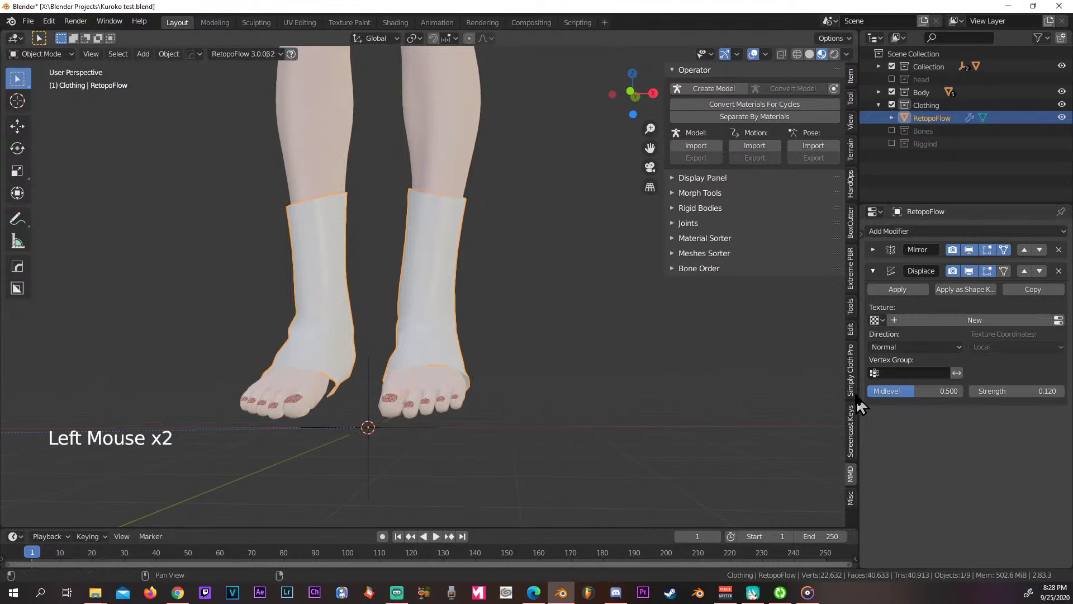
{"action": "key", "text": "m"}
{"action": "key", "text": "m"}
{"action": "key", "text": "m"}
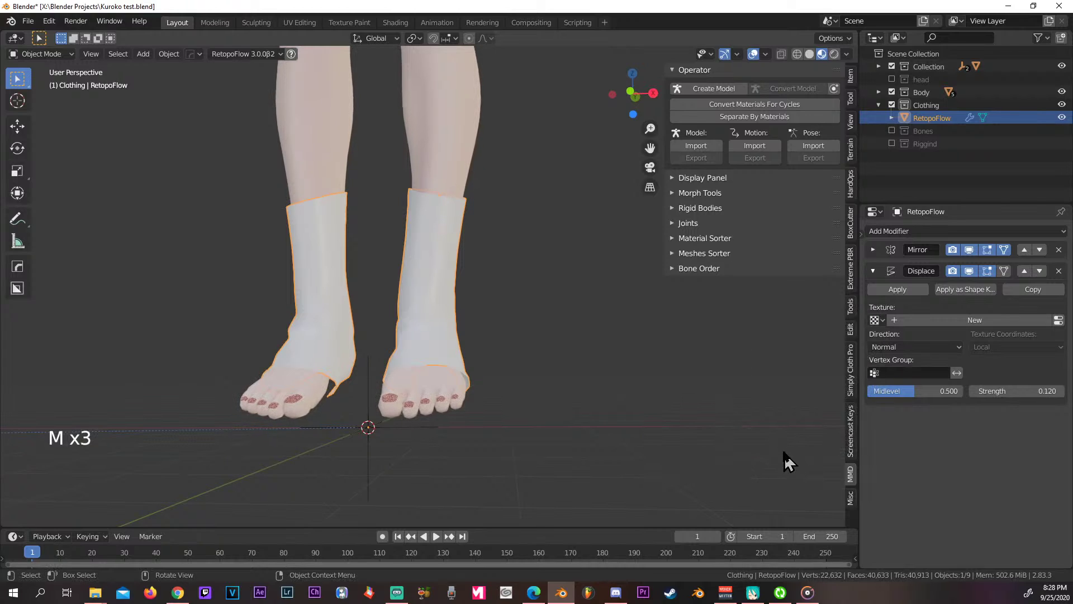
{"action": "key", "text": "n"}
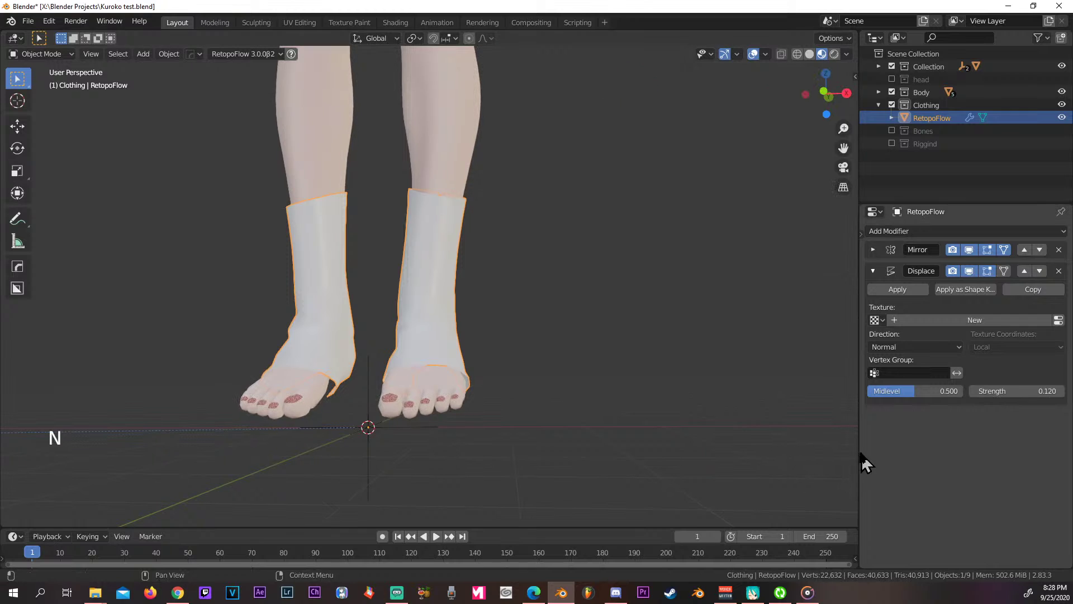
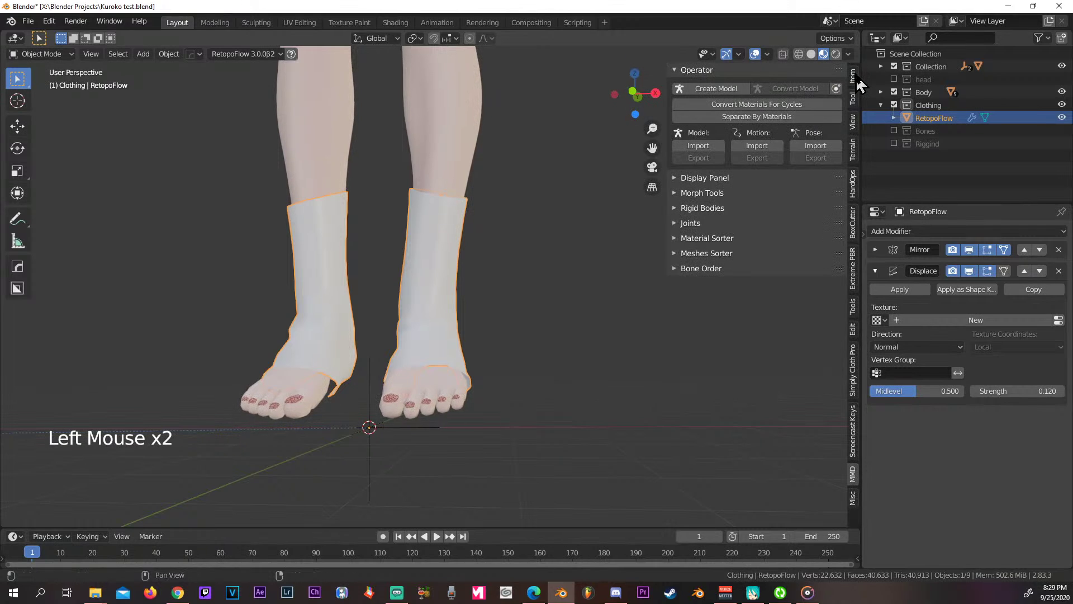
{"action": "left_click", "coordinate": [862, 83]}
{"action": "key", "text": "n"}
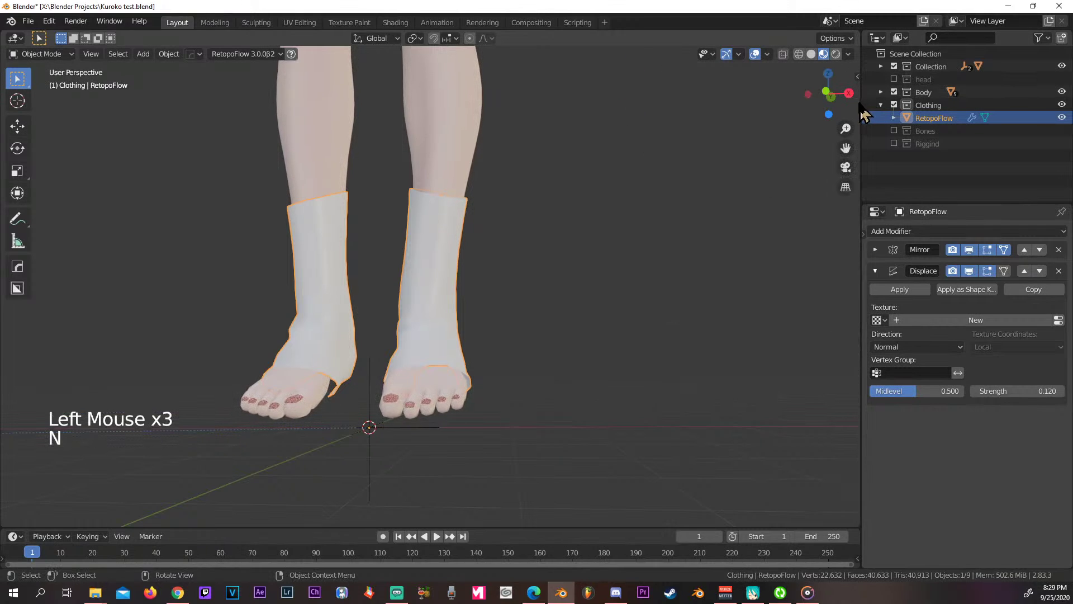
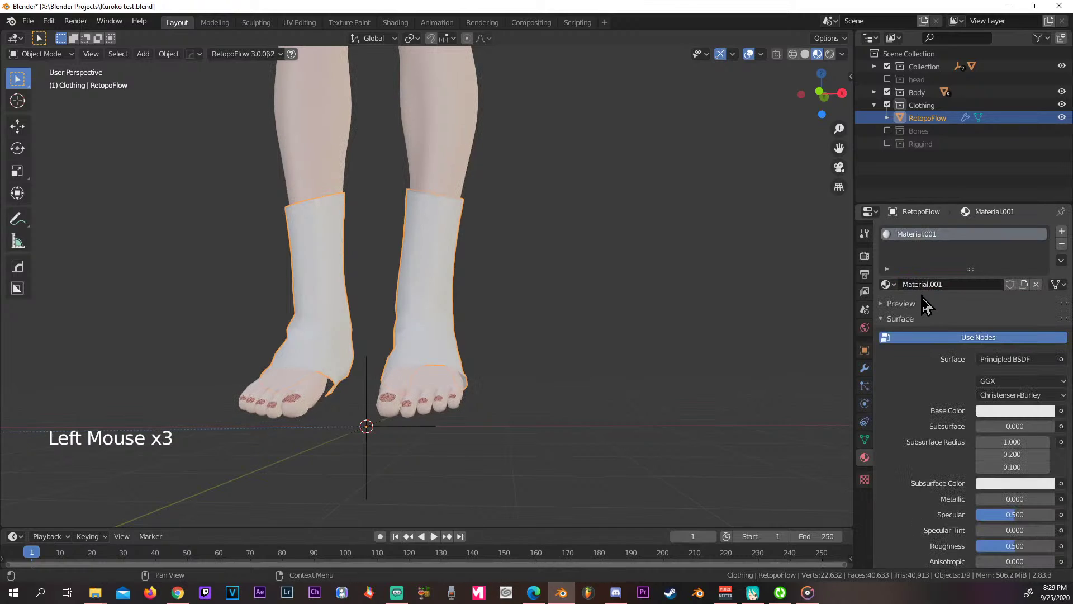
Give Material.001 a pink base colour and orbit to check the socks on the whole figure.
{"action": "left_click", "coordinate": [999, 417]}
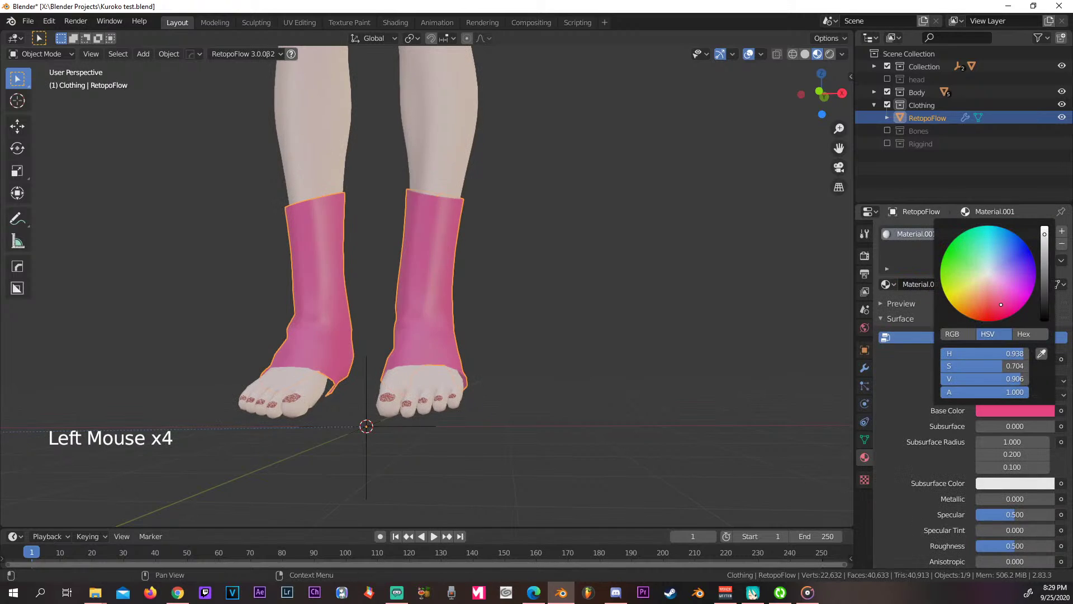
{"action": "middle_click", "coordinate": [666, 344]}
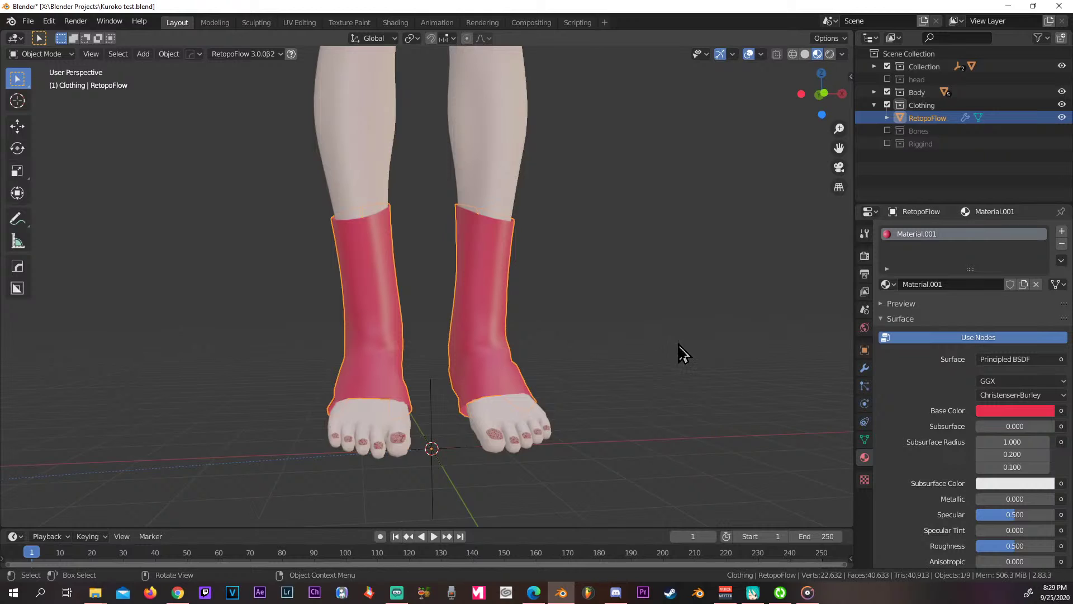
{"action": "scroll", "scroll_direction": "down", "scroll_amount": 3}
{"action": "scroll", "scroll_direction": "up", "scroll_amount": 3}
{"action": "scroll", "scroll_direction": "down", "scroll_amount": 3}
{"action": "scroll", "scroll_direction": "down", "scroll_amount": 3}
{"action": "middle_click", "coordinate": [694, 266]}
{"action": "scroll", "scroll_direction": "down", "scroll_amount": 3}
{"action": "scroll", "scroll_direction": "up", "scroll_amount": 3}
{"action": "scroll", "scroll_direction": "down", "scroll_amount": 3}
{"action": "middle_click", "coordinate": [578, 325]}
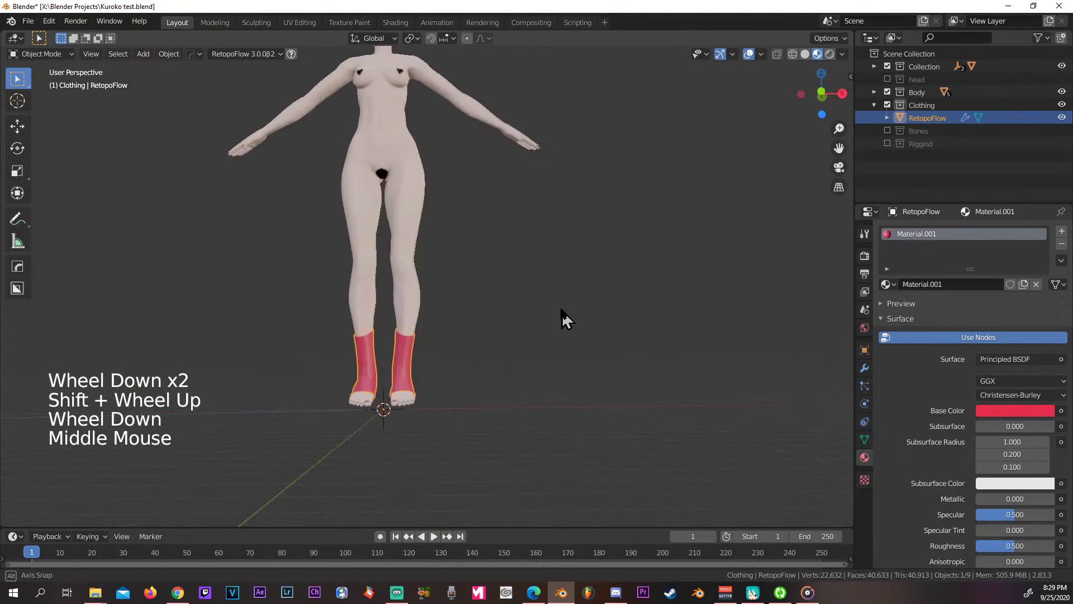
{"action": "scroll", "scroll_direction": "up", "scroll_amount": 3}
{"action": "middle_click", "coordinate": [551, 323]}
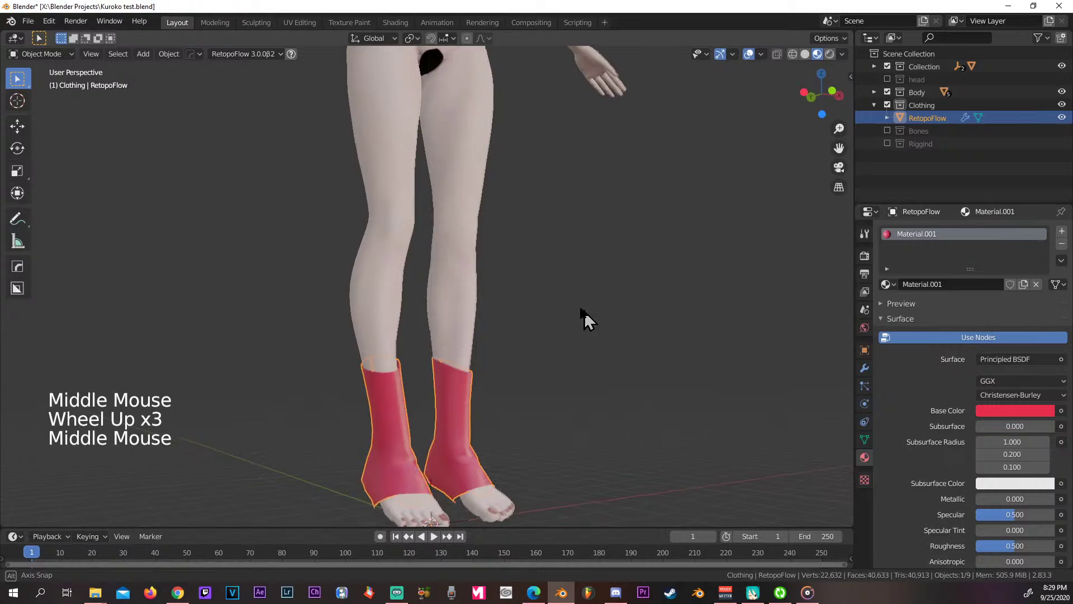
Show the Bones collection, select the armature and enter Pose Mode.
{"action": "middle_click", "coordinate": [512, 342]}
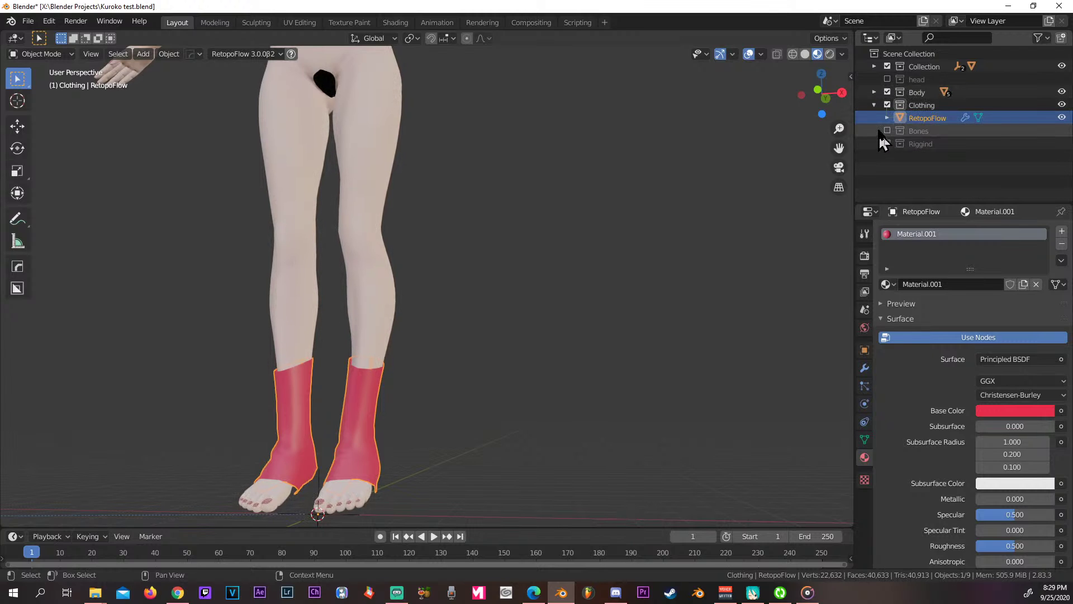
{"action": "left_click", "coordinate": [894, 137]}
{"action": "middle_click", "coordinate": [629, 251]}
{"action": "left_click", "coordinate": [435, 240]}
{"action": "middle_click", "coordinate": [498, 259]}
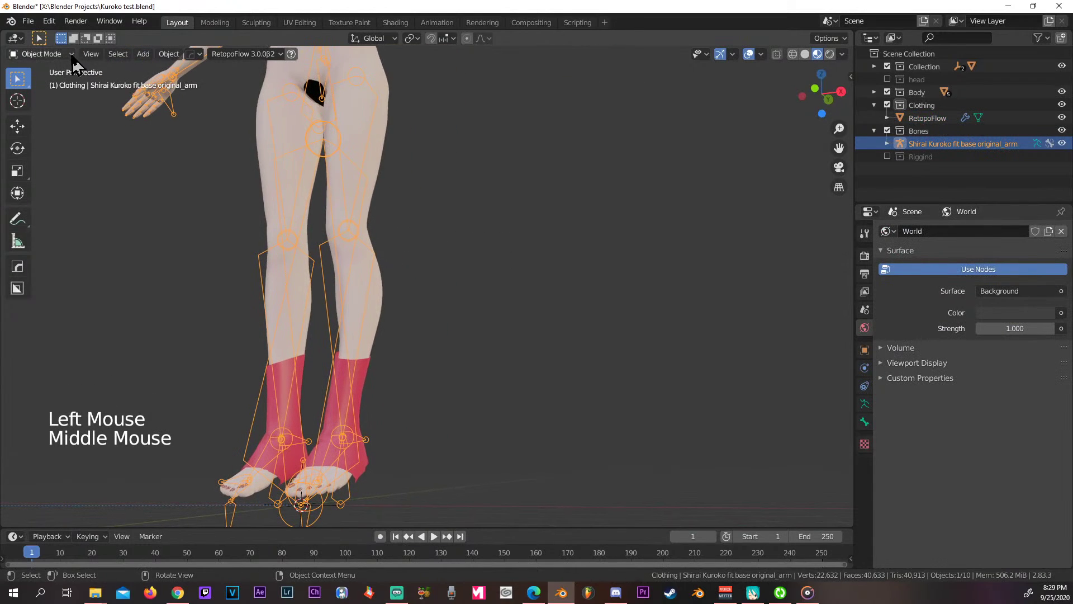
{"action": "left_click", "coordinate": [77, 65]}
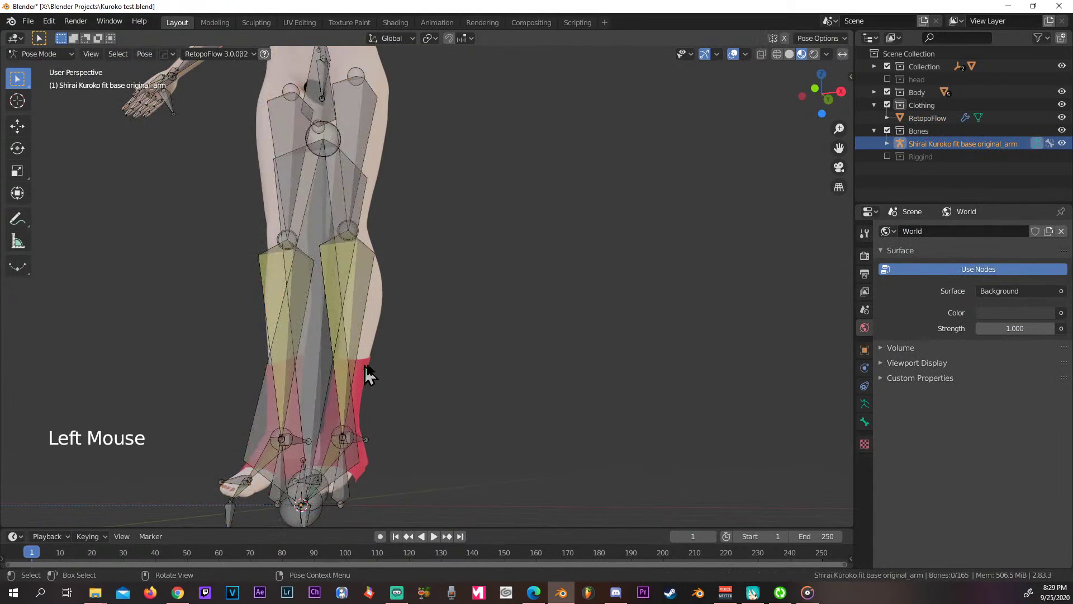
Lift the left foot IK bone with G to test, then clear it back to rest with Alt+G.
{"action": "left_click", "coordinate": [371, 443]}
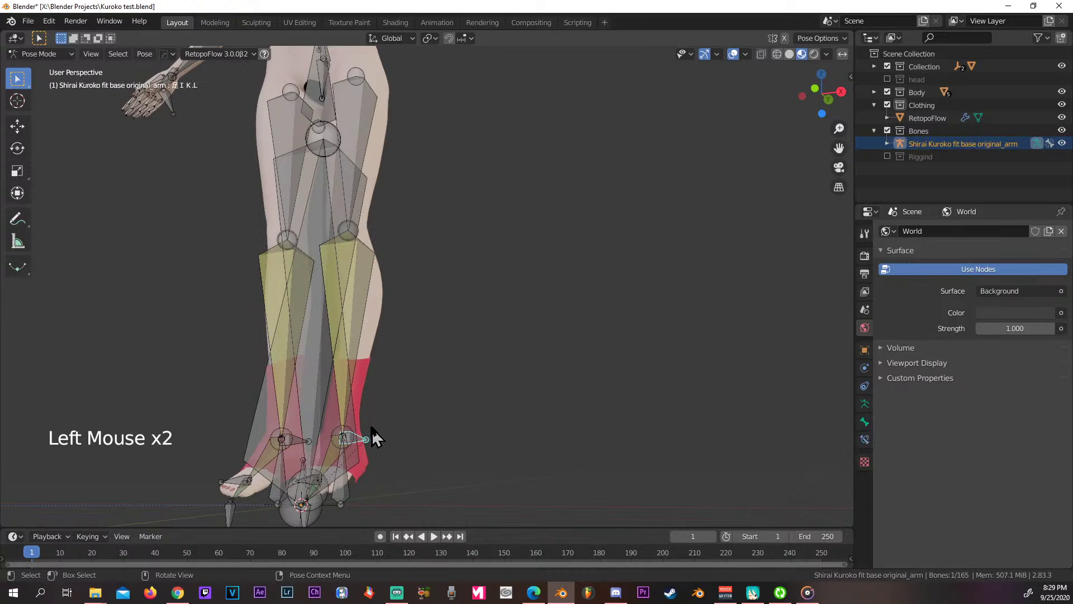
{"action": "key", "text": "g"}
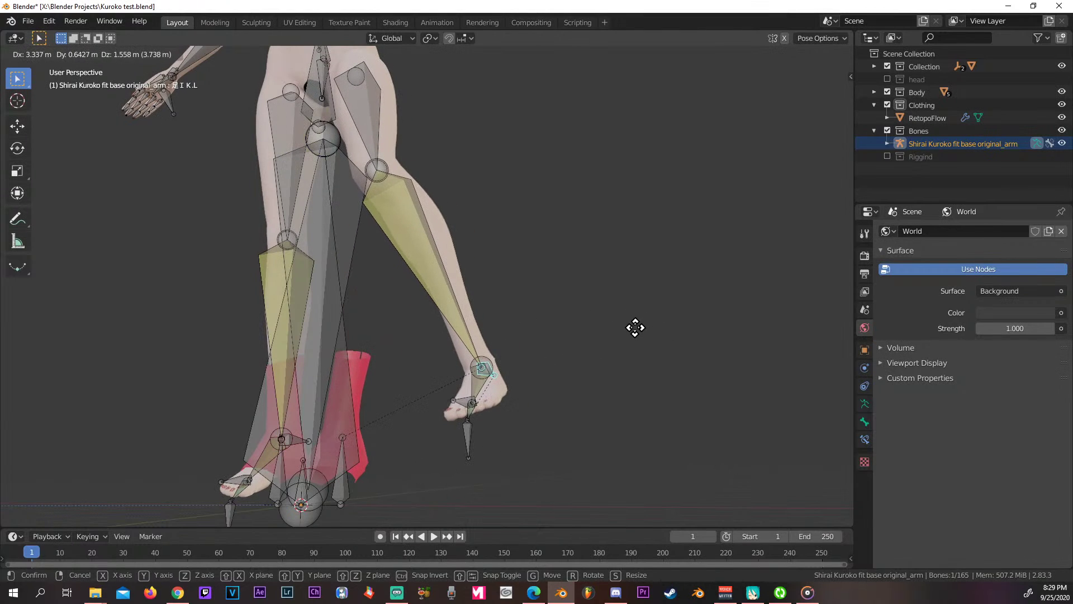
{"action": "key", "text": "g"}
{"action": "middle_click", "coordinate": [627, 368]}
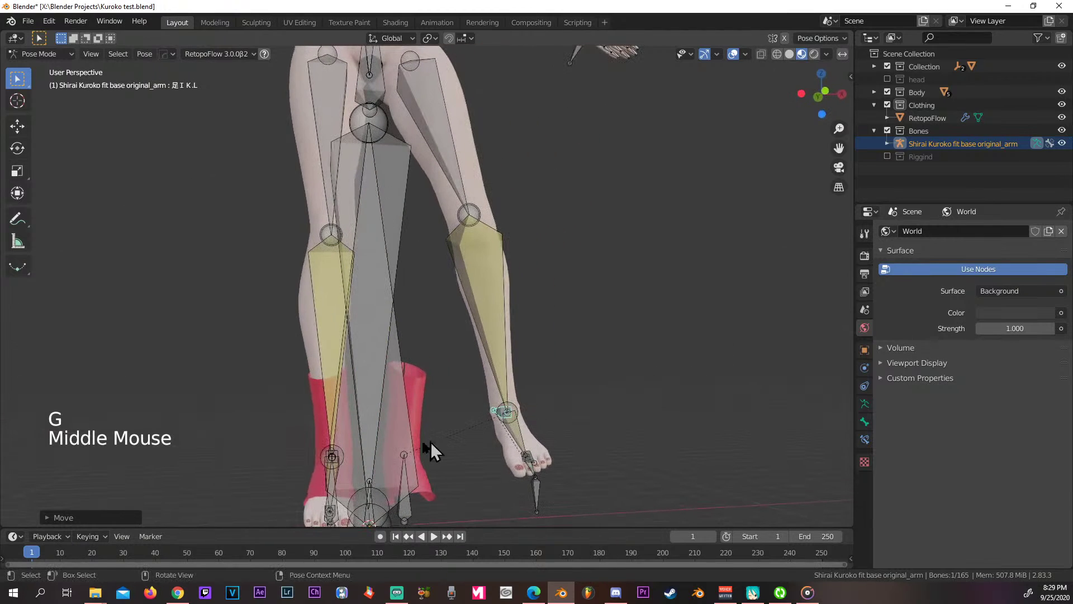
{"action": "middle_click", "coordinate": [479, 423]}
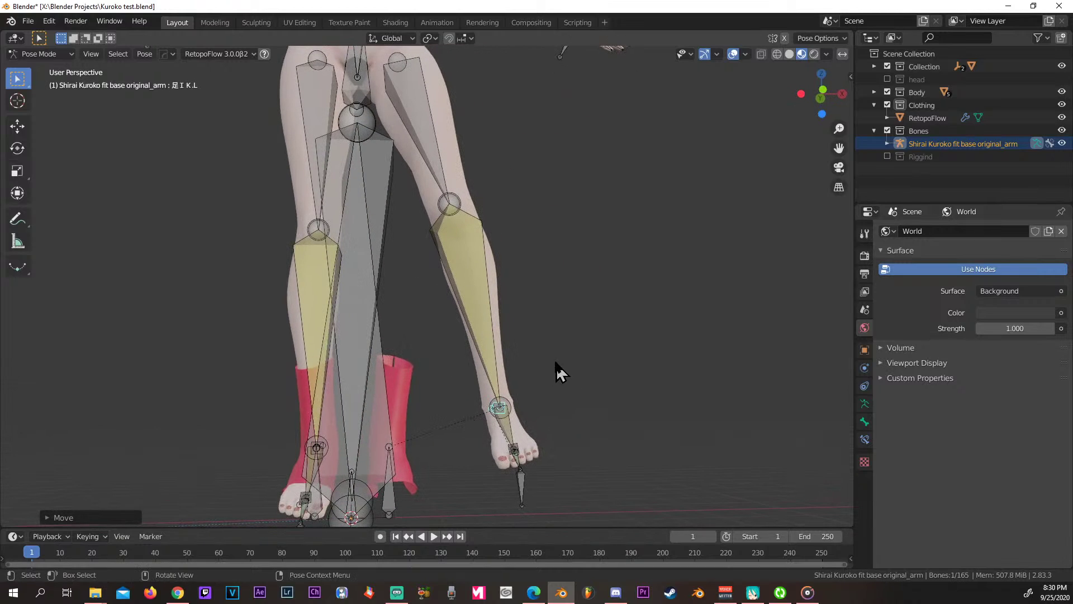
{"action": "key", "text": "alt+f"}
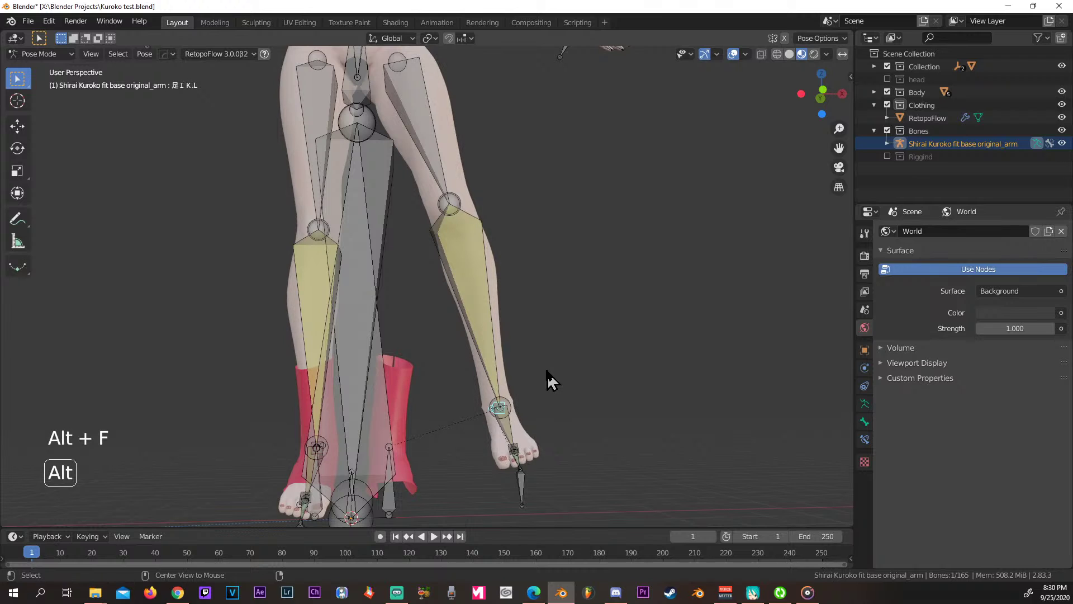
{"action": "key", "text": "alt+g"}
{"action": "middle_click", "coordinate": [582, 372]}
{"action": "scroll", "scroll_direction": "down", "scroll_amount": 3}
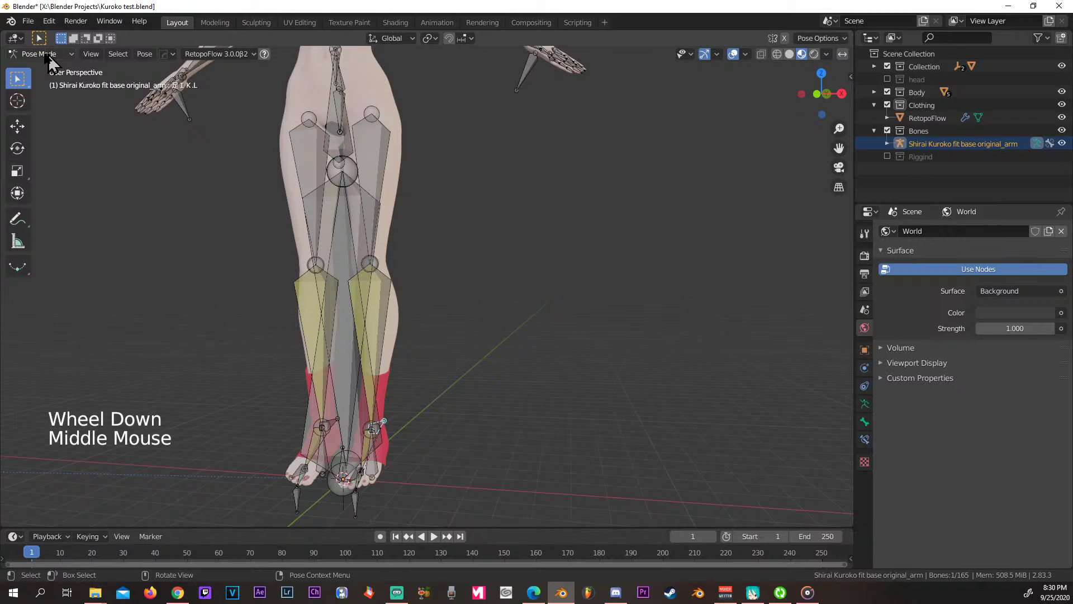
Return the armature to Object Mode and bring up its Object Data armature properties.
{"action": "left_click", "coordinate": [52, 64]}
{"action": "scroll", "scroll_direction": "down", "scroll_amount": 3}
{"action": "middle_click", "coordinate": [537, 383]}
{"action": "scroll", "scroll_direction": "up", "scroll_amount": 3}
{"action": "middle_click", "coordinate": [566, 363]}
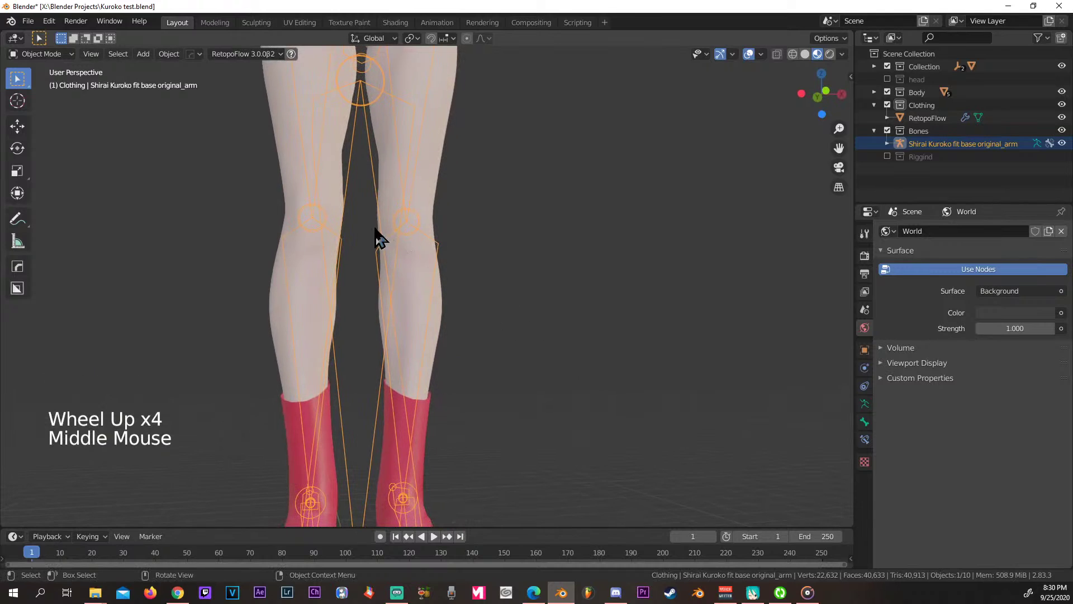
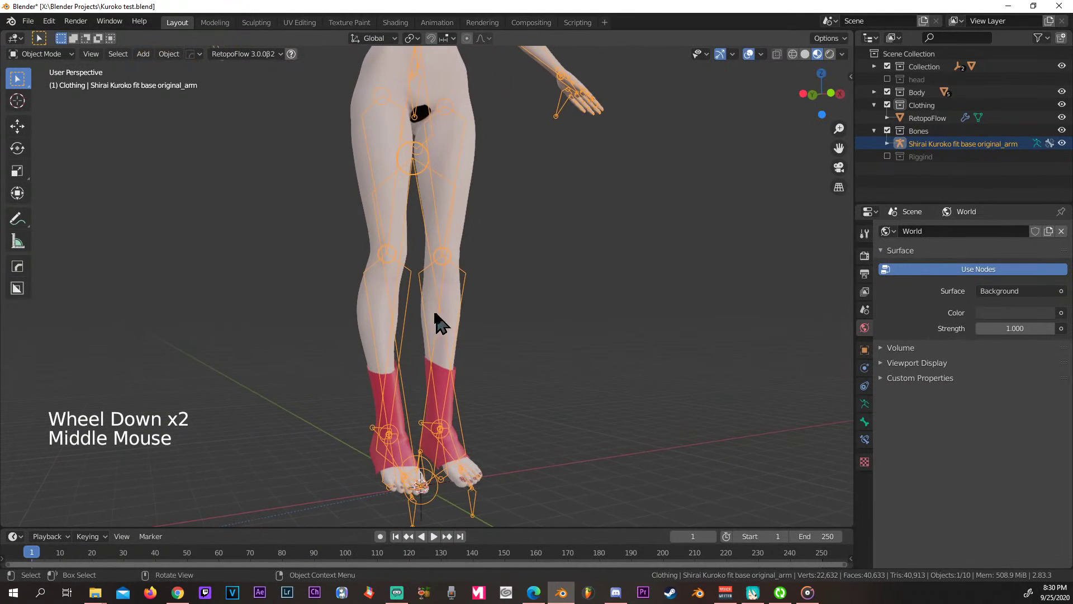
{"action": "left_click", "coordinate": [452, 270]}
{"action": "left_click", "coordinate": [452, 270]}
{"action": "middle_click", "coordinate": [486, 305]}
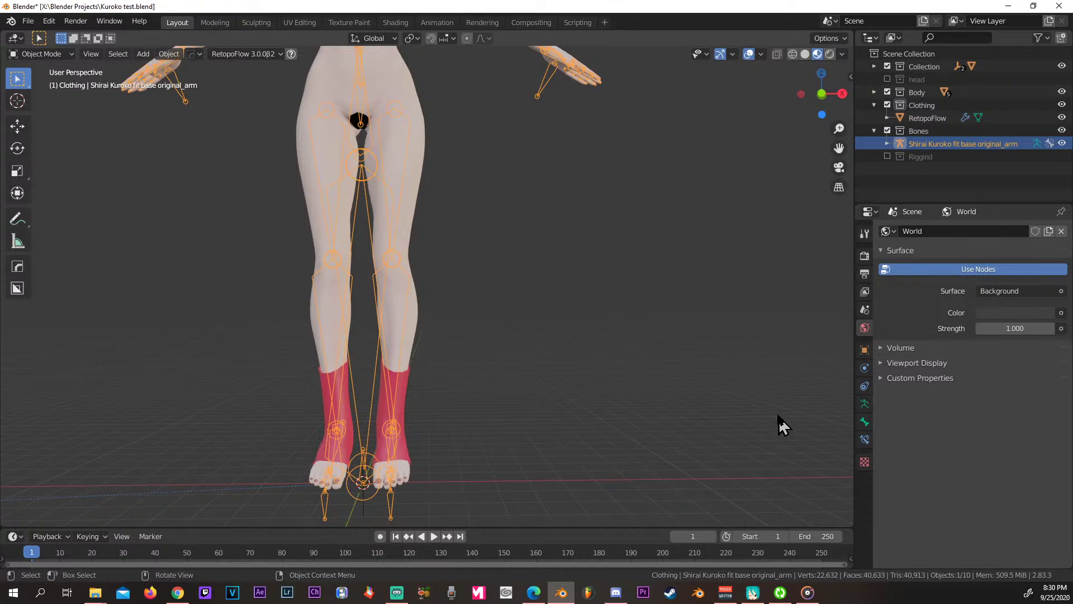
Set the armature's Viewport Display to Stick so bones draw as thin sticks.
{"action": "left_click", "coordinate": [871, 414]}
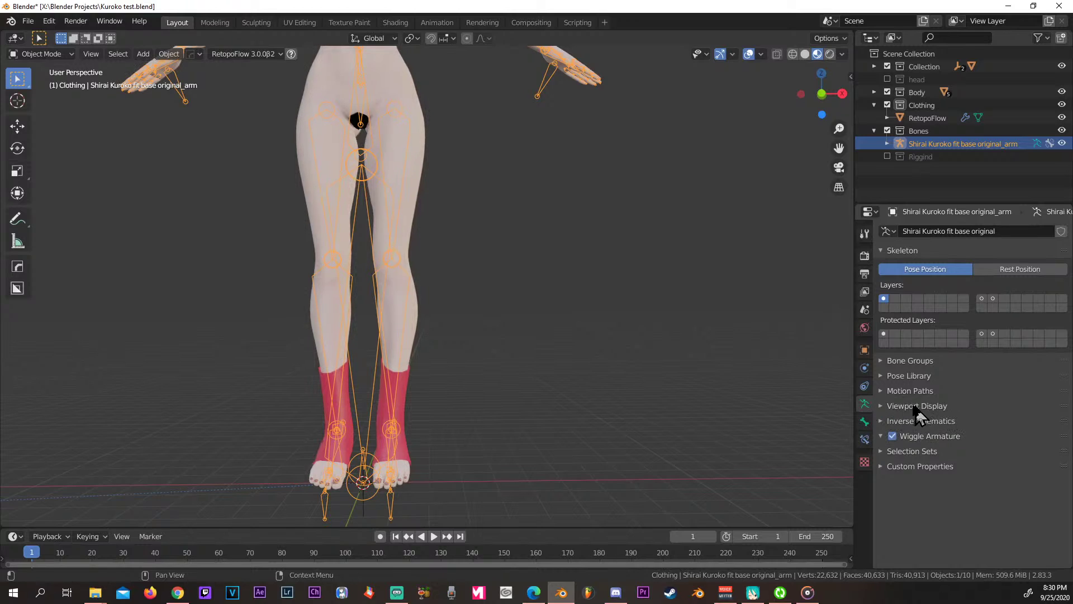
{"action": "left_click", "coordinate": [889, 413]}
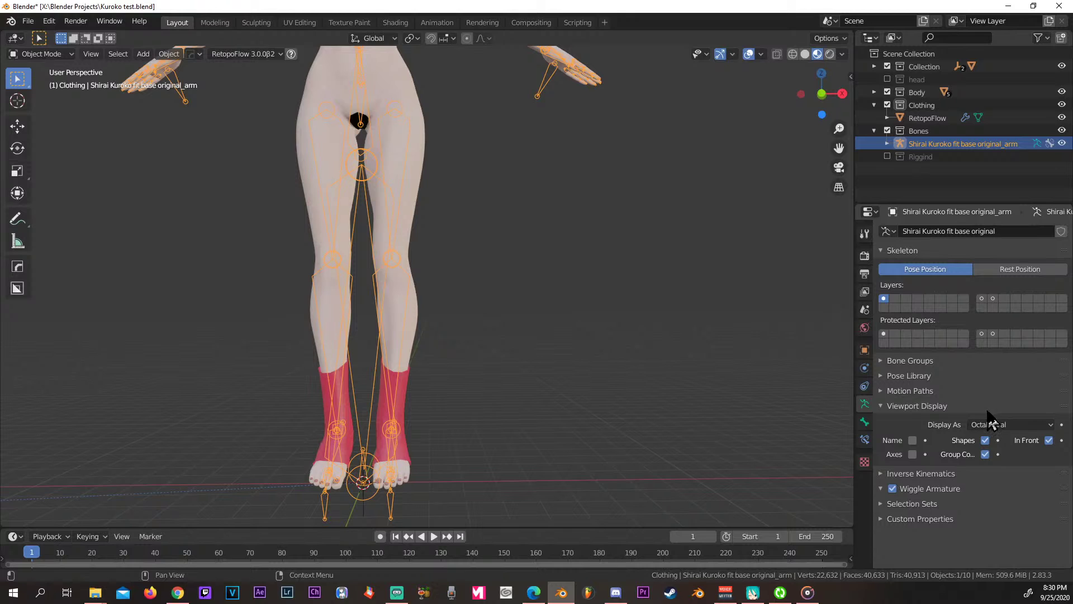
{"action": "left_click", "coordinate": [1007, 431]}
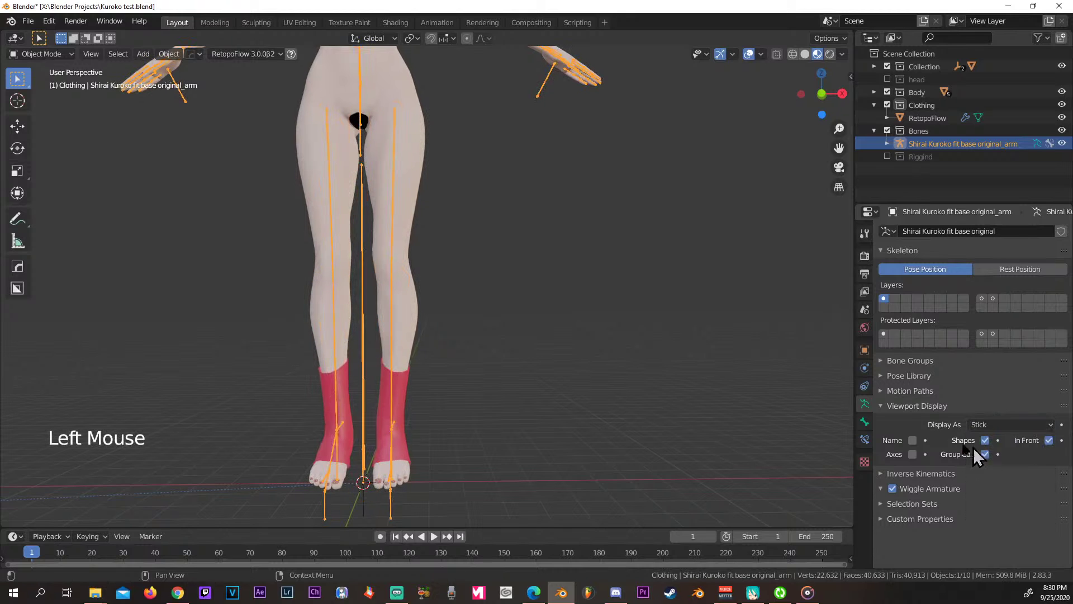
{"action": "middle_click", "coordinate": [643, 338]}
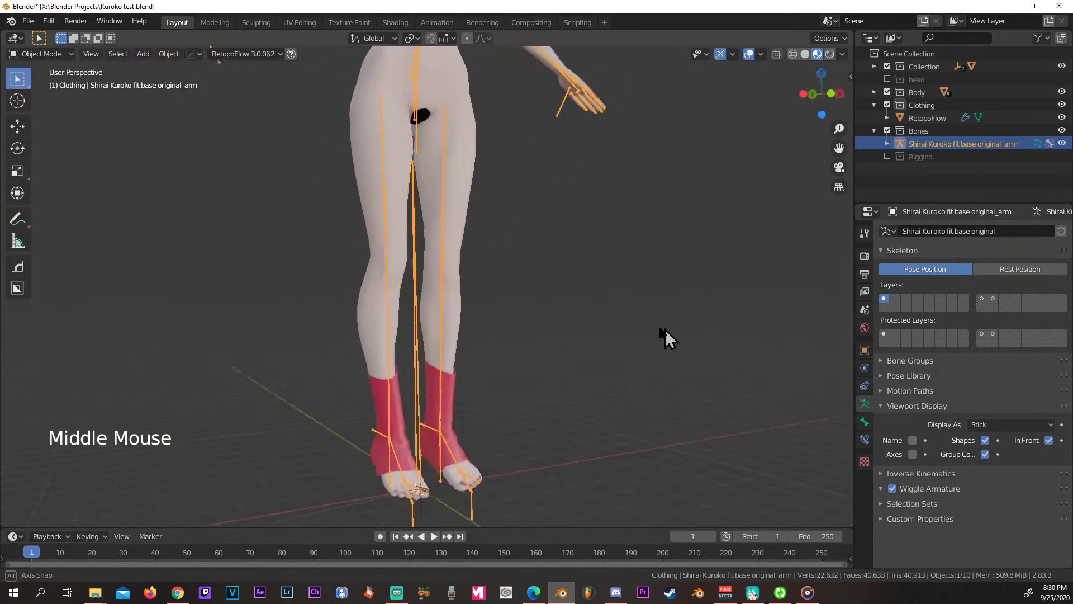
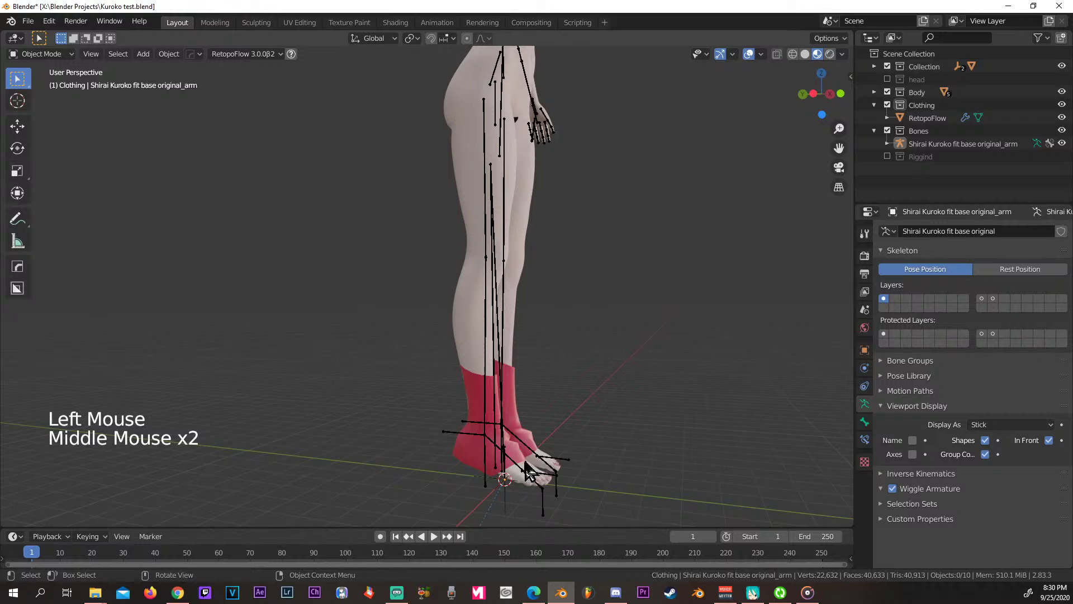
Orbit in close to the socks and lower legs from the front.
{"action": "middle_click", "coordinate": [606, 473]}
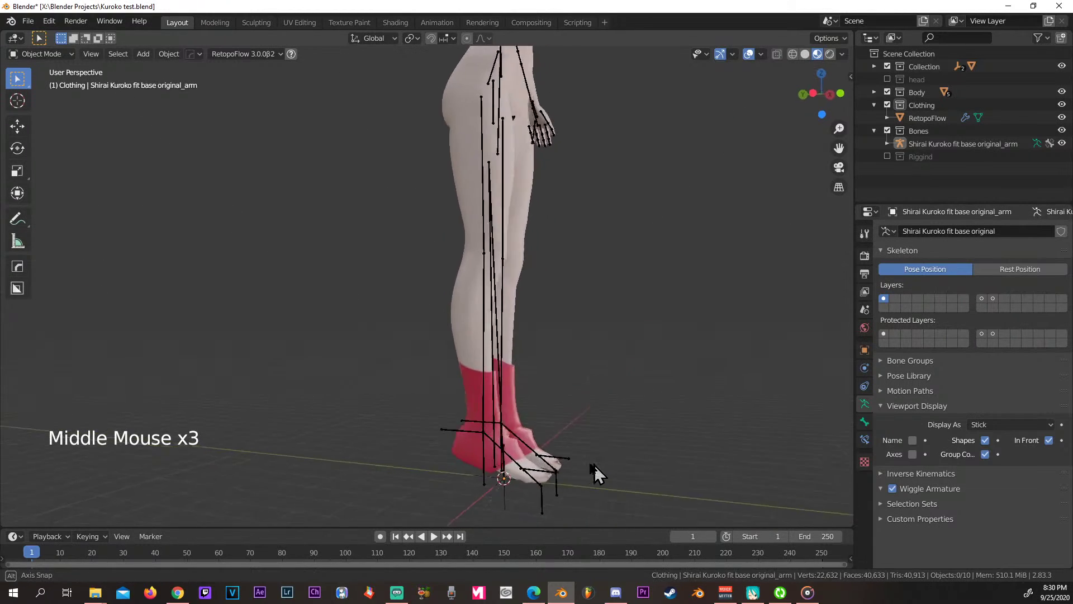
{"action": "middle_click", "coordinate": [579, 264]}
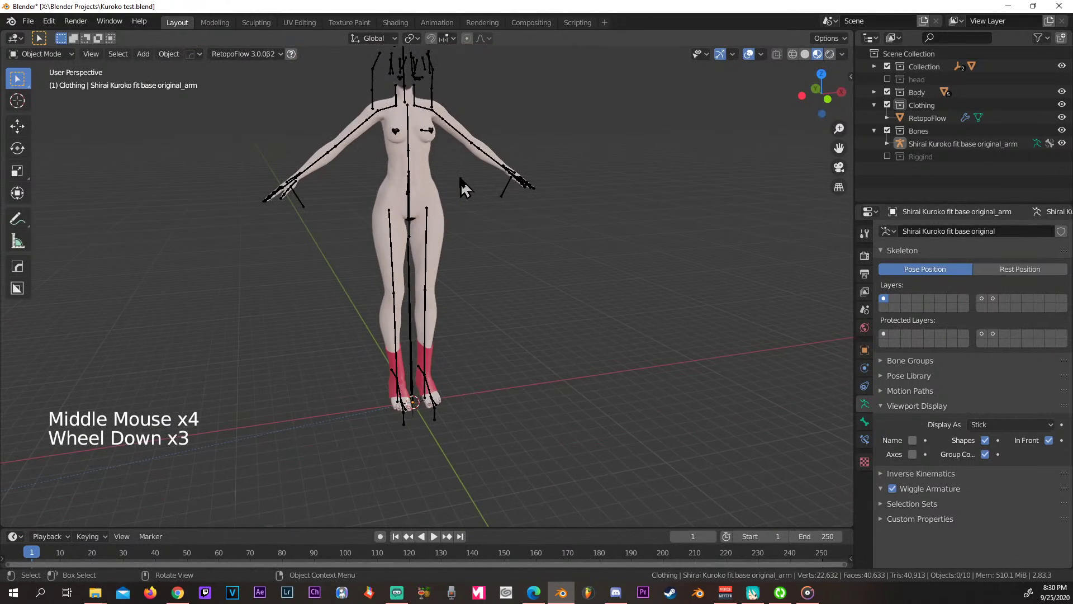
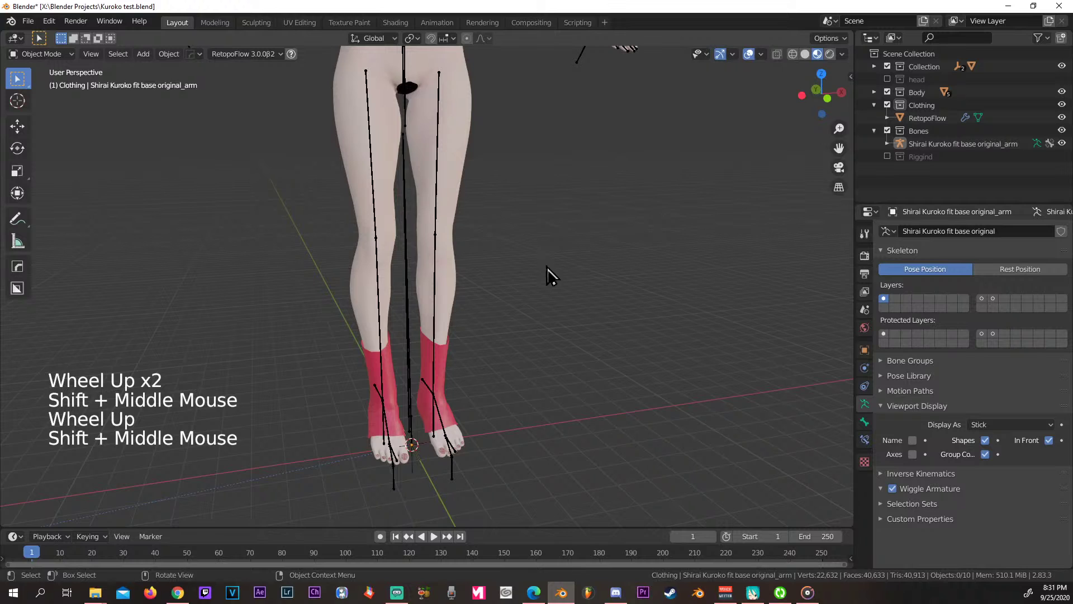
{"action": "middle_click", "coordinate": [570, 307]}
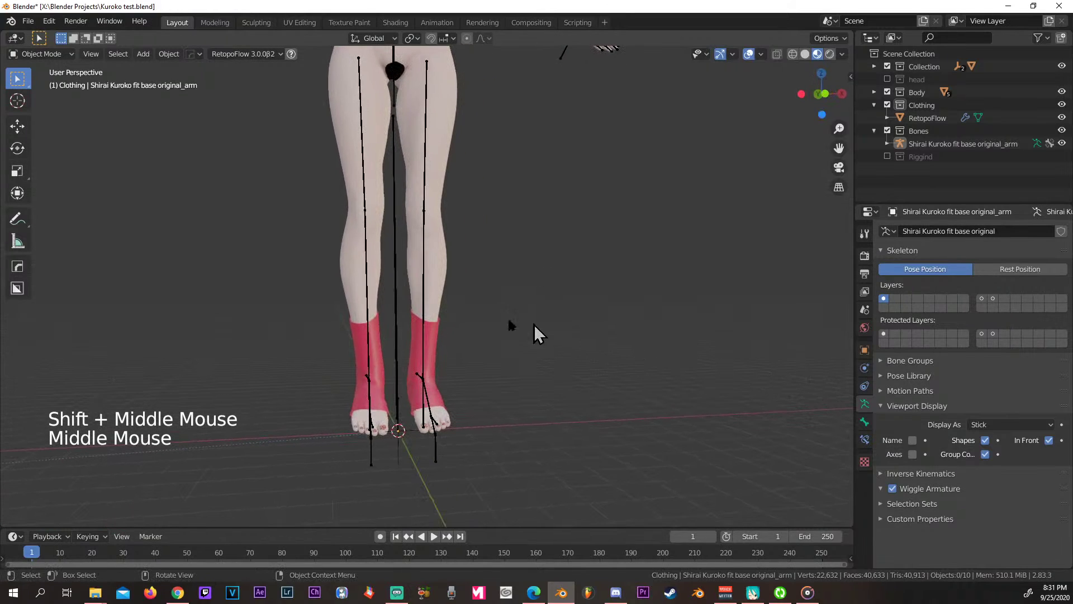
{"action": "left_click", "coordinate": [436, 346]}
{"action": "middle_click", "coordinate": [530, 371]}
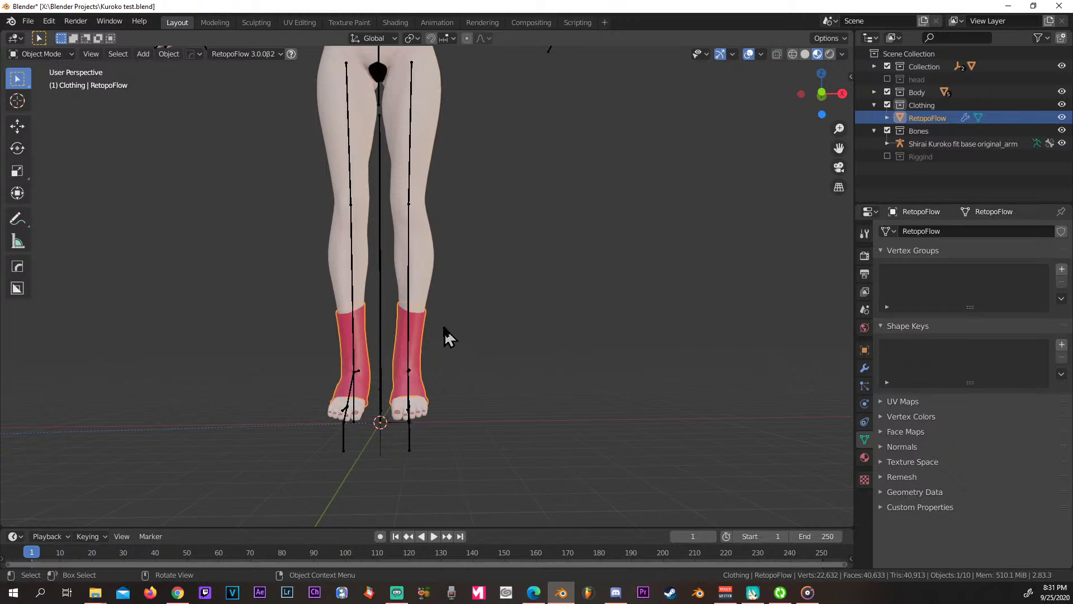
Select the pink RetopoFlow sock mesh as the active object.
{"action": "left_click", "coordinate": [423, 333]}
{"action": "left_click", "coordinate": [422, 333]}
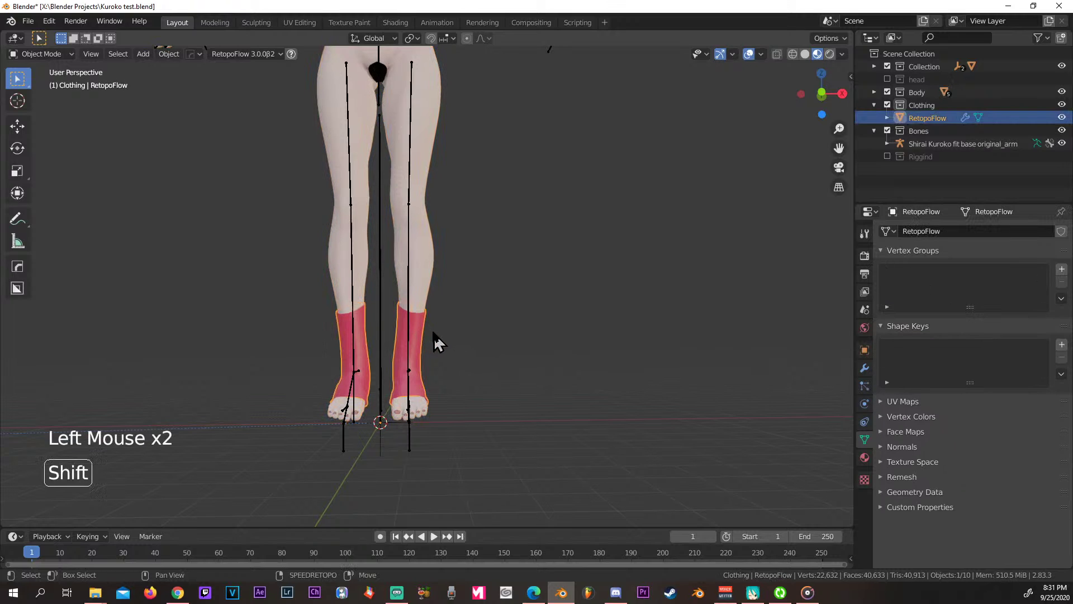
{"action": "left_click", "coordinate": [416, 299]}
{"action": "left_click", "coordinate": [426, 334]}
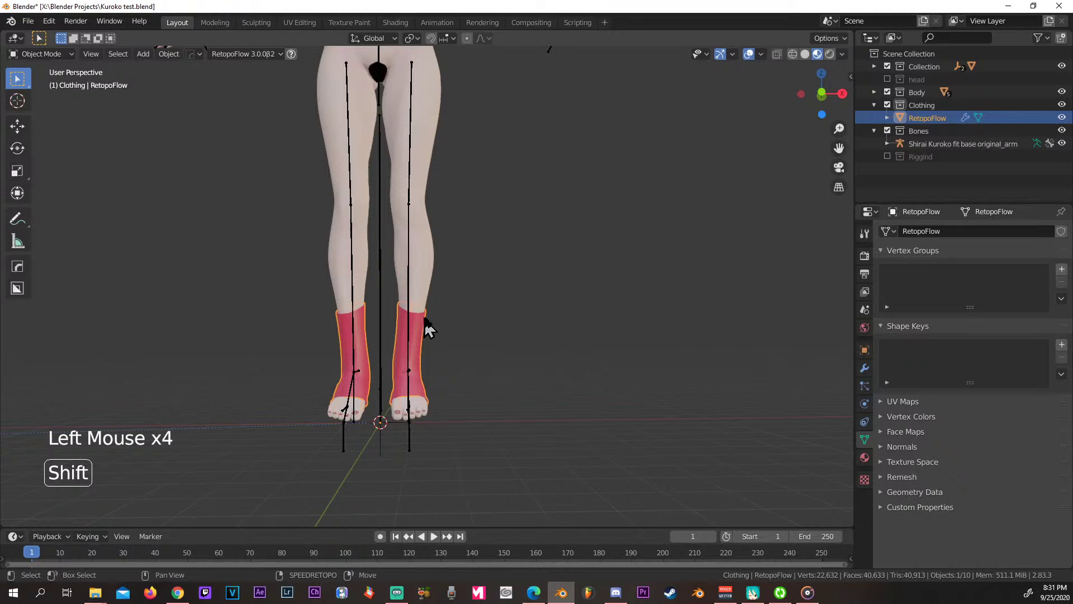
Add the armature to the selection and parent the sock mesh to it with automatic weights (Ctrl+P).
{"action": "left_click", "coordinate": [416, 296]}
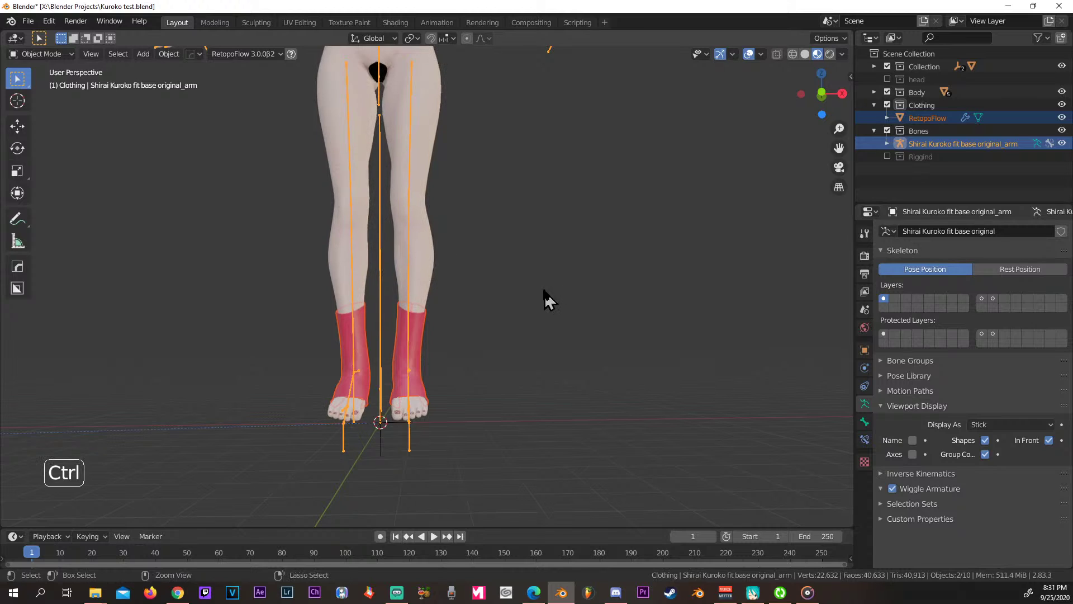
{"action": "key", "text": "ctrl+p"}
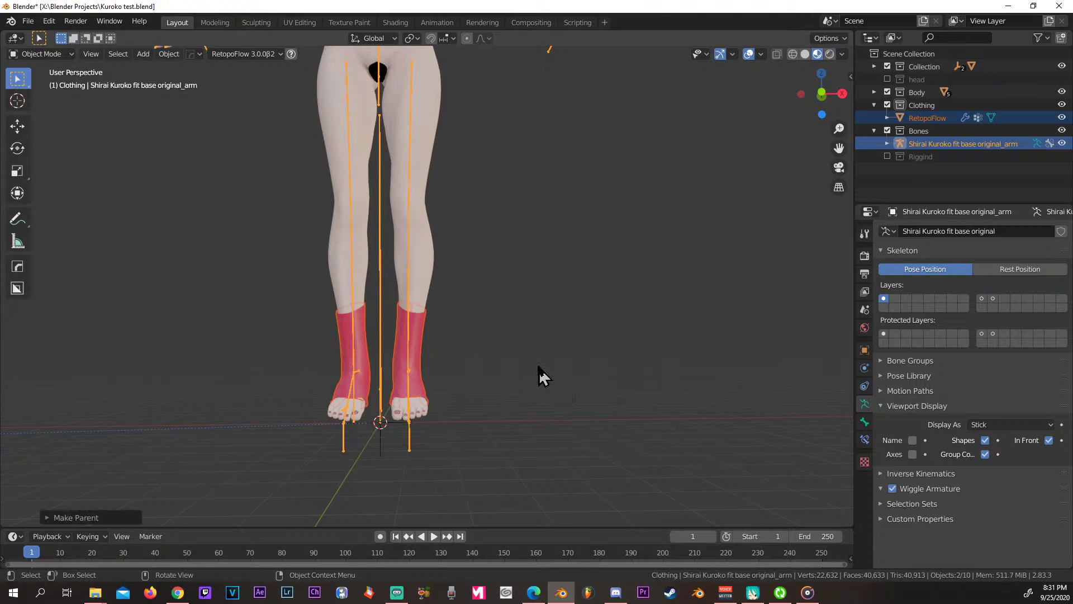
{"action": "left_click", "coordinate": [551, 354]}
{"action": "middle_click", "coordinate": [555, 351]}
{"action": "scroll", "scroll_direction": "up", "scroll_amount": 3}
{"action": "middle_click", "coordinate": [559, 358]}
{"action": "middle_click", "coordinate": [584, 334]}
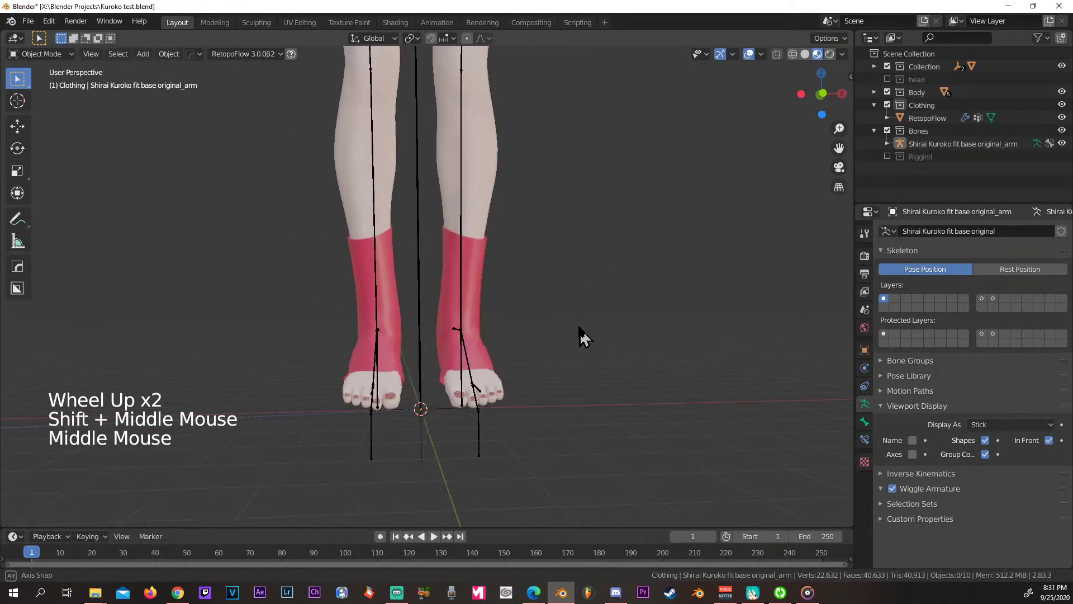
{"action": "middle_click", "coordinate": [452, 349]}
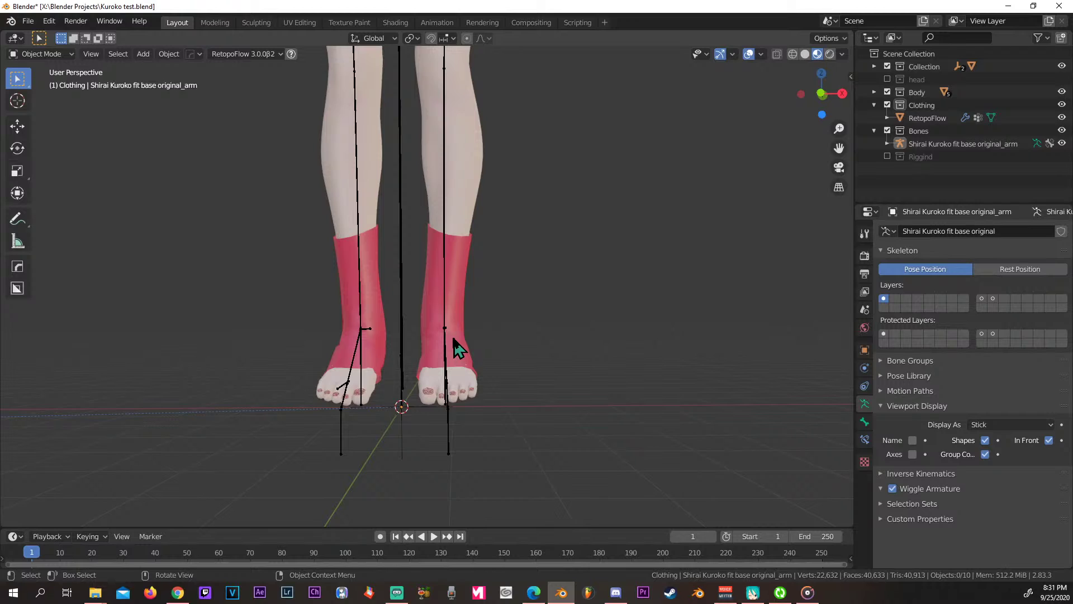
{"action": "middle_click", "coordinate": [477, 350]}
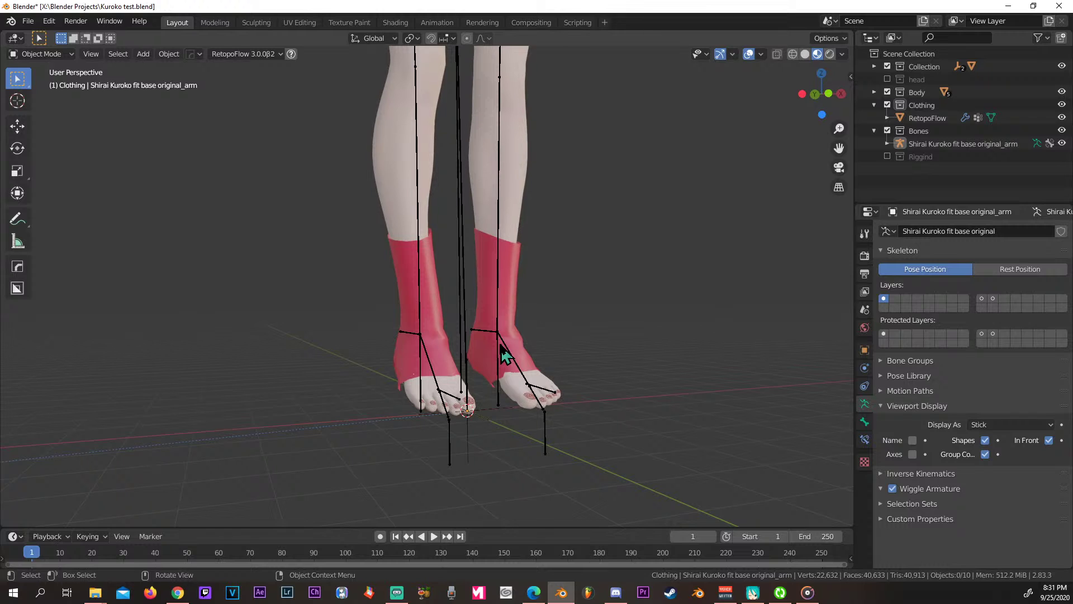
{"action": "middle_click", "coordinate": [521, 350]}
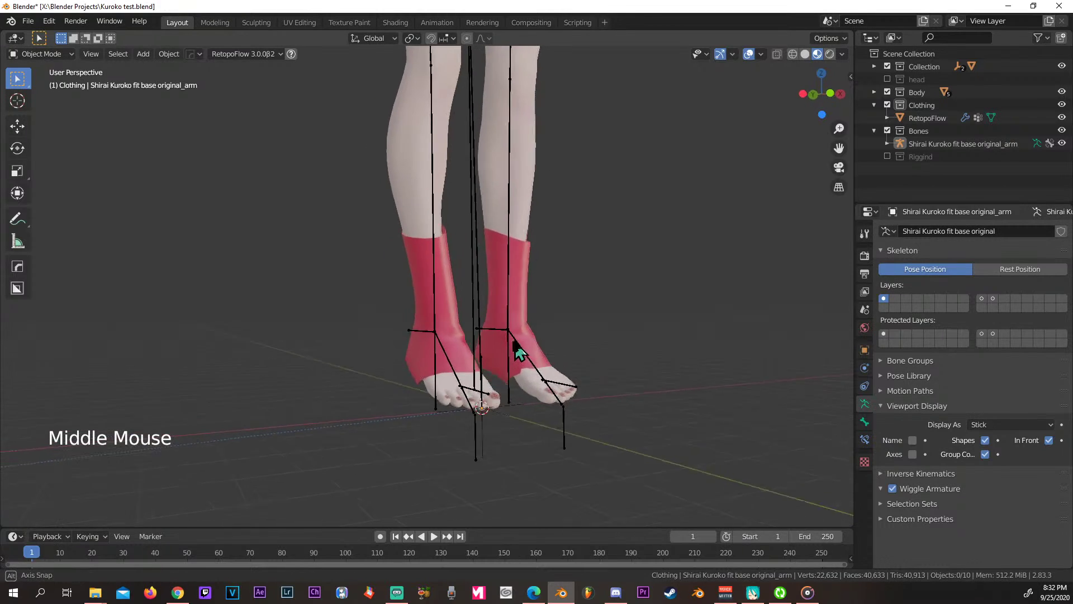
{"action": "middle_click", "coordinate": [439, 360]}
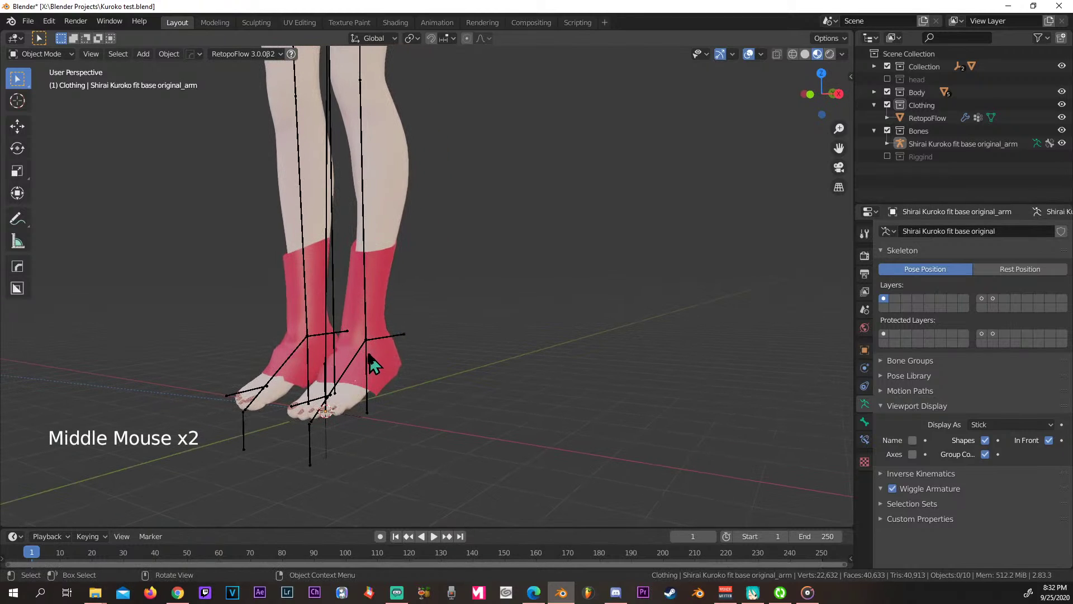
{"action": "middle_click", "coordinate": [377, 365]}
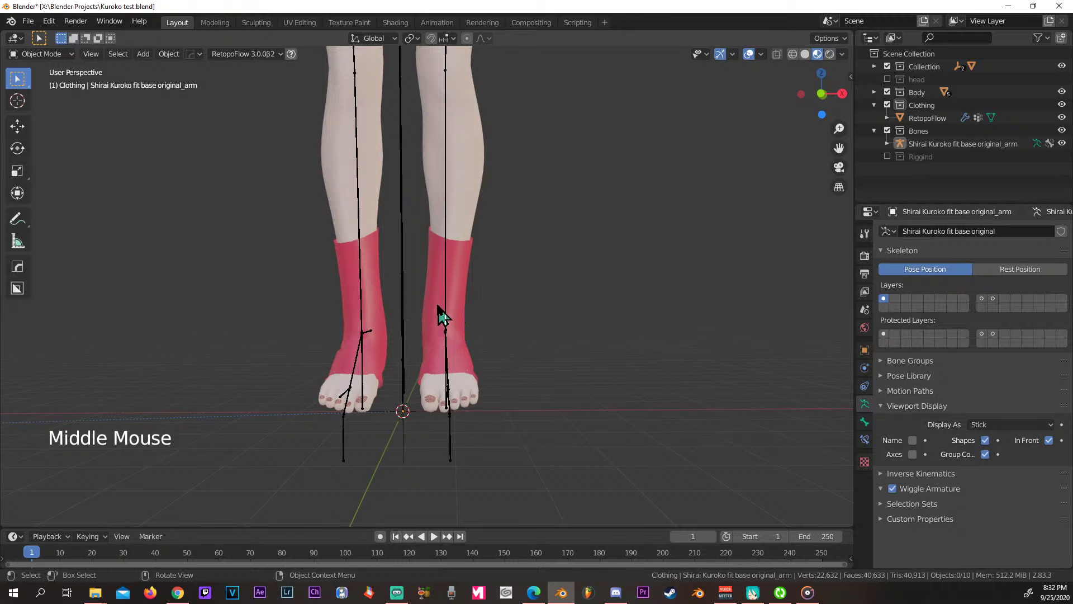
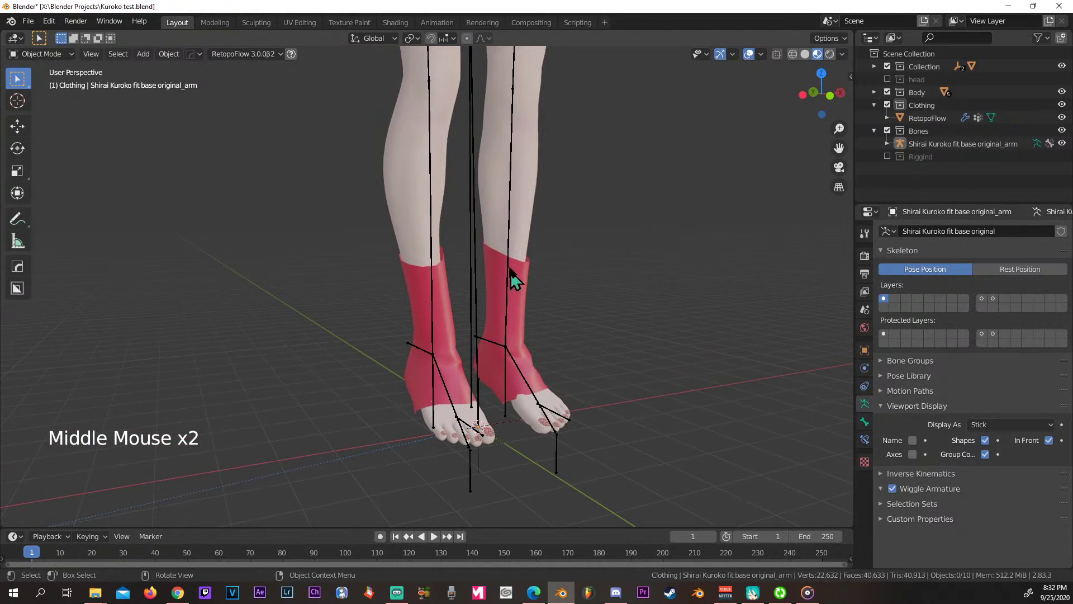
{"action": "middle_click", "coordinate": [526, 351]}
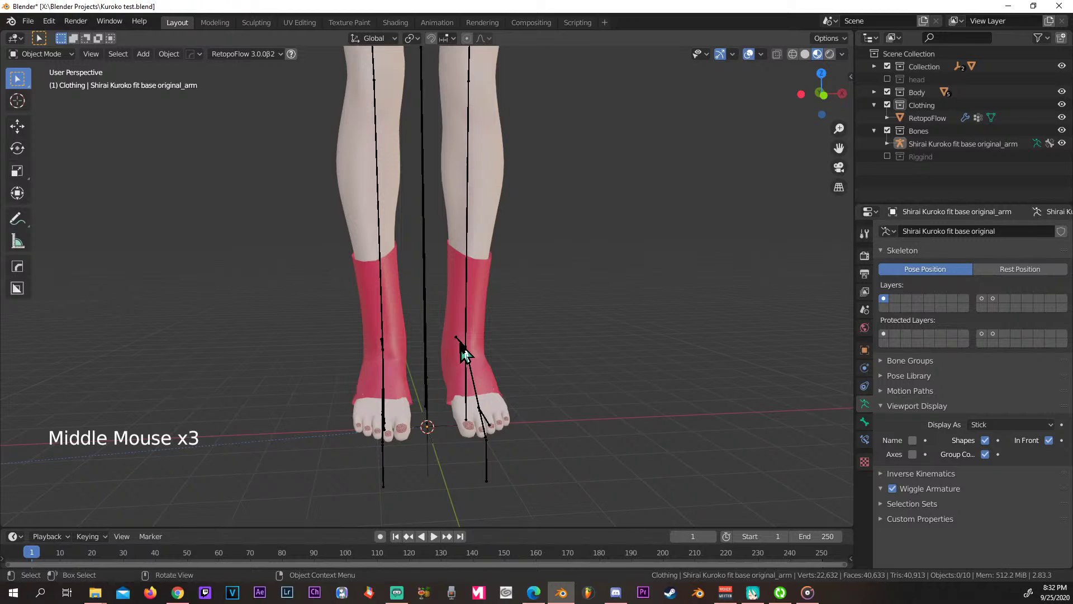
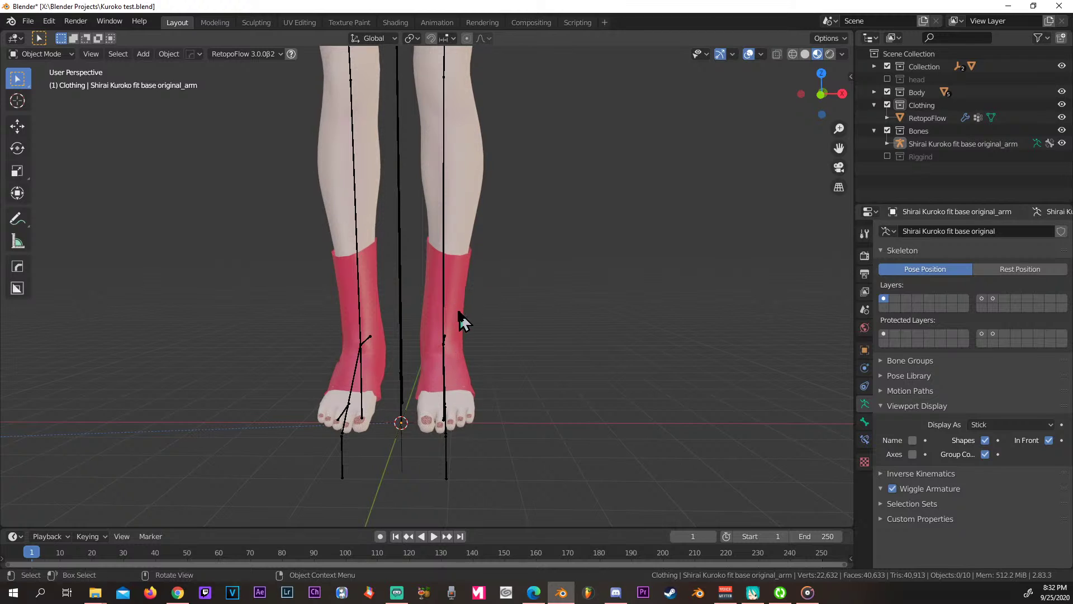
{"action": "middle_click", "coordinate": [449, 341]}
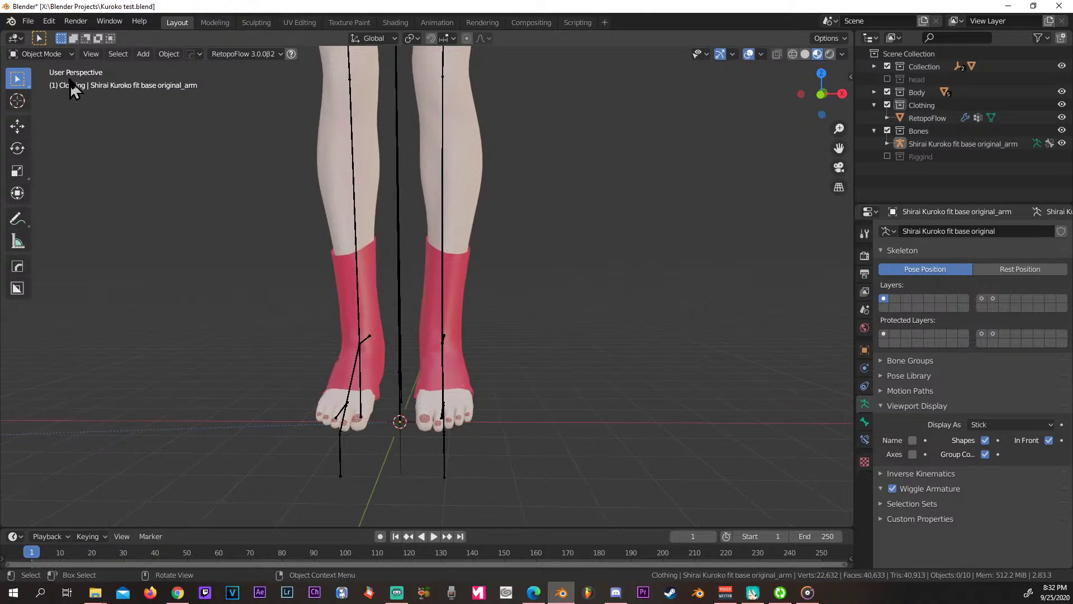
In Pose Mode, move the foot IK bone and inspect how the pink sock stretches and distorts.
{"action": "left_click", "coordinate": [65, 62]}
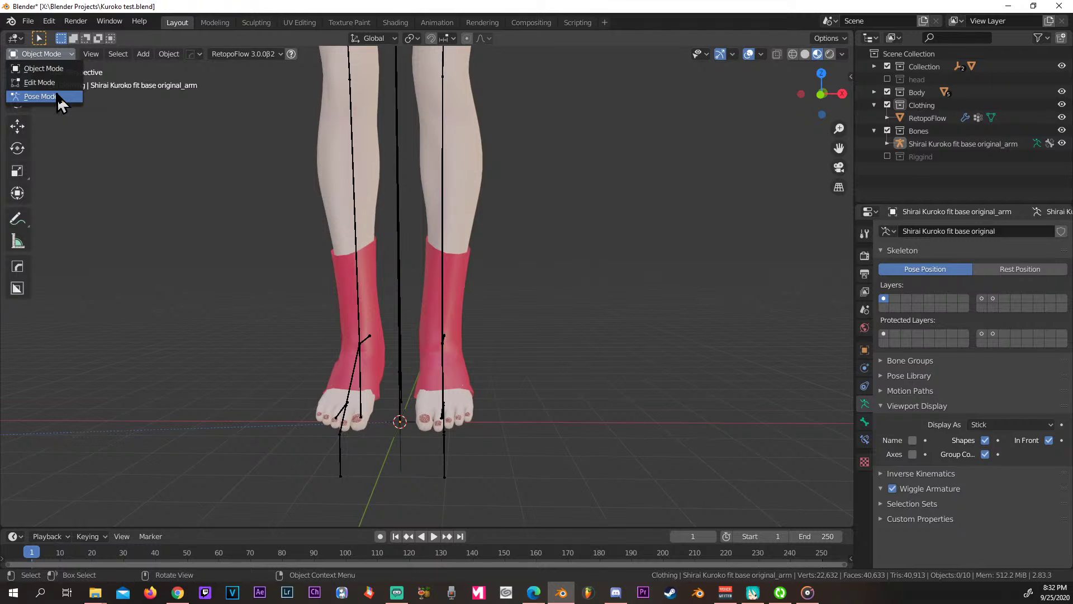
{"action": "middle_click", "coordinate": [456, 300]}
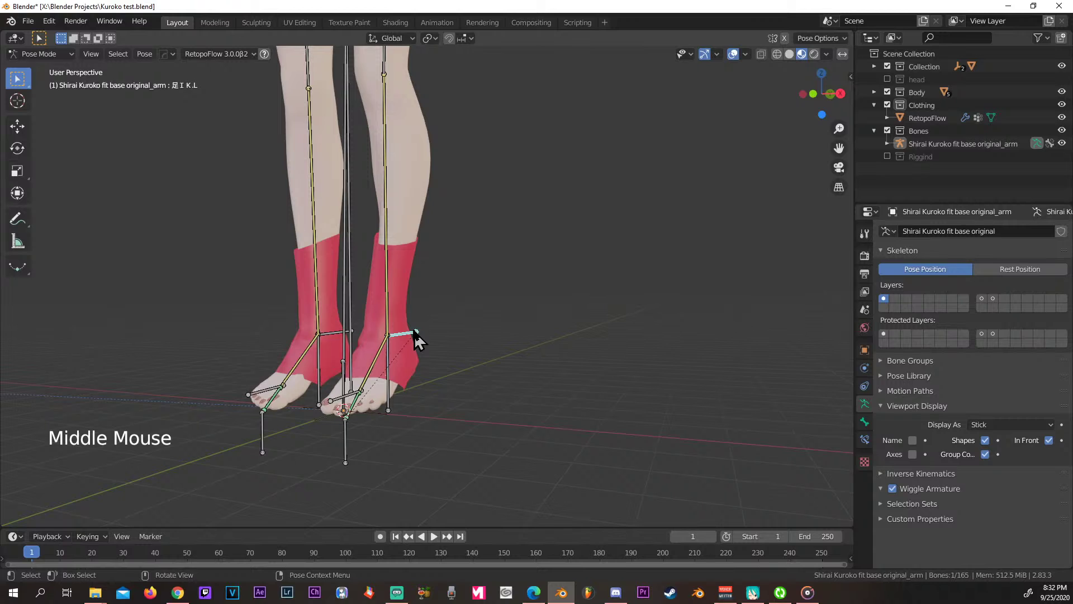
{"action": "key", "text": "g"}
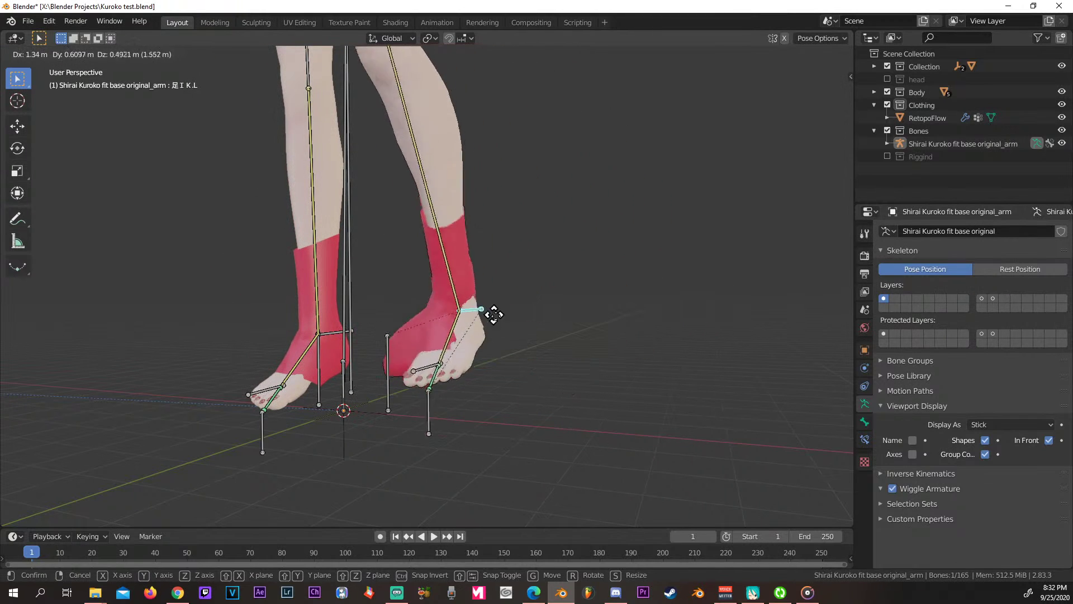
{"action": "middle_click", "coordinate": [656, 353]}
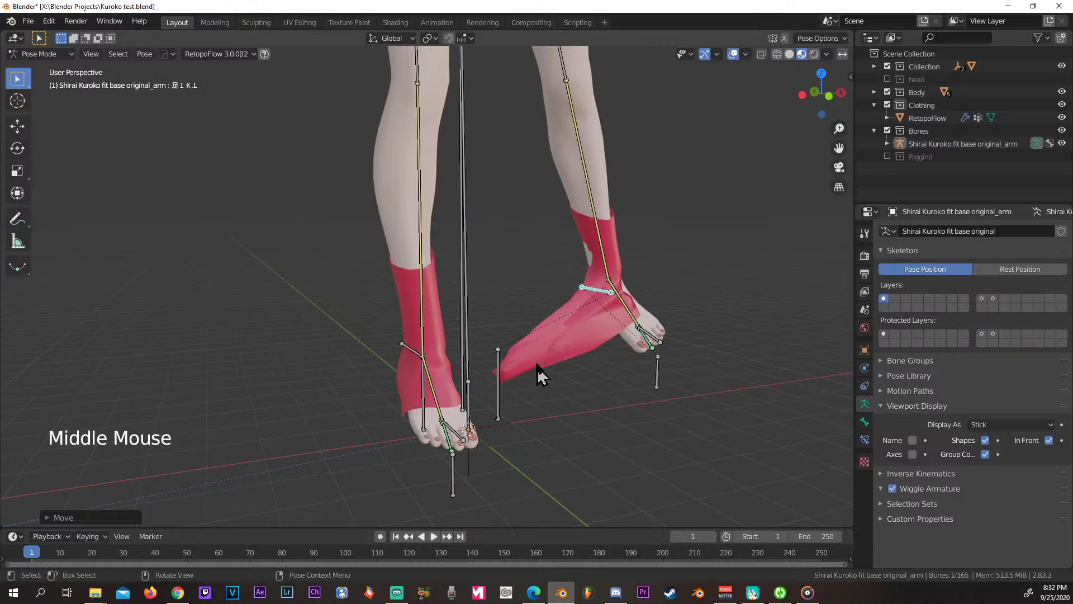
{"action": "middle_click", "coordinate": [509, 374]}
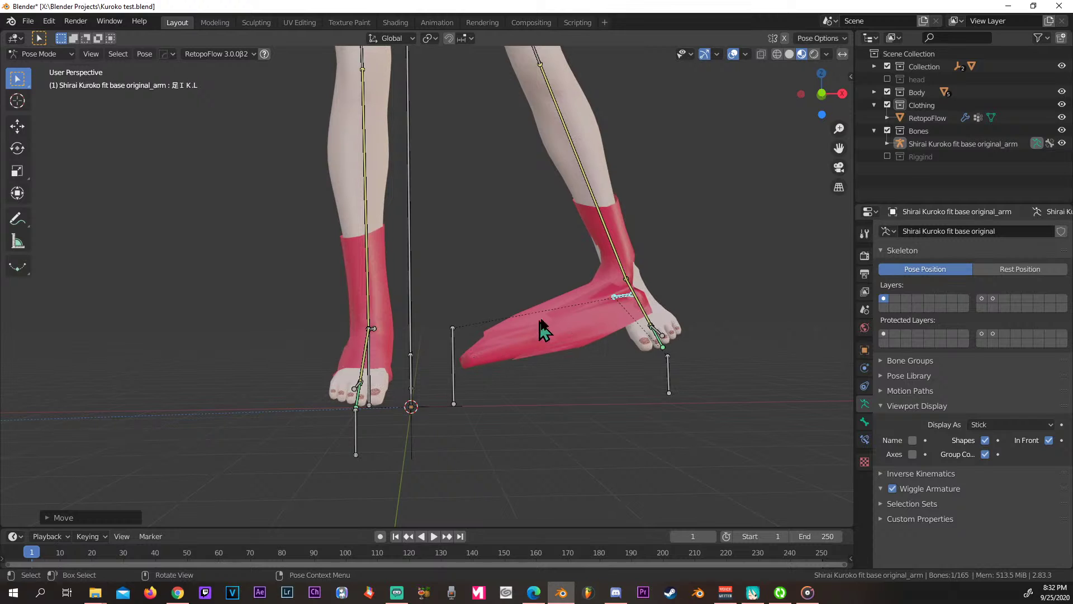
{"action": "middle_click", "coordinate": [631, 306]}
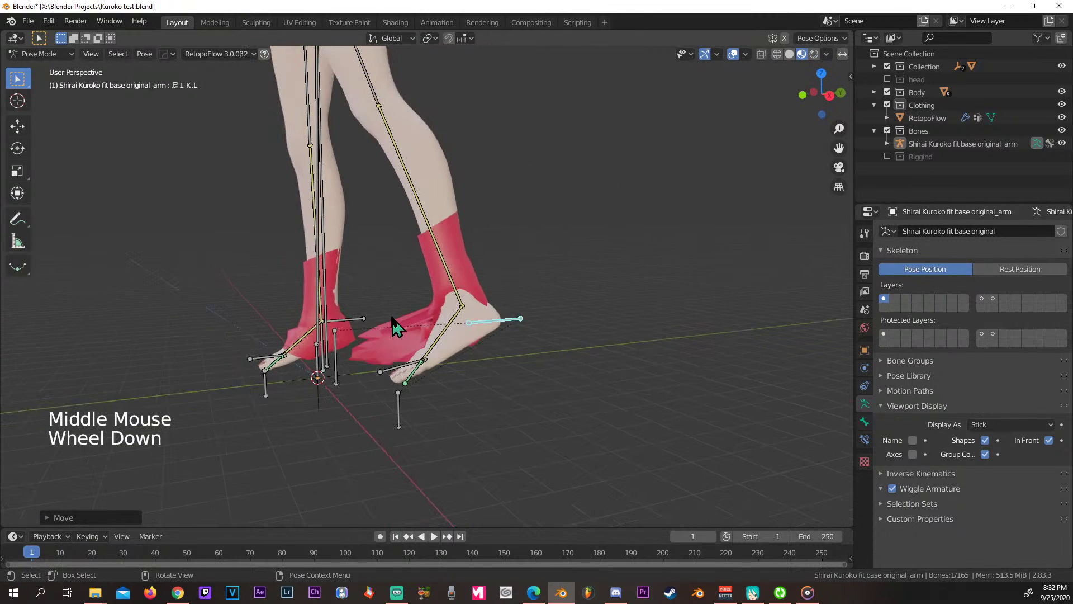
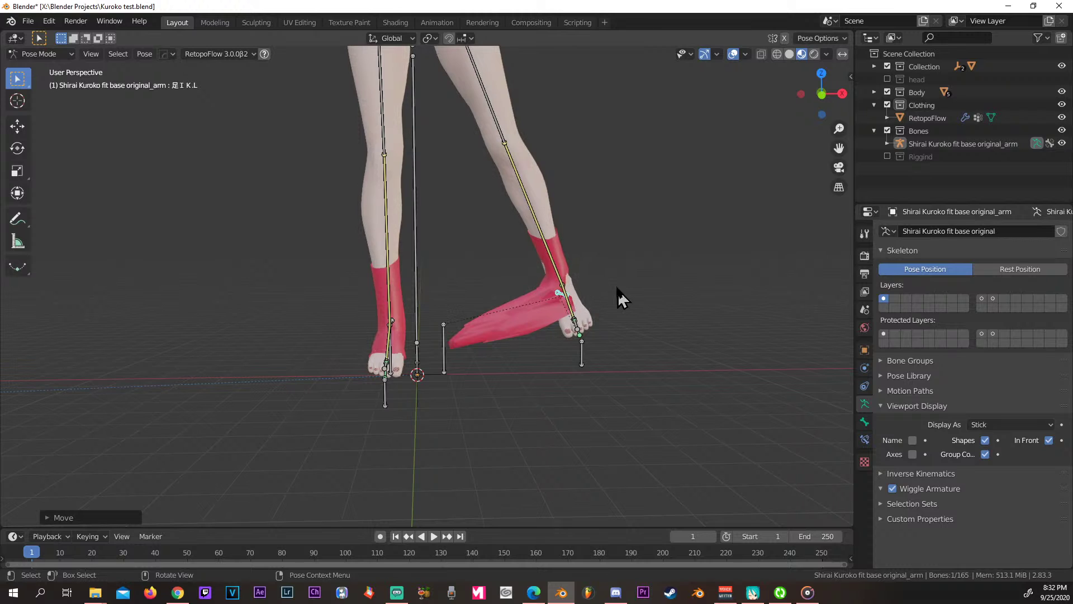
{"action": "scroll", "scroll_direction": "down", "scroll_amount": 3}
Move the lower-body bone with G and orbit around the posed character.
{"action": "middle_click", "coordinate": [528, 279]}
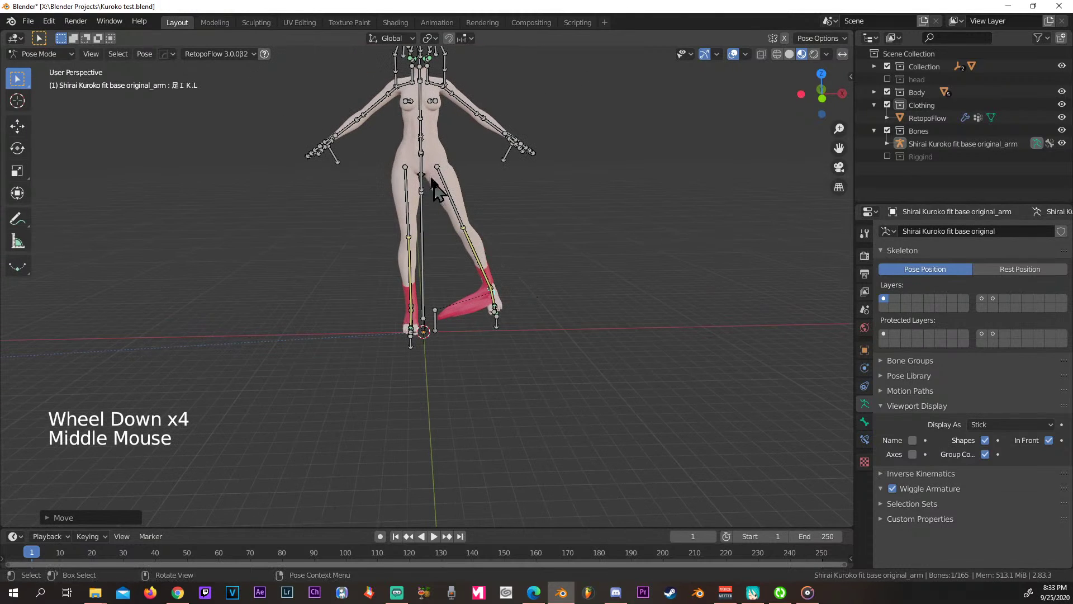
{"action": "left_click", "coordinate": [431, 152]}
{"action": "key", "text": "g"}
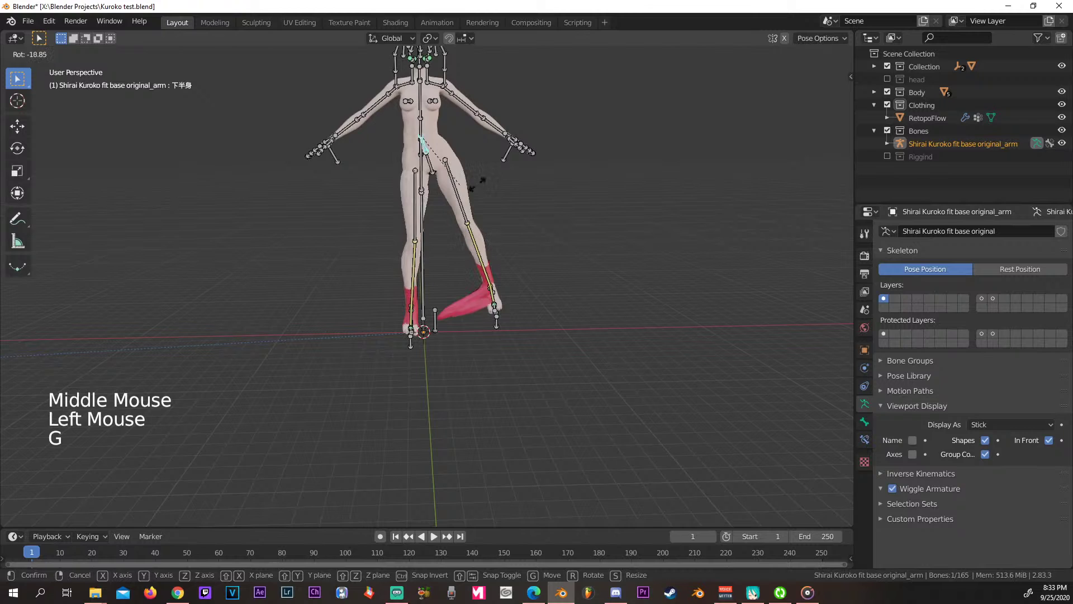
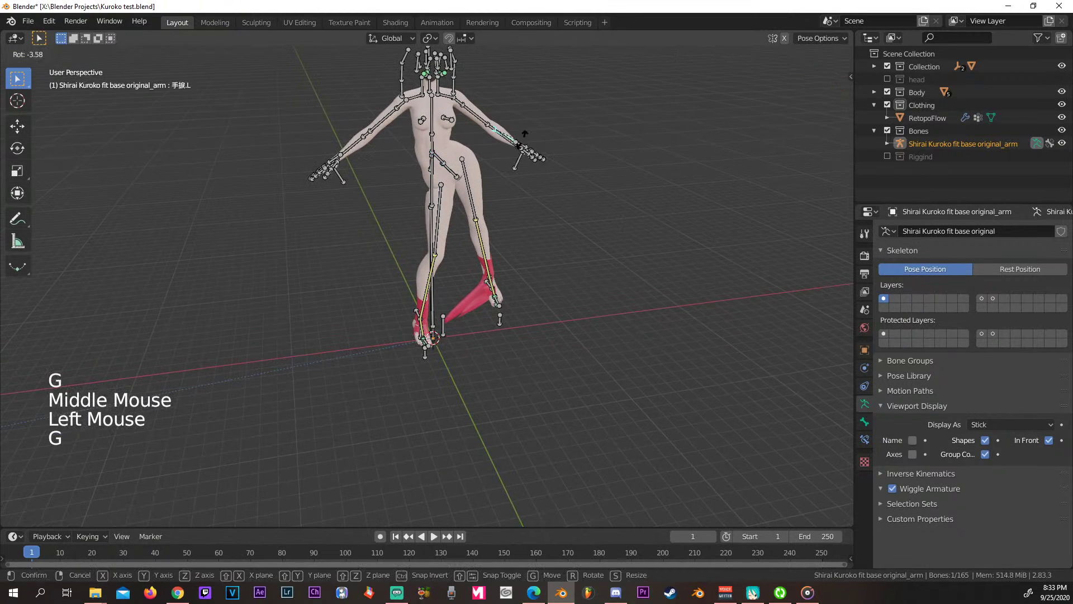
{"action": "middle_click", "coordinate": [605, 195]}
{"action": "middle_click", "coordinate": [520, 222]}
{"action": "middle_click", "coordinate": [542, 266]}
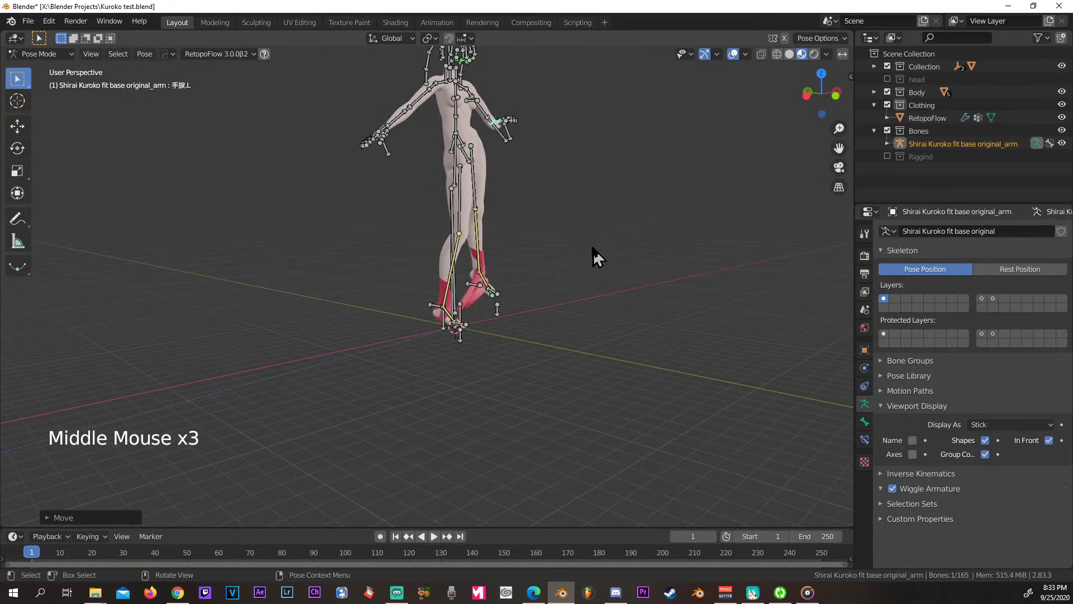
Select all bones and clear rotation and location (Alt+R, Alt+G) to restore the rest pose.
{"action": "key", "text": "a"}
{"action": "middle_click", "coordinate": [605, 256]}
{"action": "scroll", "scroll_direction": "down", "scroll_amount": 3}
{"action": "scroll", "scroll_direction": "up", "scroll_amount": 3}
{"action": "key", "text": "alt+r"}
{"action": "middle_click", "coordinate": [573, 224]}
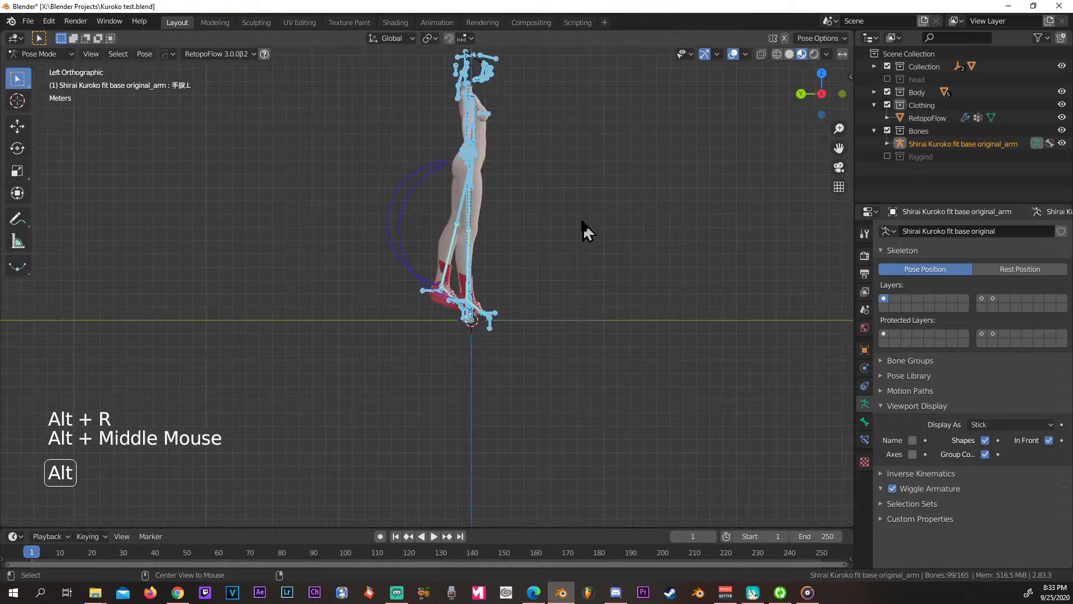
{"action": "middle_click", "coordinate": [330, 221]}
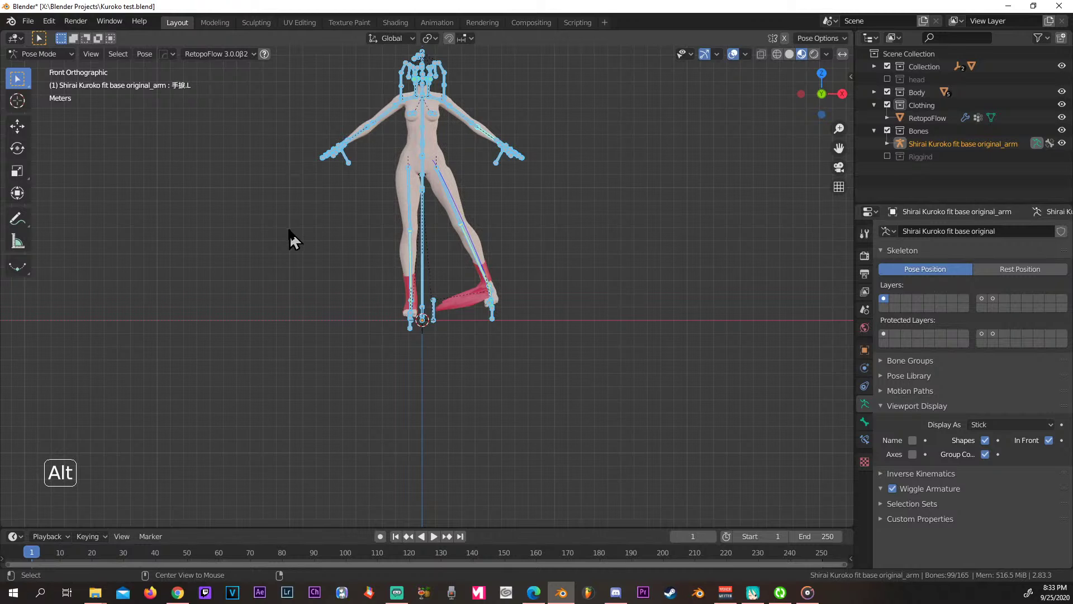
{"action": "key", "text": "alt+g"}
{"action": "middle_click", "coordinate": [588, 241]}
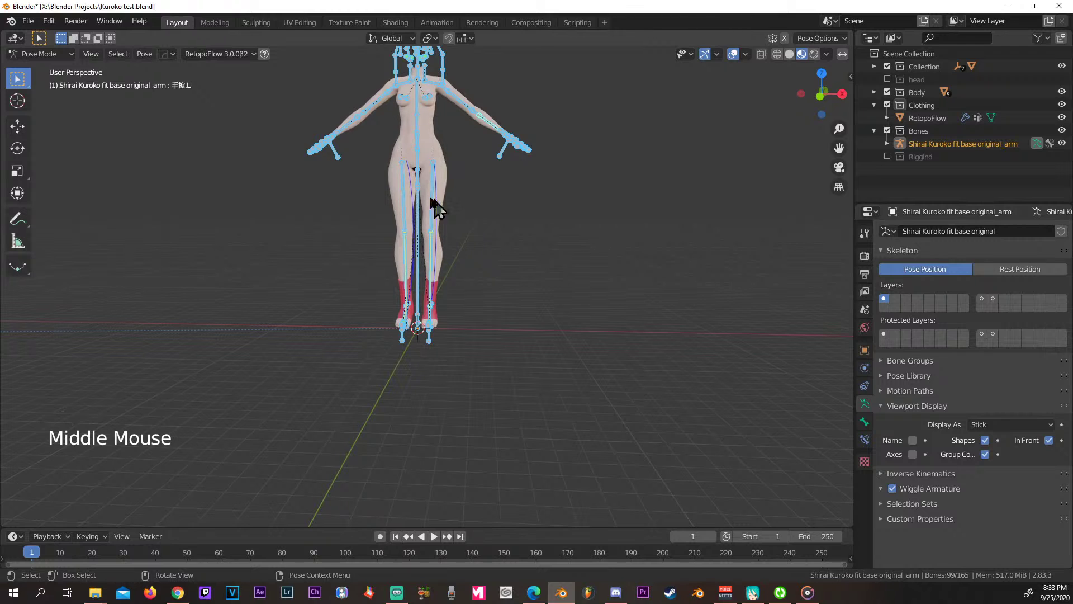
{"action": "middle_click", "coordinate": [458, 201]}
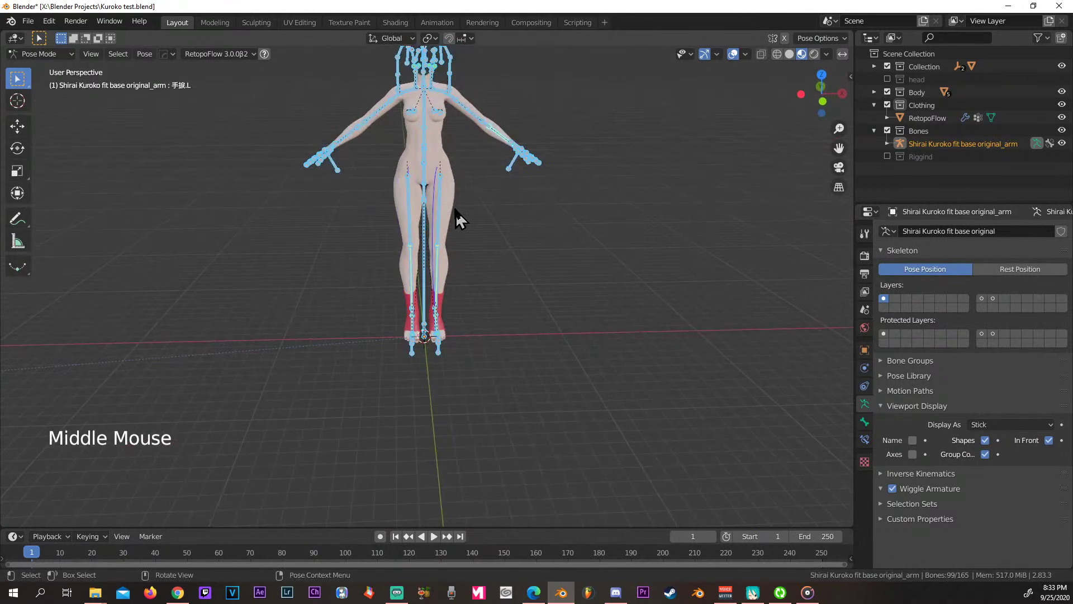
{"action": "middle_click", "coordinate": [484, 219]}
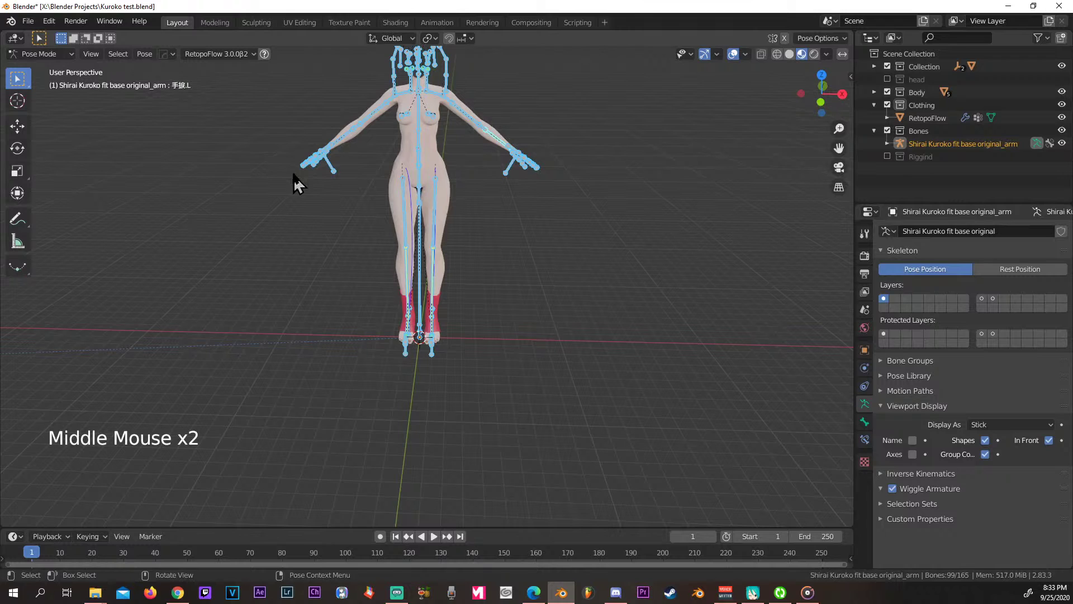
{"action": "middle_click", "coordinate": [460, 212]}
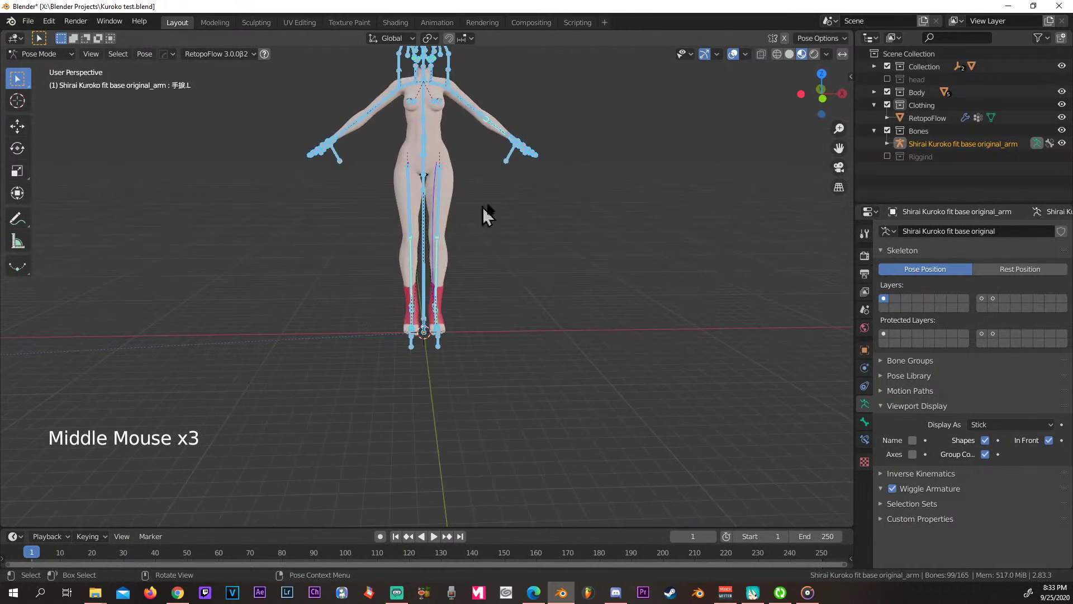
{"action": "middle_click", "coordinate": [530, 207]}
{"action": "scroll", "scroll_direction": "up", "scroll_amount": 3}
{"action": "middle_click", "coordinate": [522, 267]}
Switch back to Object Mode and clear the selection around the legs.
{"action": "left_click", "coordinate": [62, 60]}
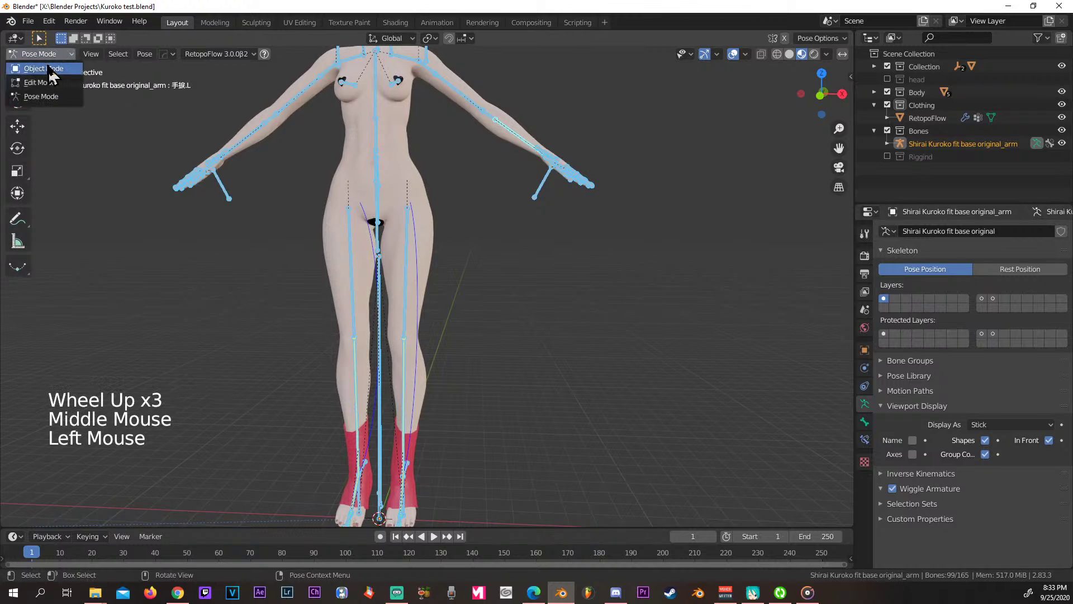
{"action": "scroll", "scroll_direction": "down", "scroll_amount": 3}
{"action": "scroll", "scroll_direction": "up", "scroll_amount": 3}
{"action": "middle_click", "coordinate": [519, 310]}
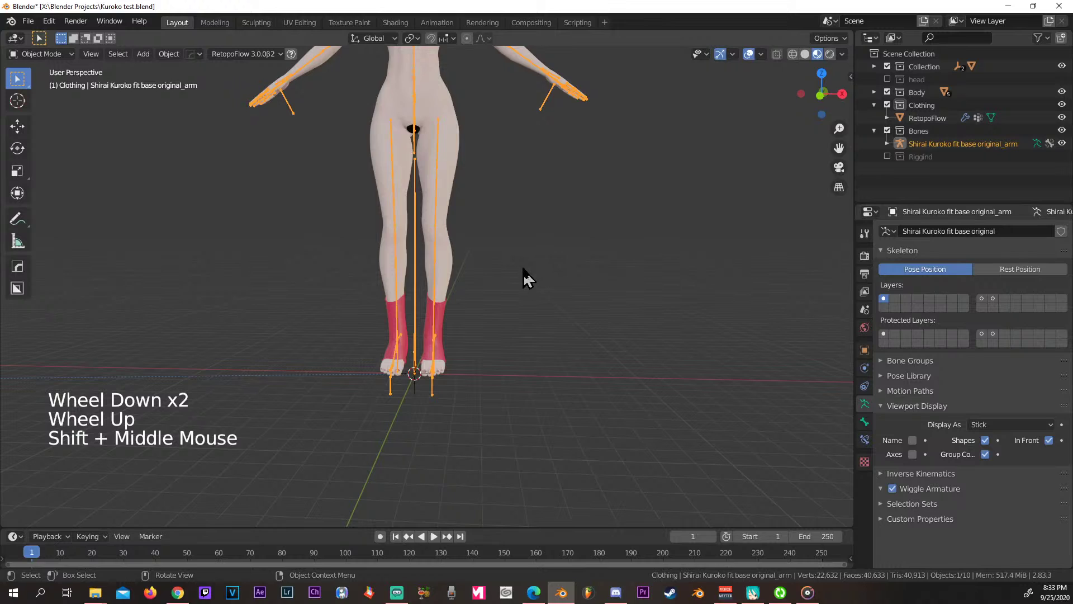
{"action": "left_click", "coordinate": [530, 278]}
{"action": "middle_click", "coordinate": [540, 278]}
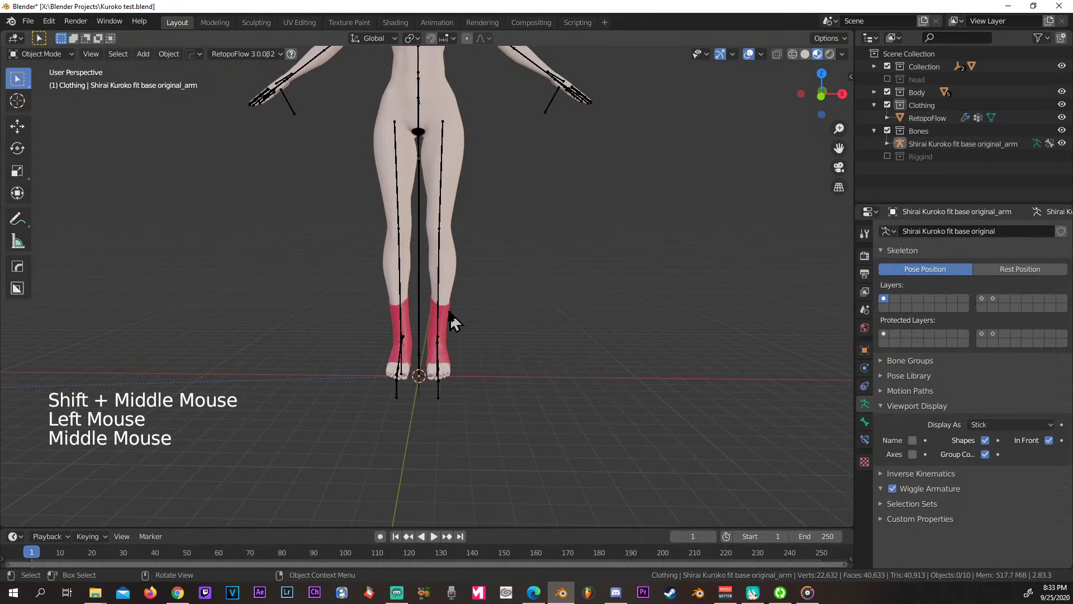
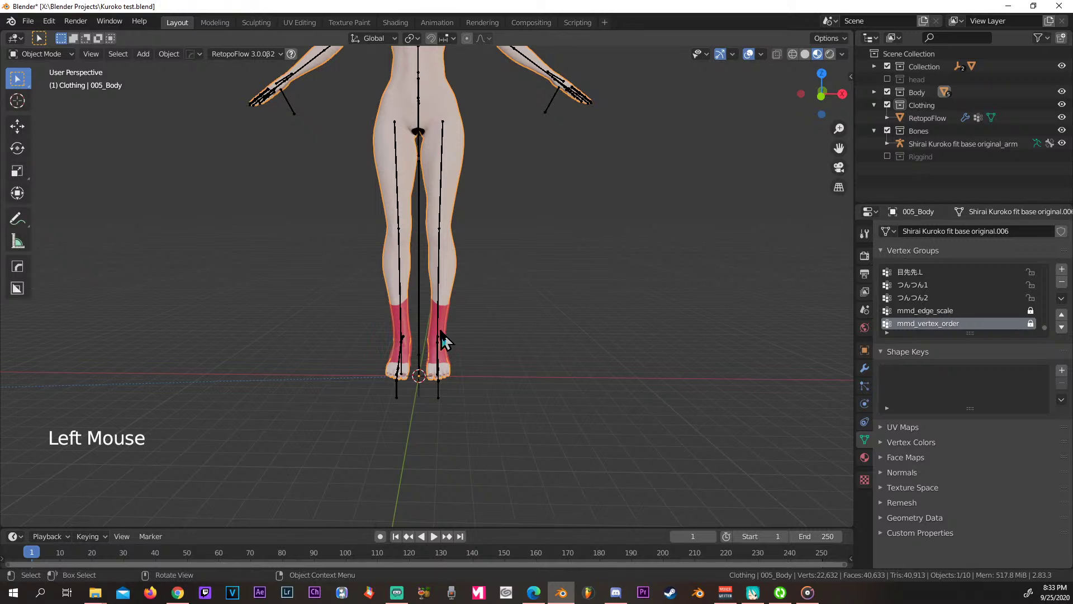
Select the body, then add the RetopoFlow sock mesh so it is the active object.
{"action": "left_click", "coordinate": [458, 279]}
{"action": "left_click", "coordinate": [451, 318]}
{"action": "left_click", "coordinate": [457, 289]}
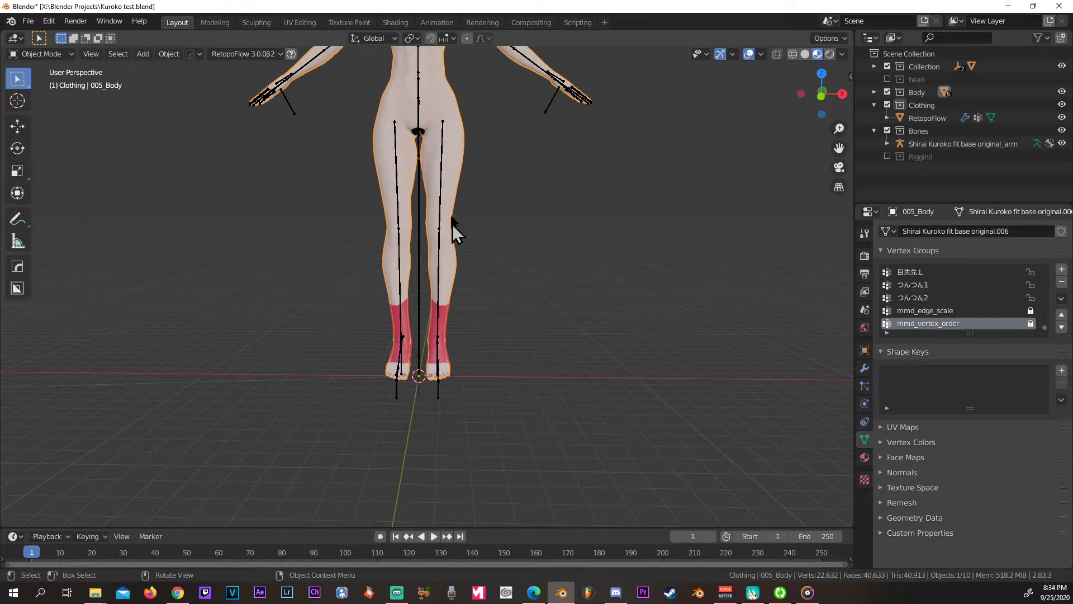
{"action": "left_click", "coordinate": [464, 190]}
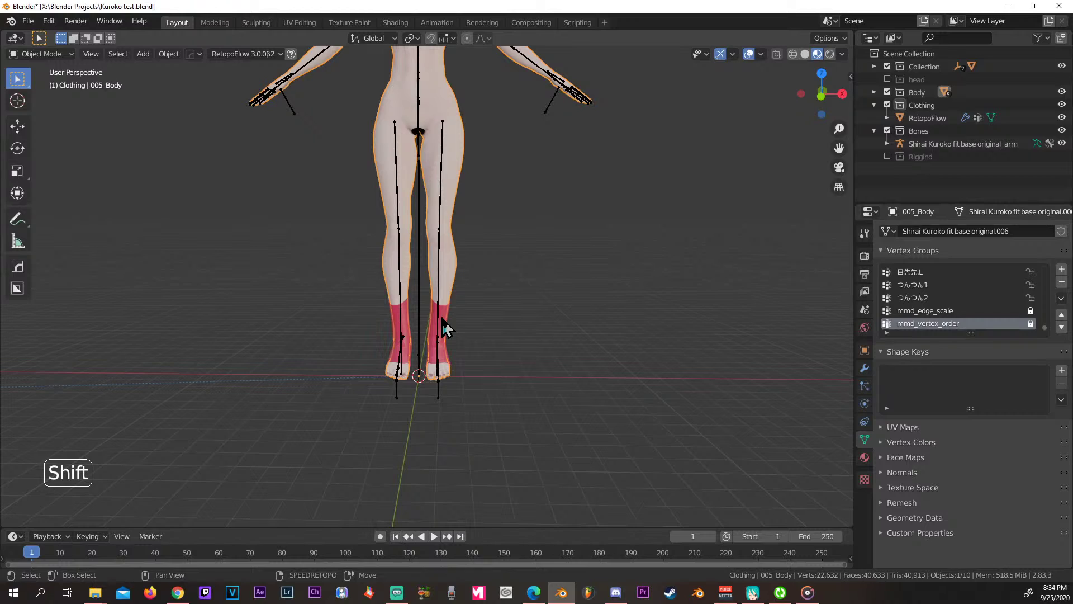
{"action": "left_click", "coordinate": [448, 327]}
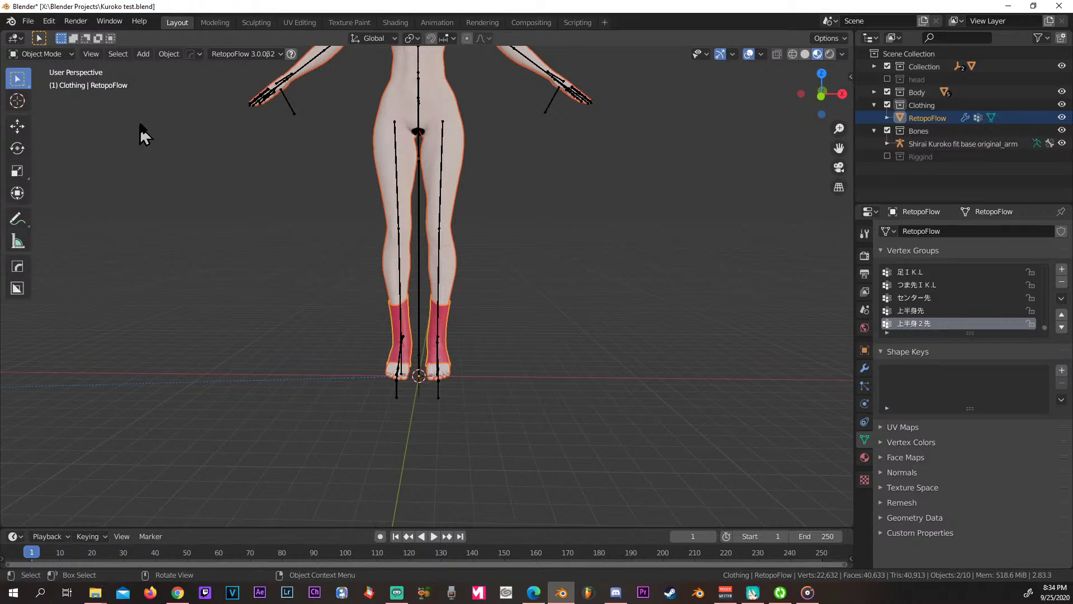
Enter Weight Paint on the sock and run Transfer Weights from the body.
{"action": "left_click", "coordinate": [59, 59]}
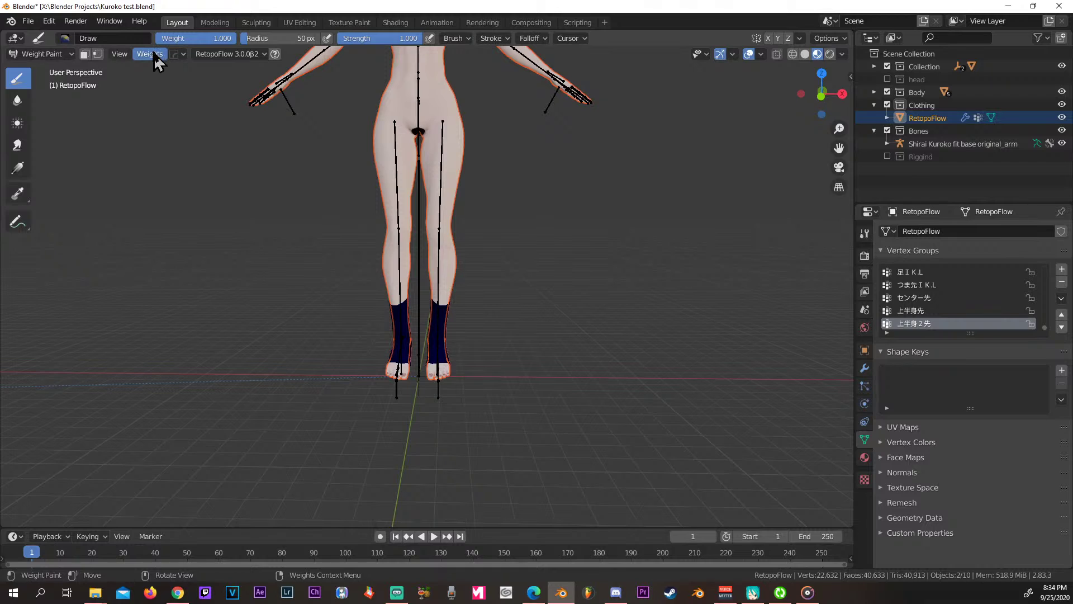
{"action": "left_click", "coordinate": [159, 61]}
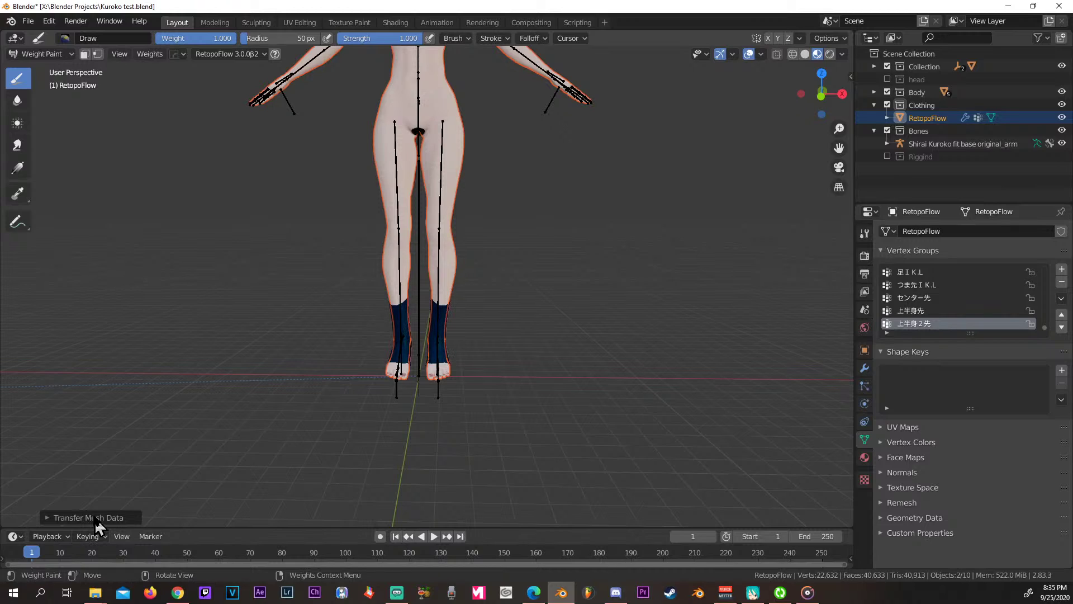
Set the Transfer Mesh Data source layers to match vertex groups By Name, then return to Object Mode.
{"action": "left_click", "coordinate": [101, 526]}
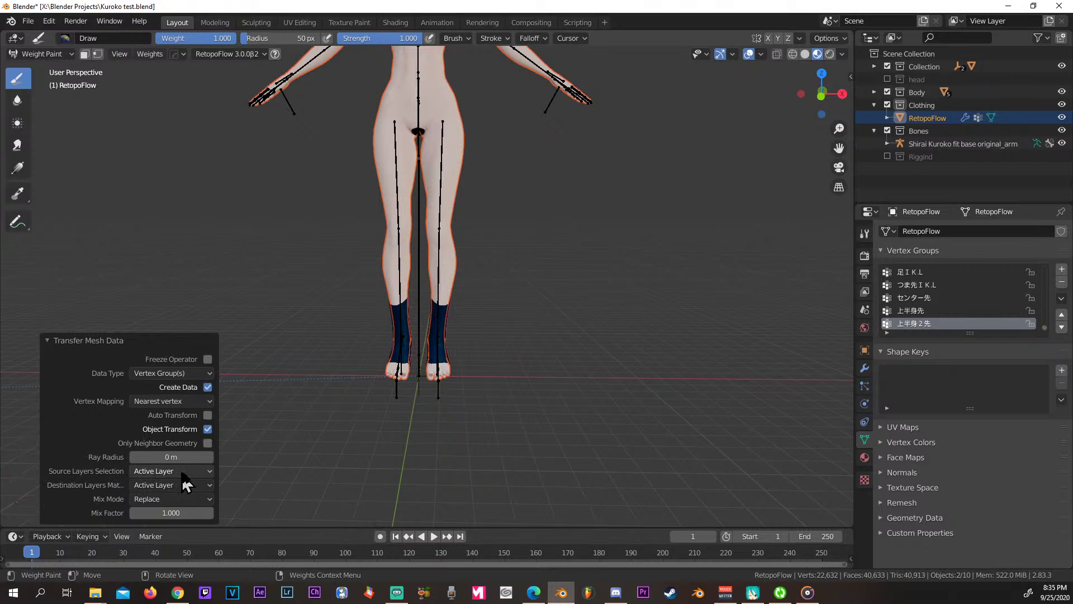
{"action": "left_click", "coordinate": [195, 480]}
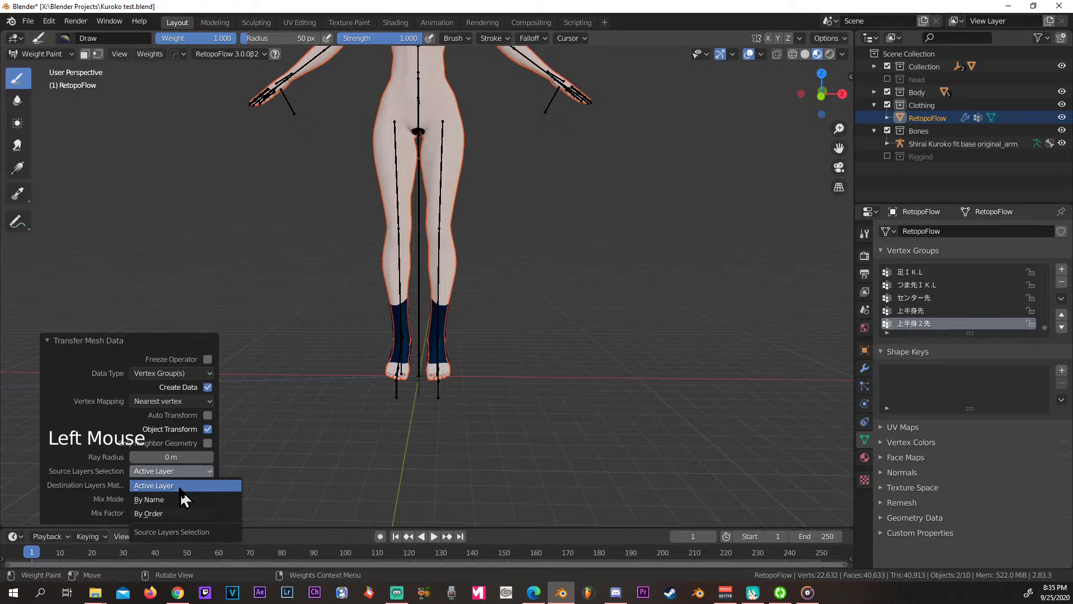
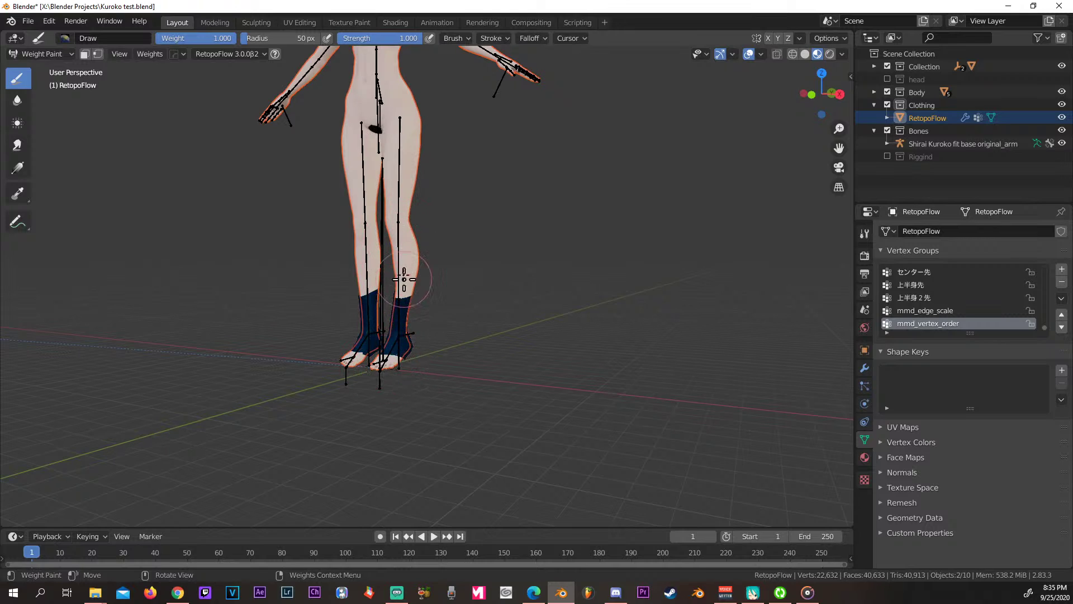
{"action": "left_click", "coordinate": [72, 60]}
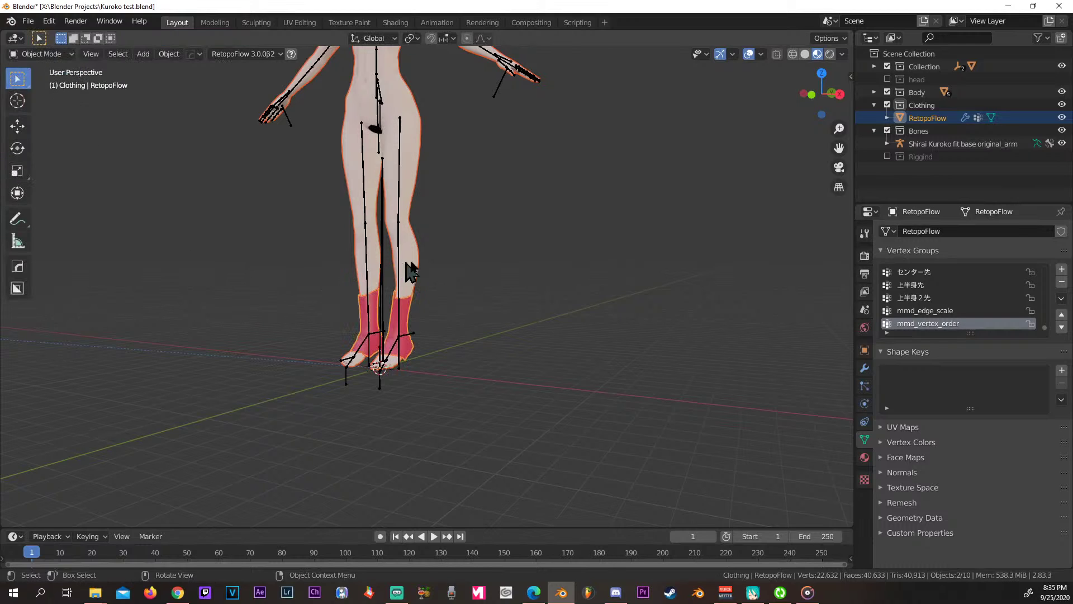
Select the armature and switch it into Pose Mode.
{"action": "middle_click", "coordinate": [533, 277]}
{"action": "left_click", "coordinate": [439, 268]}
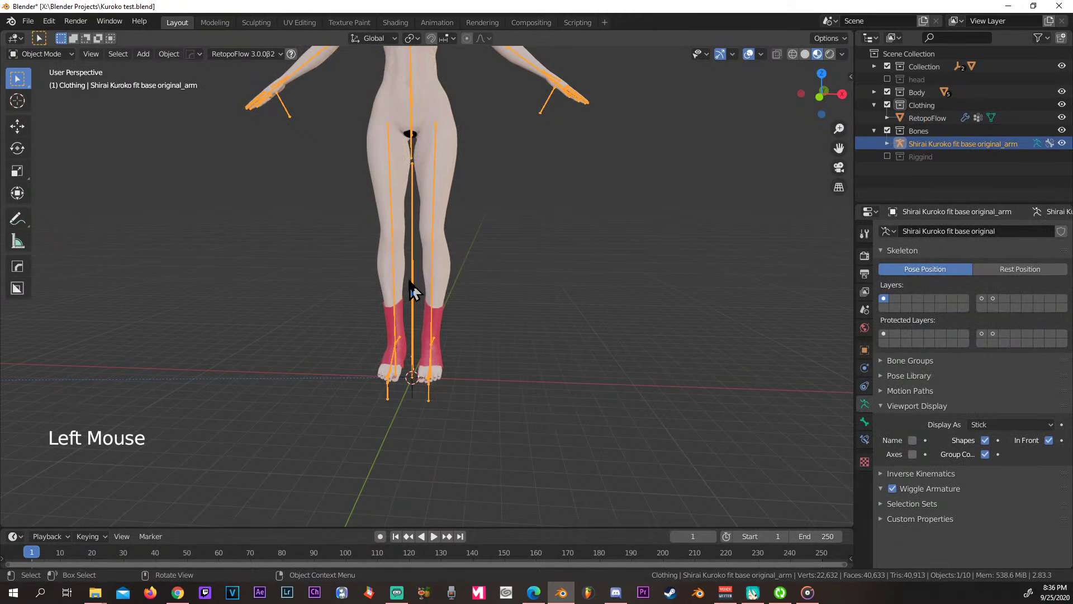
{"action": "left_click", "coordinate": [62, 62]}
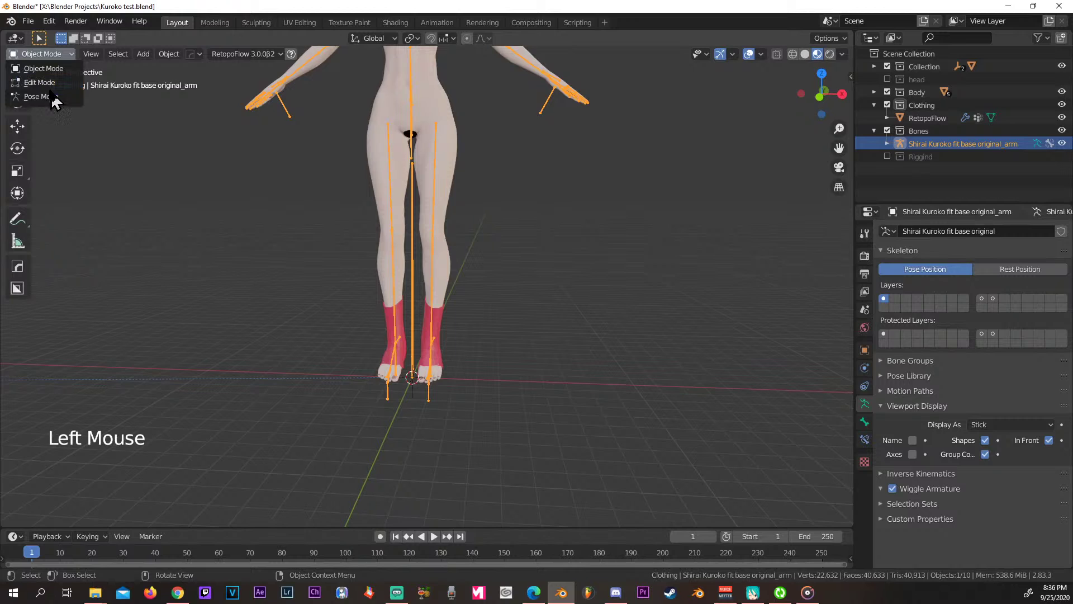
{"action": "middle_click", "coordinate": [473, 349]}
{"action": "left_click", "coordinate": [414, 346]}
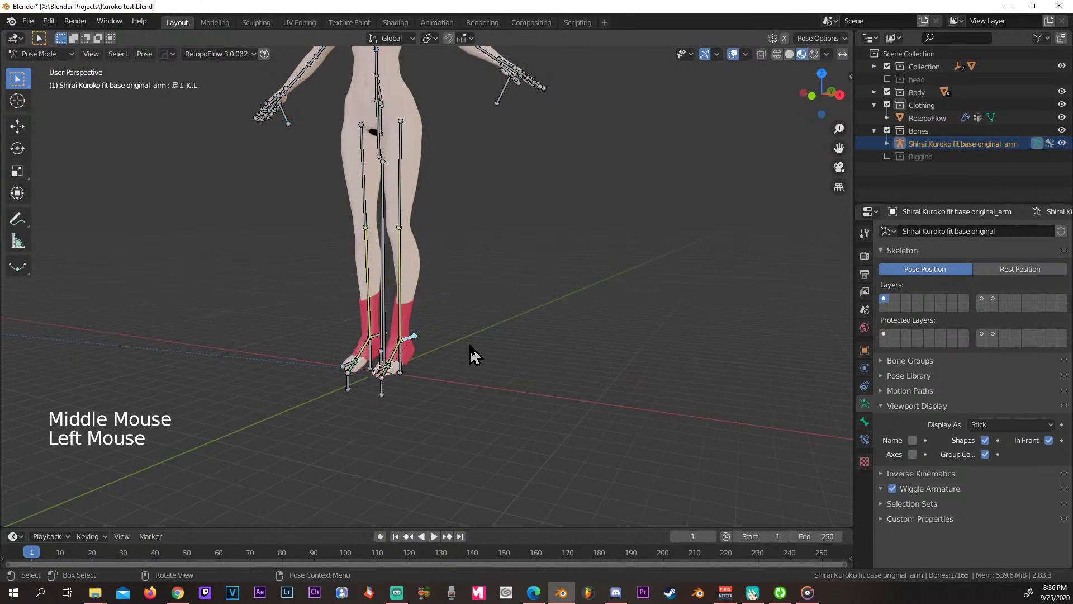
Lift and reposition the left foot IK control so the sock follows the raised foot.
{"action": "scroll", "scroll_direction": "up", "scroll_amount": 3}
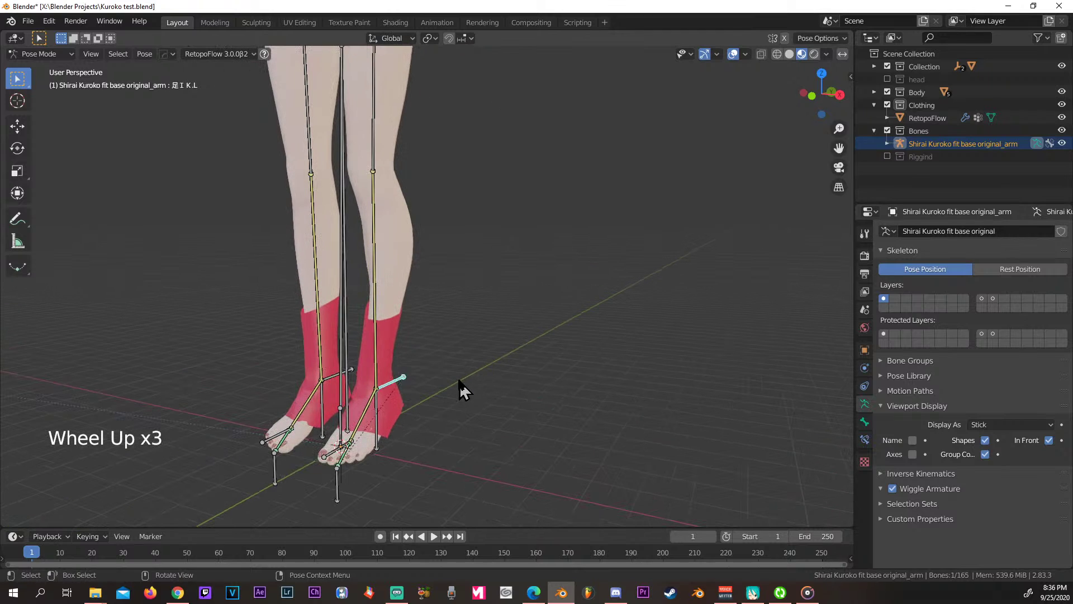
{"action": "key", "text": "g"}
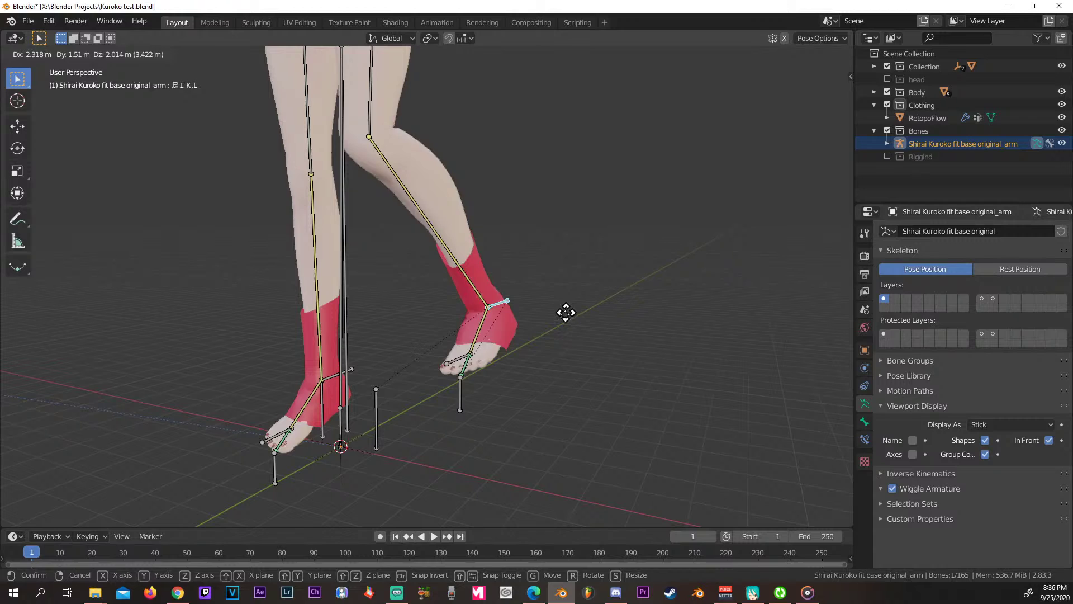
{"action": "middle_click", "coordinate": [638, 349]}
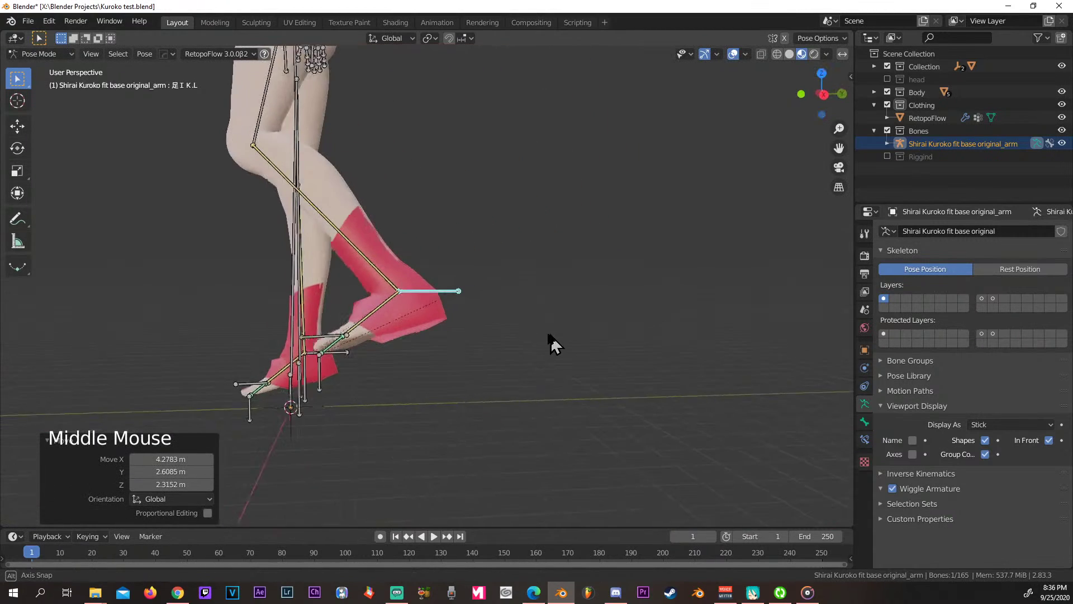
{"action": "key", "text": "g"}
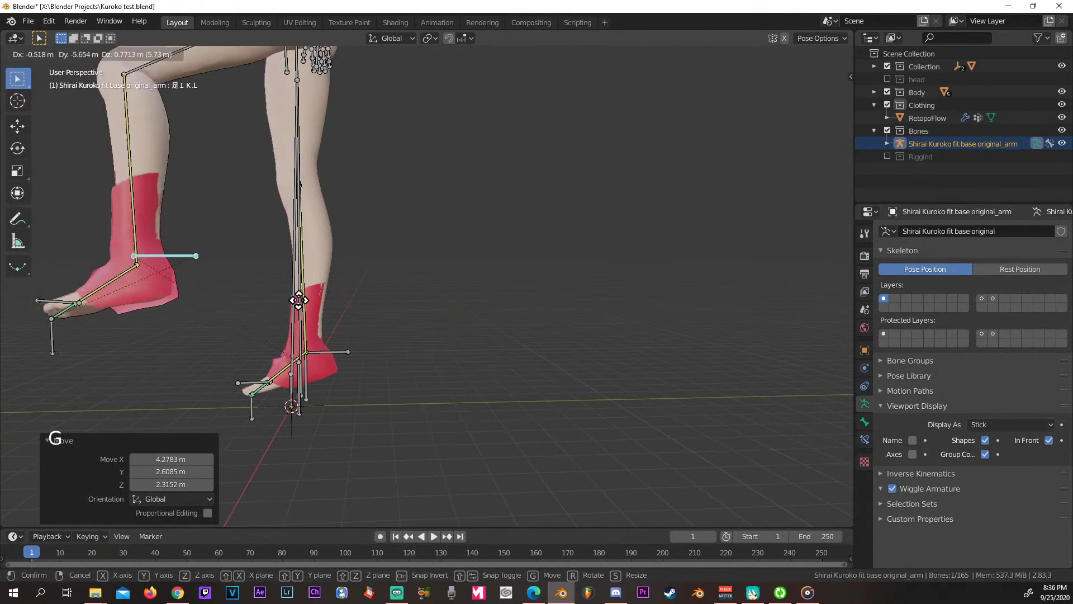
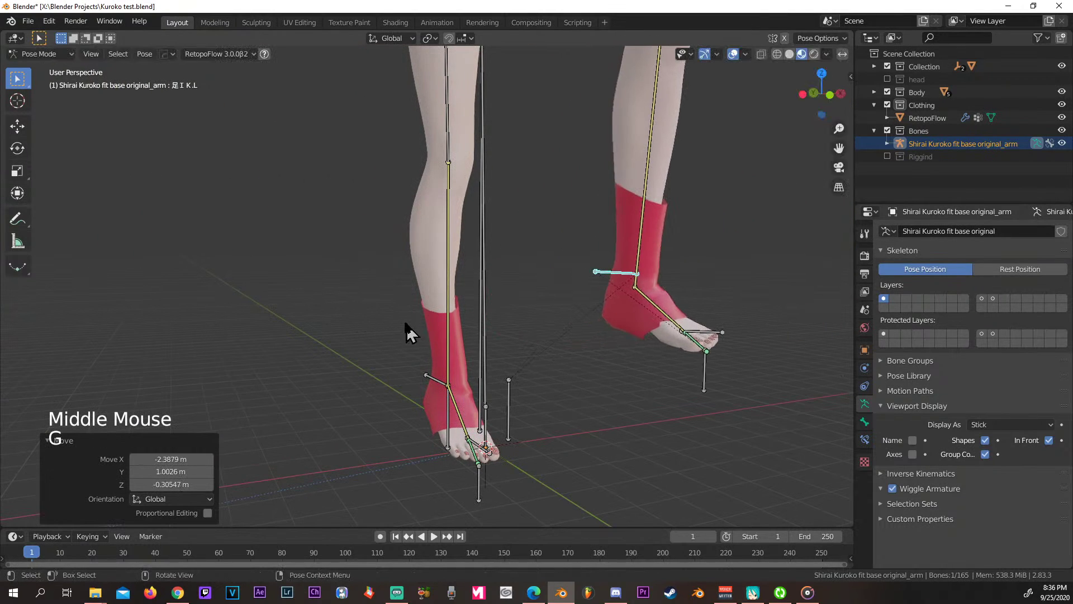
{"action": "middle_click", "coordinate": [579, 360]}
{"action": "key", "text": "g"}
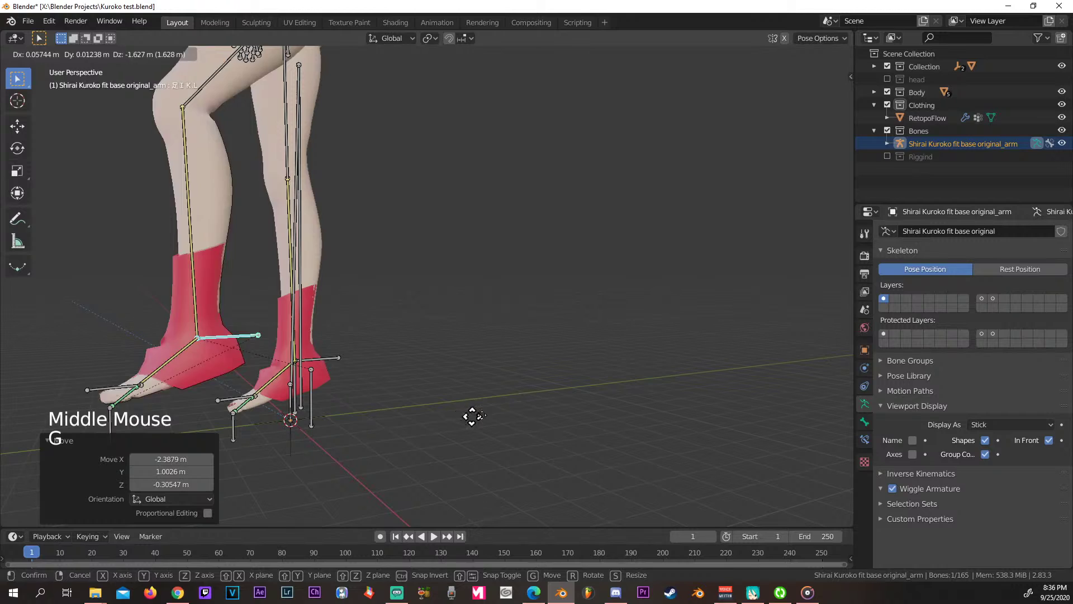
{"action": "middle_click", "coordinate": [602, 385]}
Bend the left toe and ankle bones, then reposition the left foot control again.
{"action": "left_click", "coordinate": [377, 364]}
{"action": "key", "text": "g"}
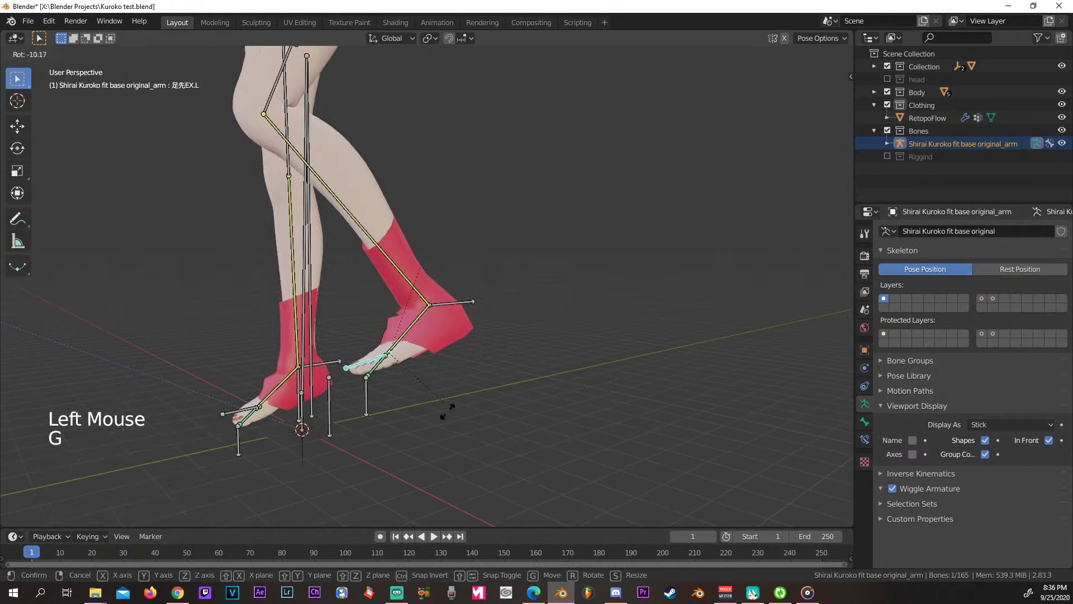
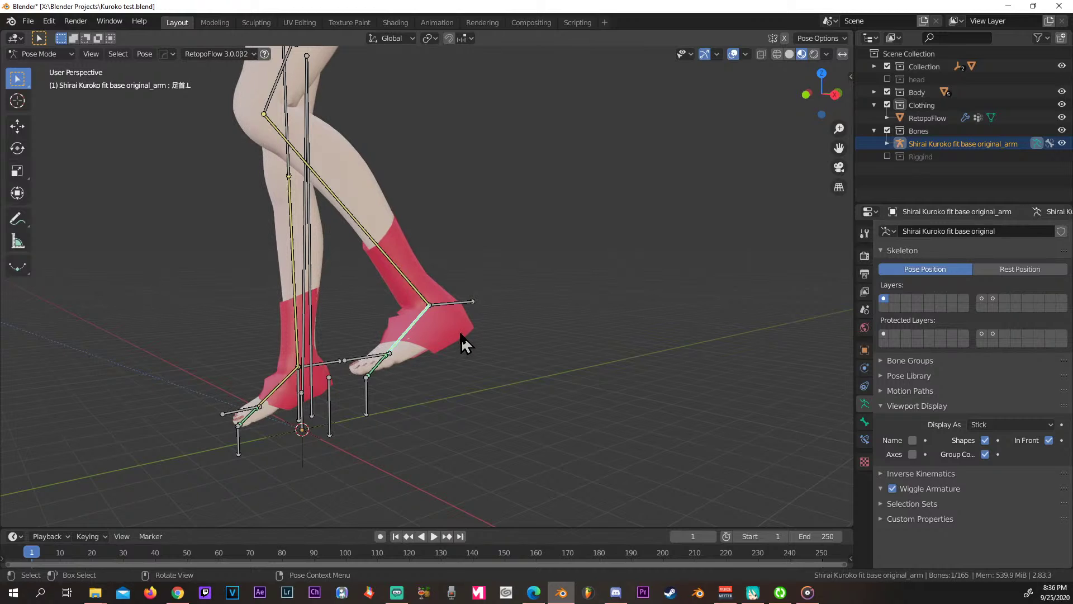
{"action": "key", "text": "r"}
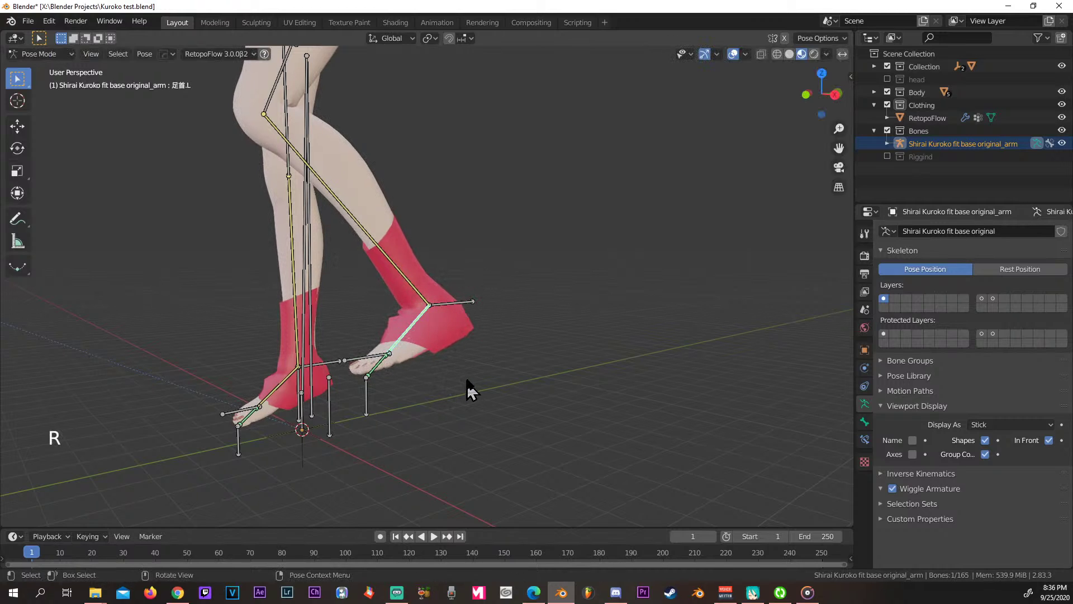
{"action": "middle_click", "coordinate": [503, 386]}
{"action": "key", "text": "g"}
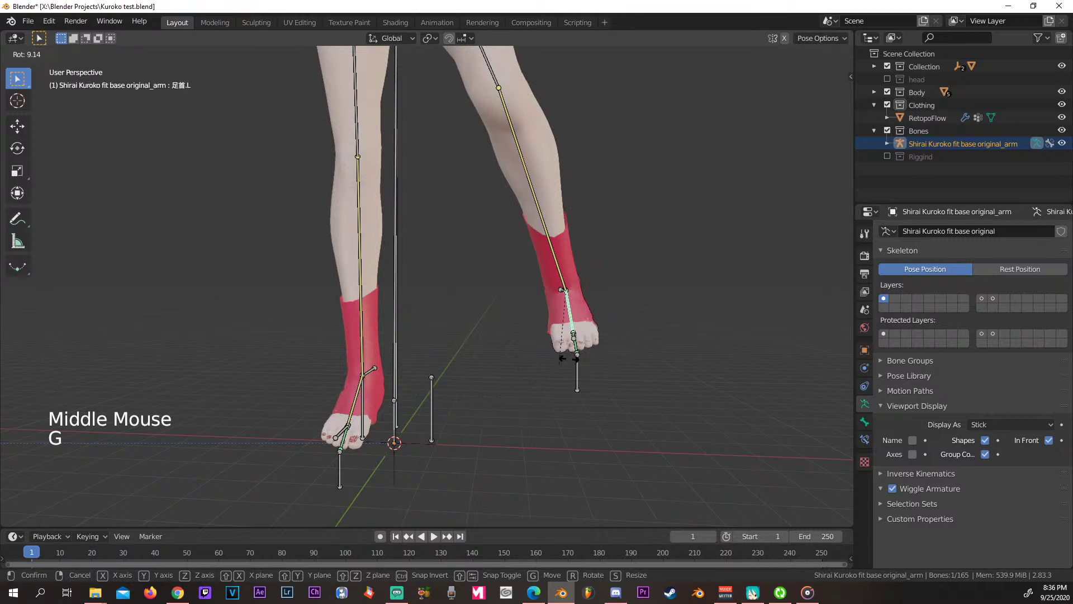
{"action": "middle_click", "coordinate": [571, 387]}
{"action": "left_click", "coordinate": [474, 306]}
{"action": "key", "text": "g"}
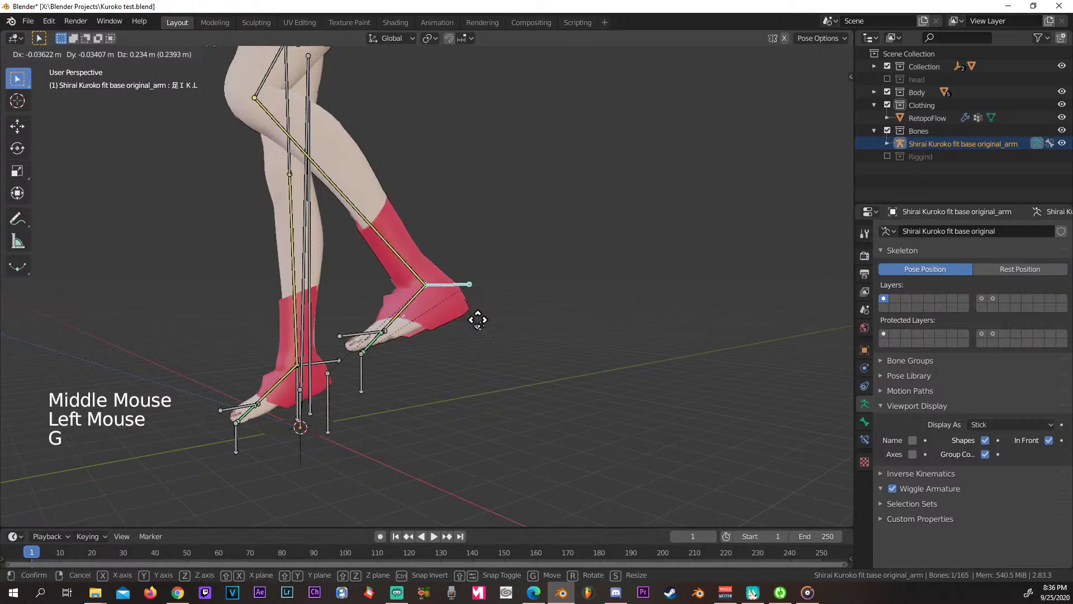
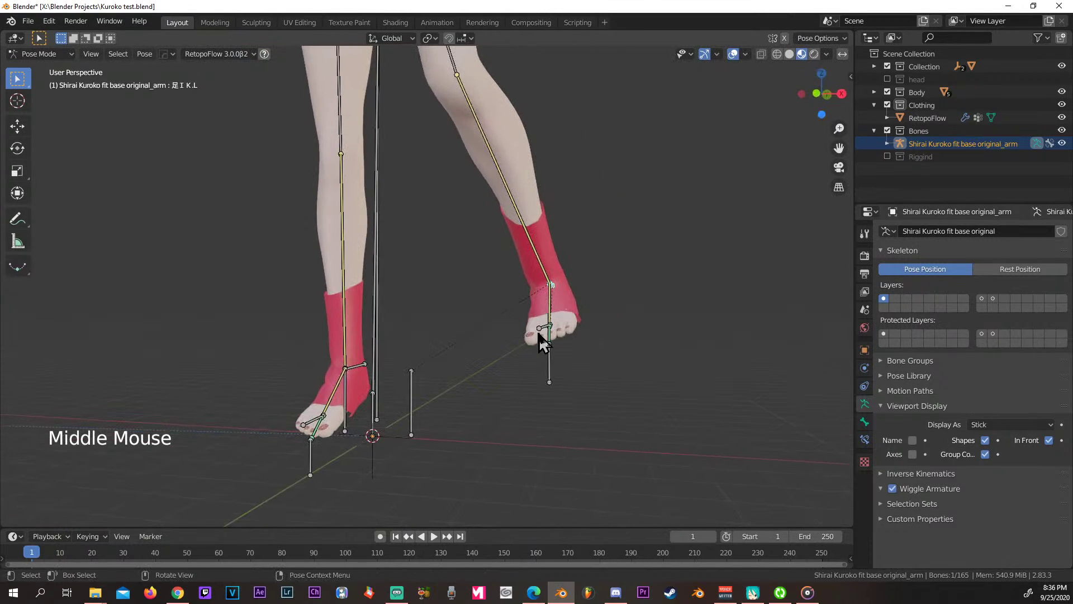
Lift and move the right foot control, checking the sock deformation from several angles.
{"action": "left_click", "coordinate": [366, 373]}
{"action": "key", "text": "g"}
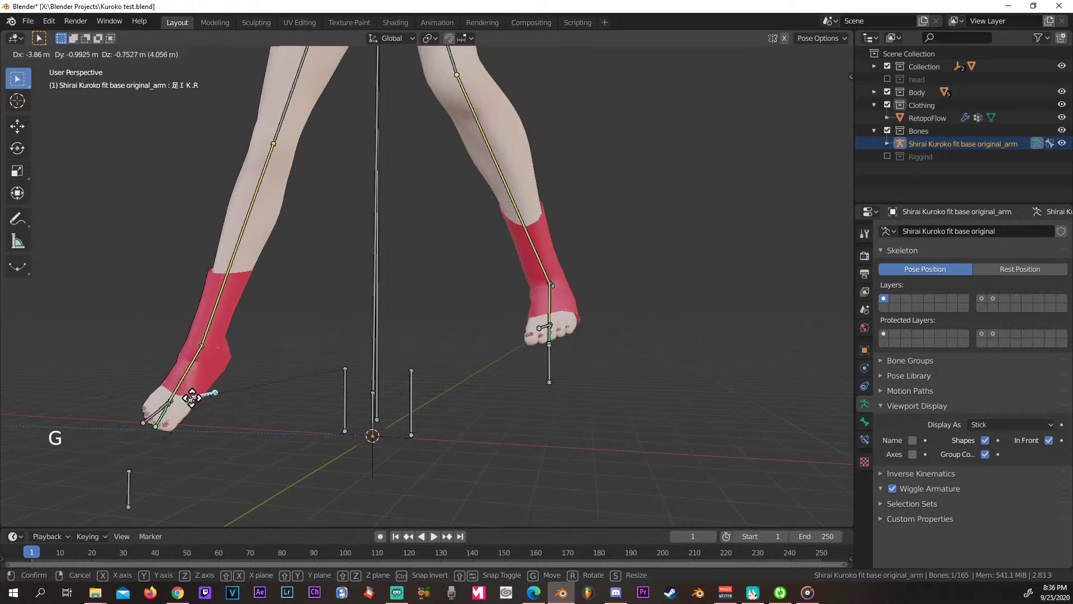
{"action": "middle_click", "coordinate": [335, 281]}
{"action": "key", "text": "g"}
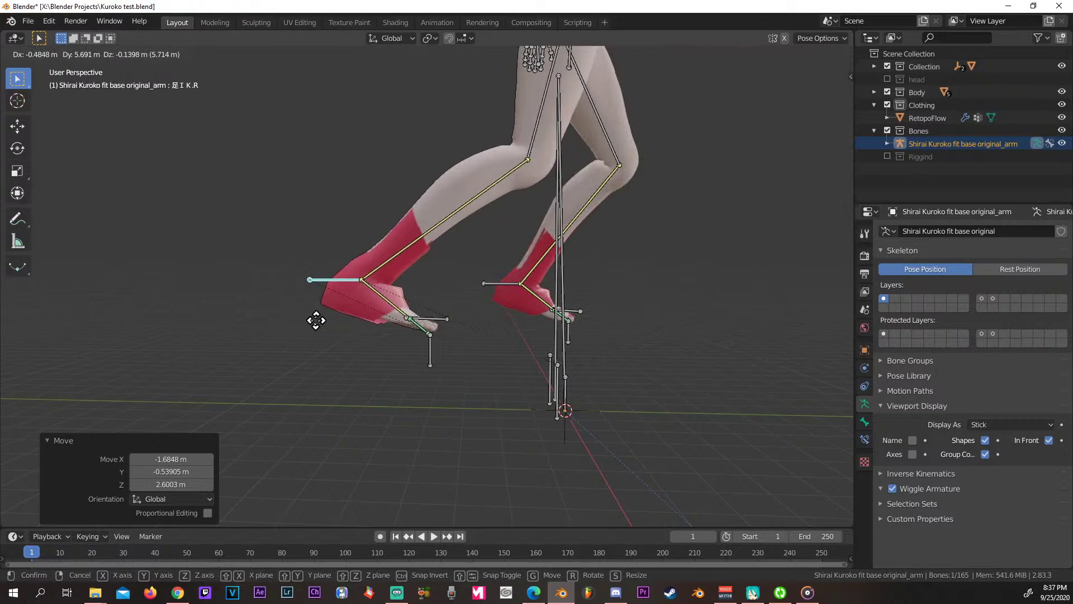
{"action": "middle_click", "coordinate": [591, 337]}
{"action": "scroll", "scroll_direction": "down", "scroll_amount": 3}
{"action": "scroll", "scroll_direction": "up", "scroll_amount": 3}
{"action": "scroll", "scroll_direction": "down", "scroll_amount": 3}
{"action": "scroll", "scroll_direction": "down", "scroll_amount": 3}
Shift the whole lower body by moving the hip root bone.
{"action": "left_click", "coordinate": [447, 129]}
{"action": "key", "text": "g"}
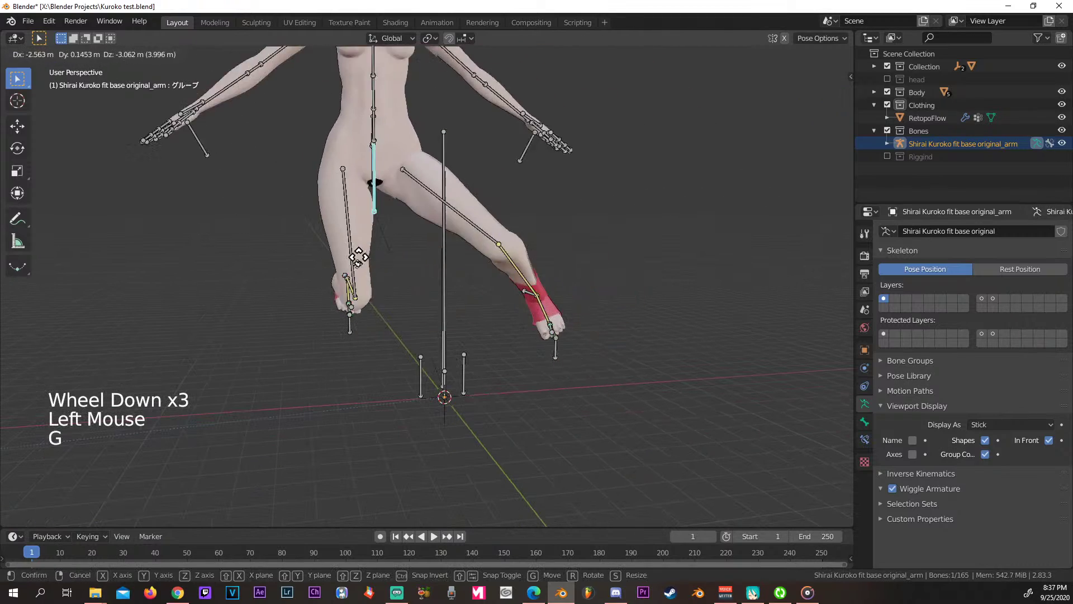
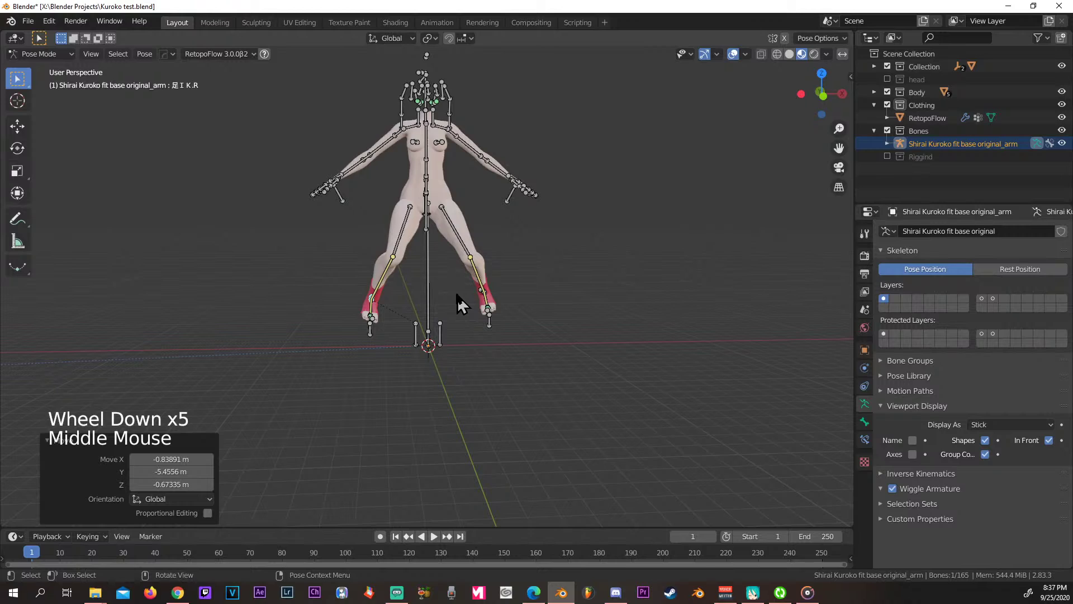
Select all bones and clear their rotation and location back to the rest pose.
{"action": "key", "text": "a"}
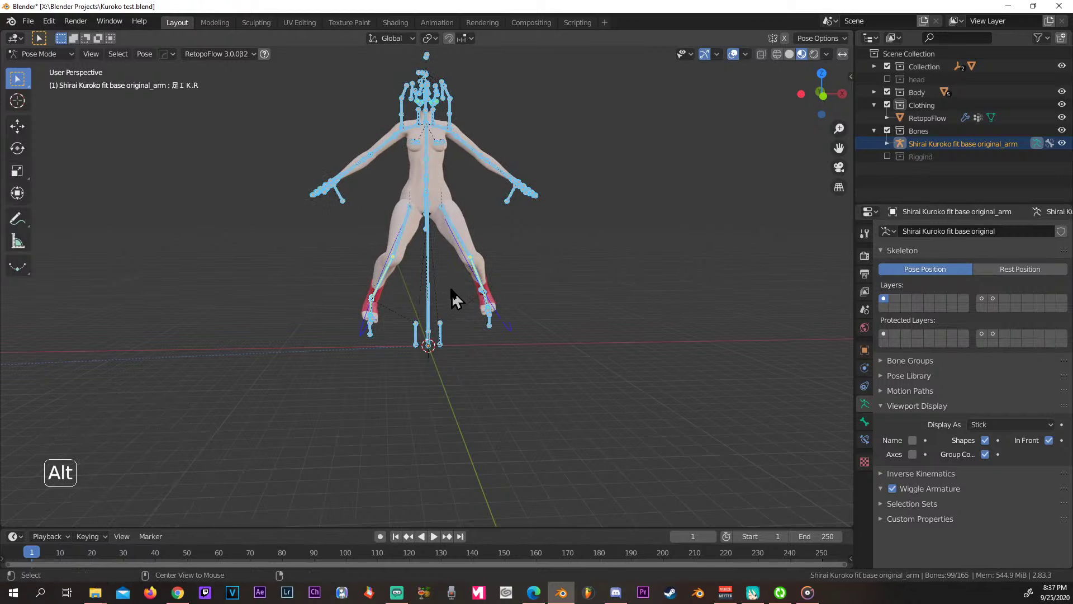
{"action": "key", "text": "alt+r"}
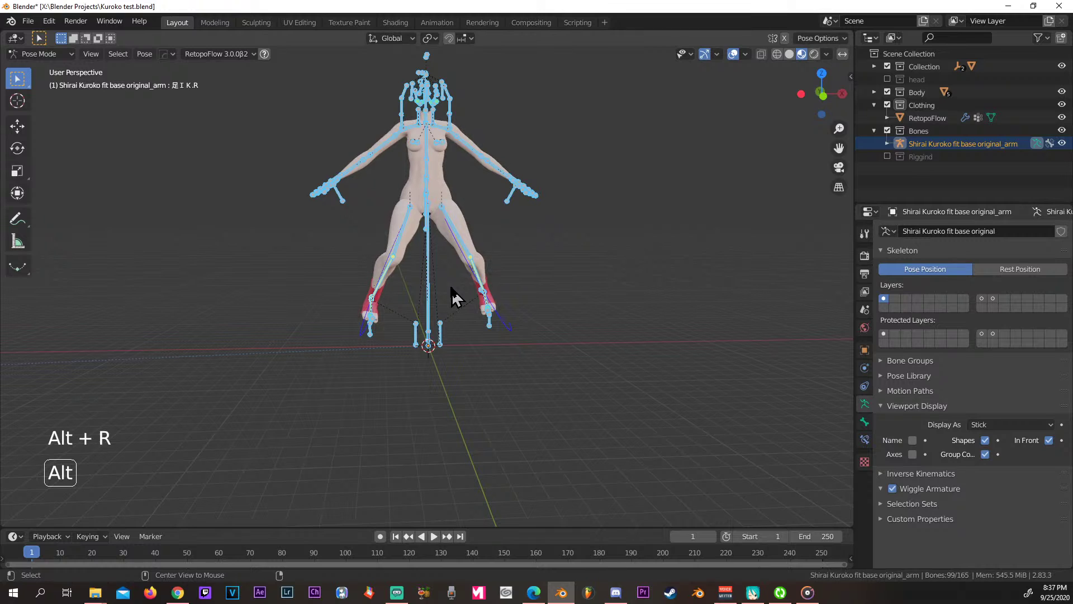
{"action": "key", "text": "alt+f"}
{"action": "key", "text": "alt+g"}
{"action": "scroll", "scroll_direction": "down", "scroll_amount": 3}
{"action": "middle_click", "coordinate": [587, 279]}
{"action": "scroll", "scroll_direction": "down", "scroll_amount": 3}
{"action": "scroll", "scroll_direction": "up", "scroll_amount": 3}
{"action": "middle_click", "coordinate": [572, 271]}
{"action": "scroll", "scroll_direction": "up", "scroll_amount": 3}
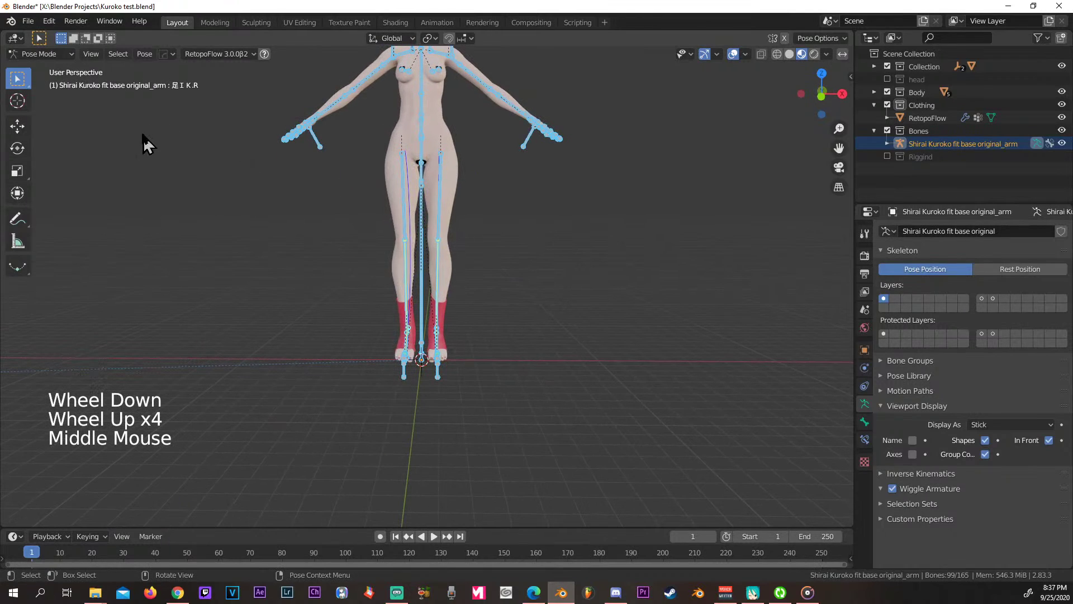
Return the armature to Object Mode and inspect the undeformed socks from the front.
{"action": "left_click", "coordinate": [46, 61]}
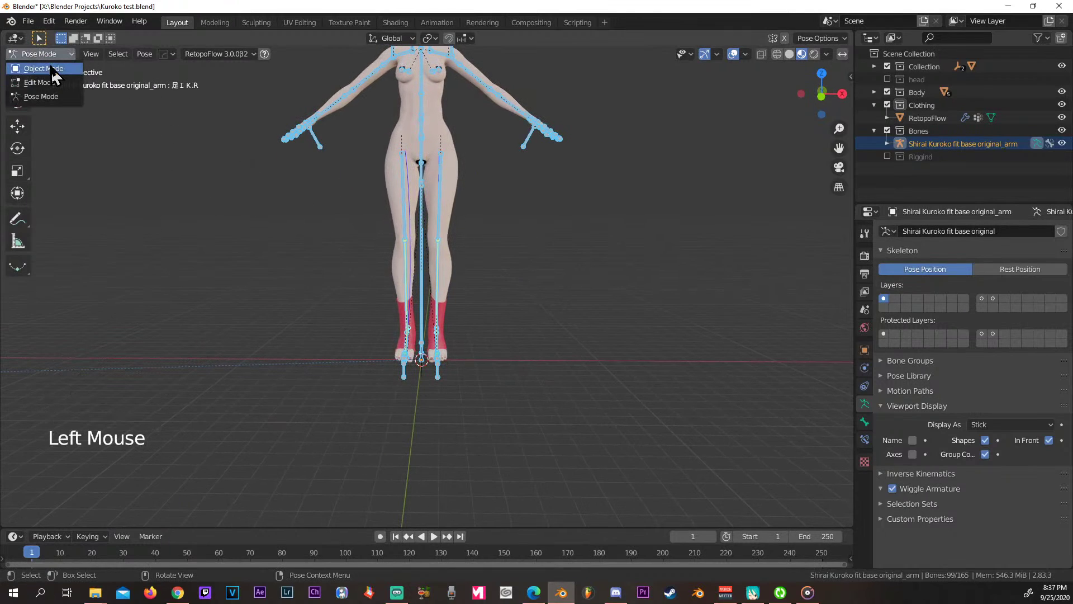
{"action": "scroll", "scroll_direction": "down", "scroll_amount": 3}
{"action": "middle_click", "coordinate": [464, 234]}
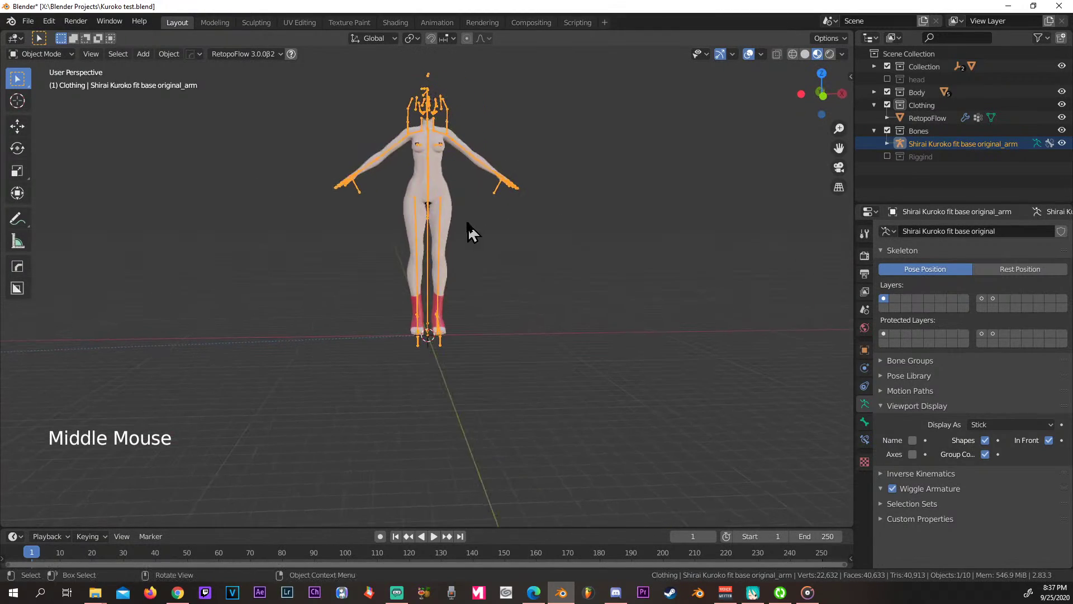
{"action": "scroll", "scroll_direction": "up", "scroll_amount": 3}
{"action": "middle_click", "coordinate": [520, 270]}
{"action": "scroll", "scroll_direction": "down", "scroll_amount": 3}
{"action": "scroll", "scroll_direction": "up", "scroll_amount": 3}
{"action": "middle_click", "coordinate": [444, 340]}
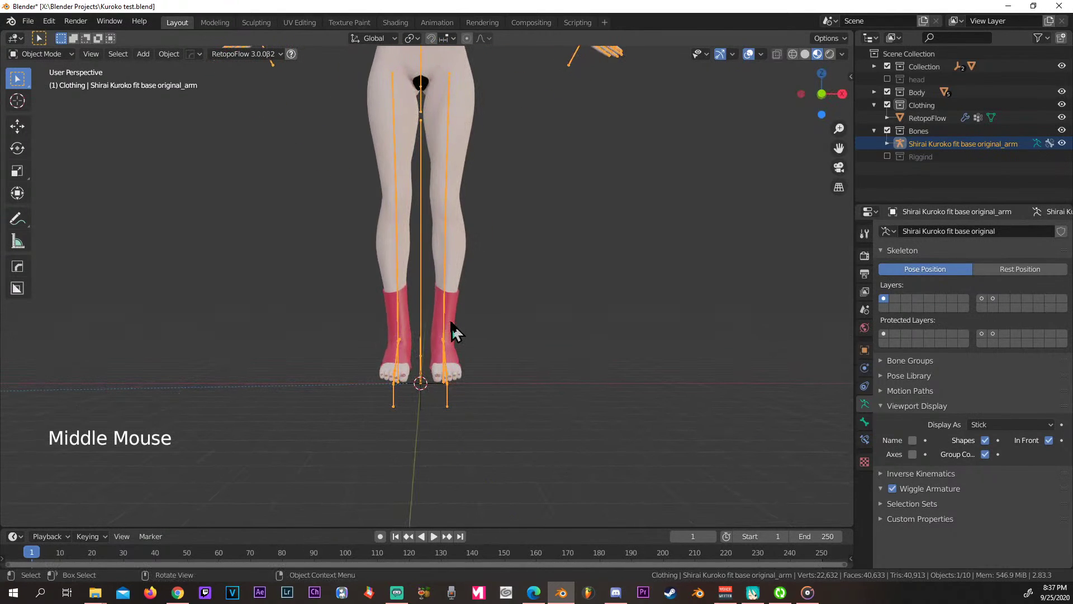